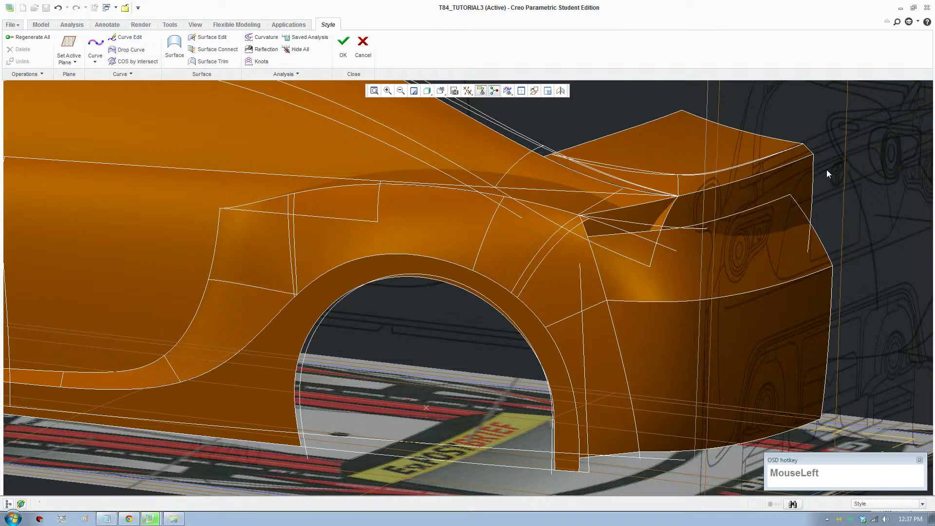
Orbit and zoom the model to bring the rear panel and tail corner into view
scroll("up", 3)
scroll("down", 3)
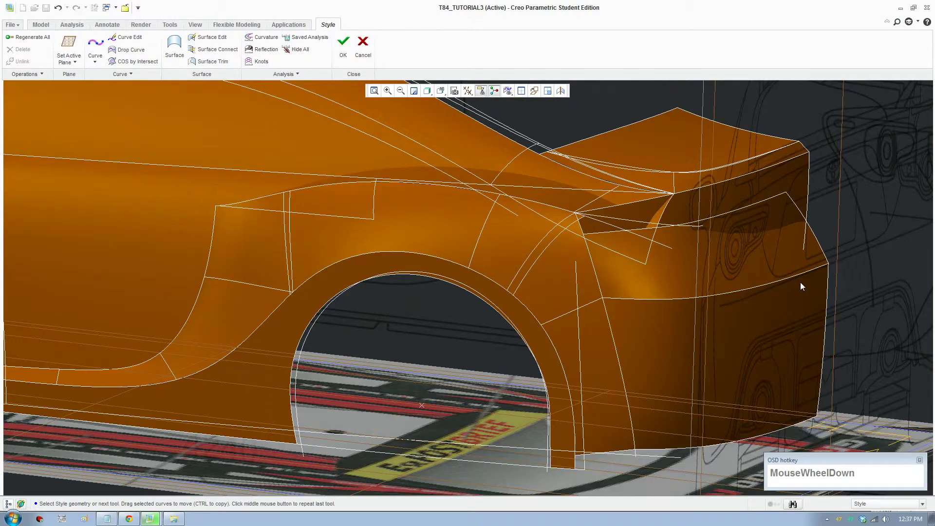
scroll("up", 3)
scroll("down", 3)
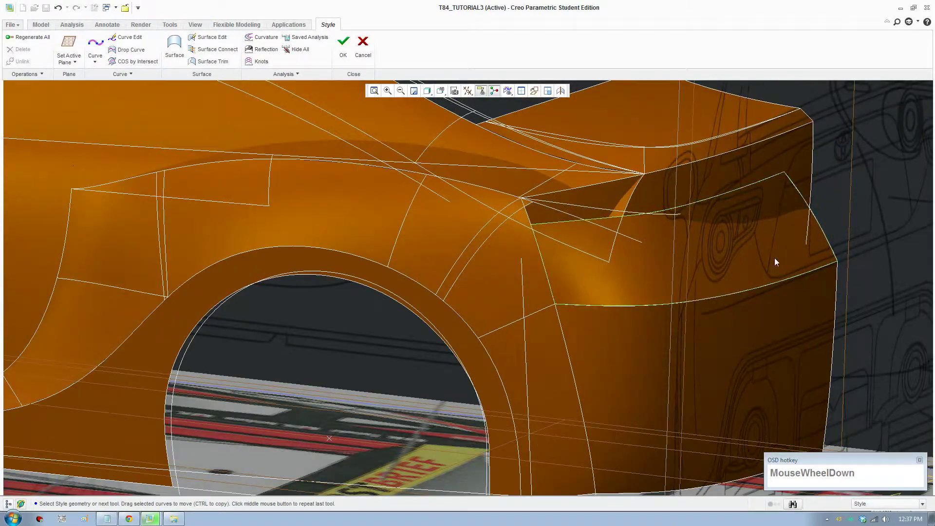
middle_click(758, 273)
scroll("up", 3)
middle_click(551, 386)
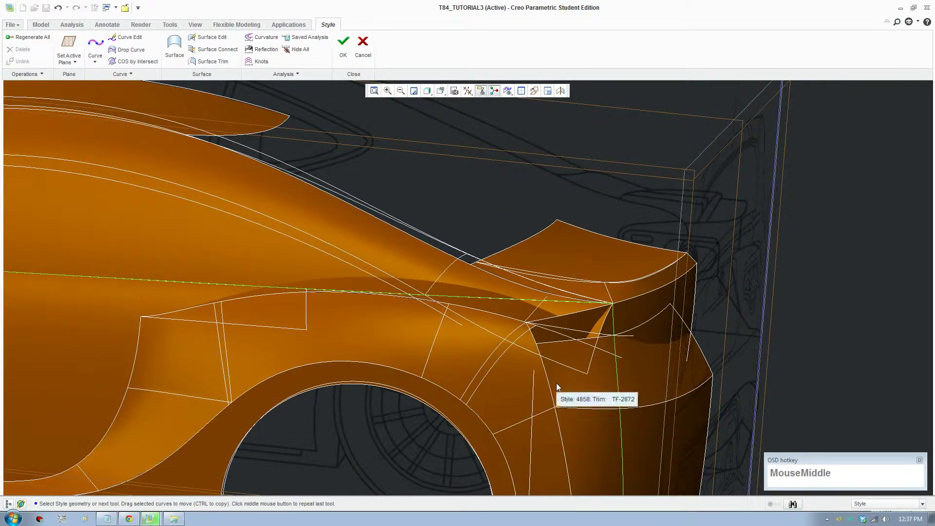
key("F8")
scroll("up", 3)
middle_click(699, 347)
scroll("down", 3)
left_click_drag(677, 284, 671, 320)
scroll("up", 3)
middle_click(610, 353)
scroll("down", 3)
middle_click(508, 366)
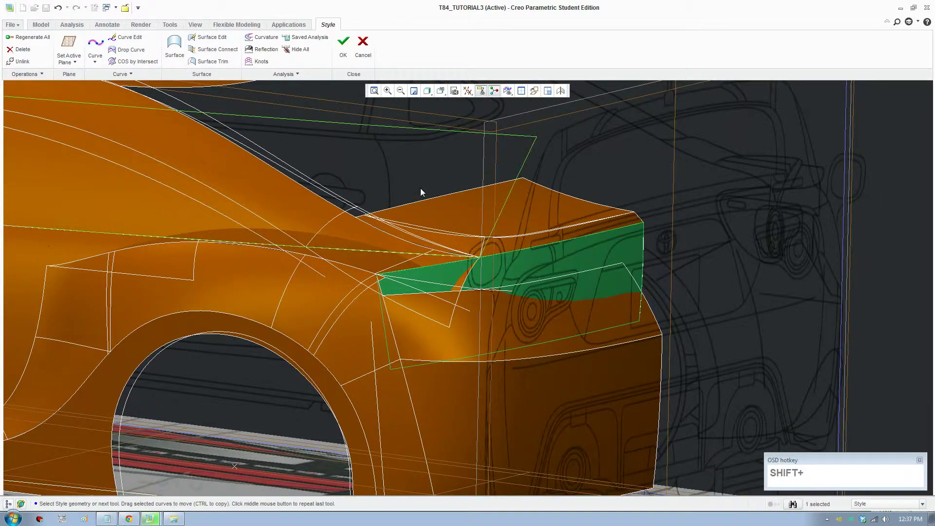
Copy the upper rear-panel curve and place the copy lower across the rear panel
left_click(648, 270)
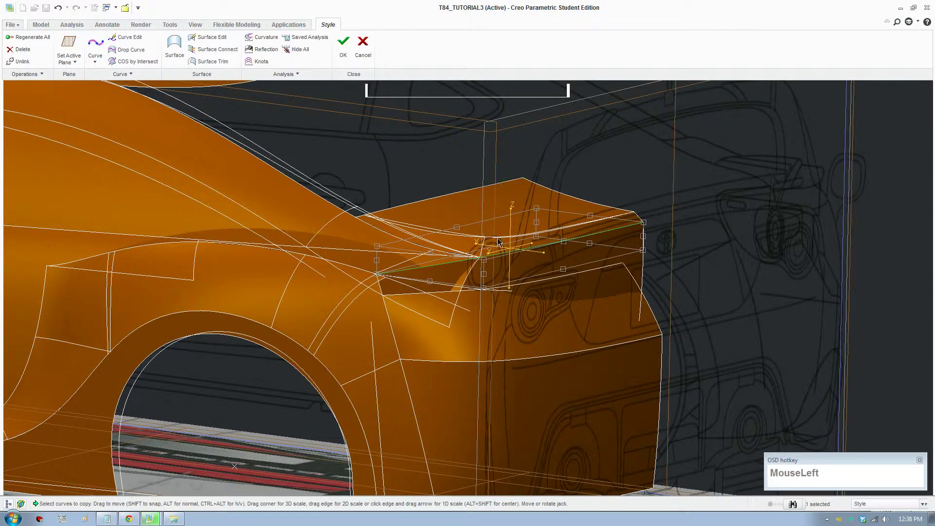
scroll("up", 3)
left_click(524, 99)
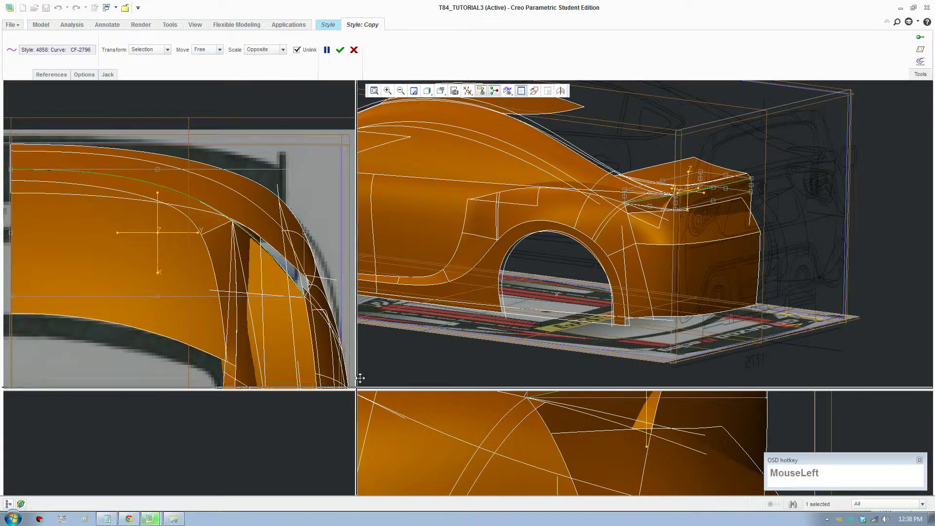
scroll("up", 3)
scroll("up", 3)
middle_click(600, 358)
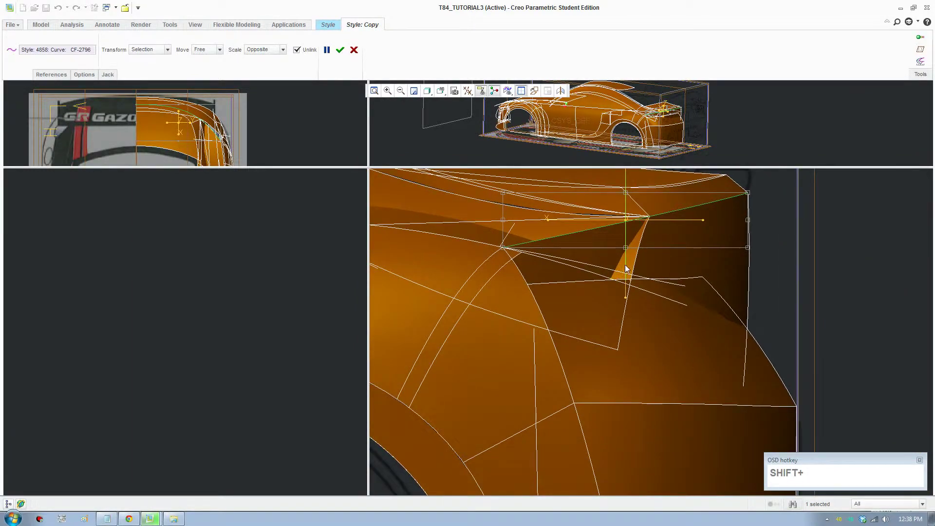
left_click_drag(628, 268, 361, 181)
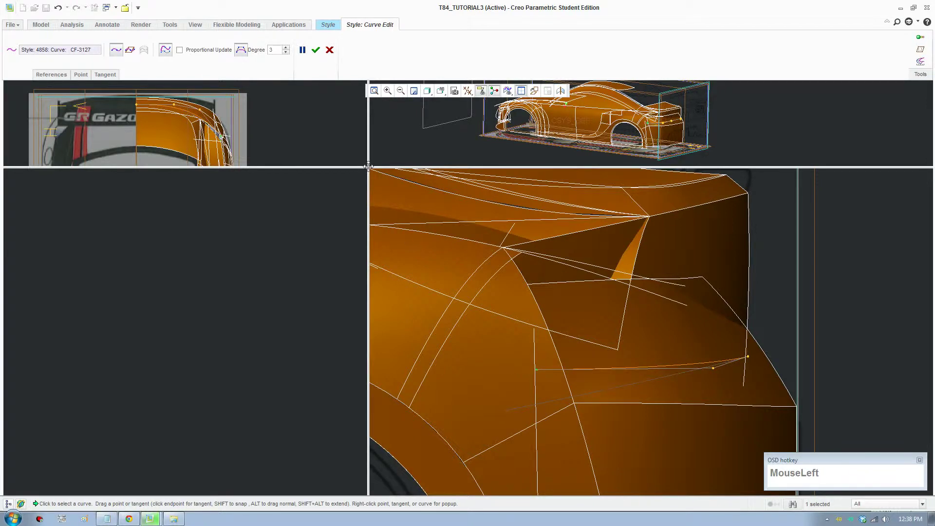
Edit the copied curve and snap its right end onto the panel's side edge
scroll("down", 3)
scroll("up", 3)
scroll("down", 3)
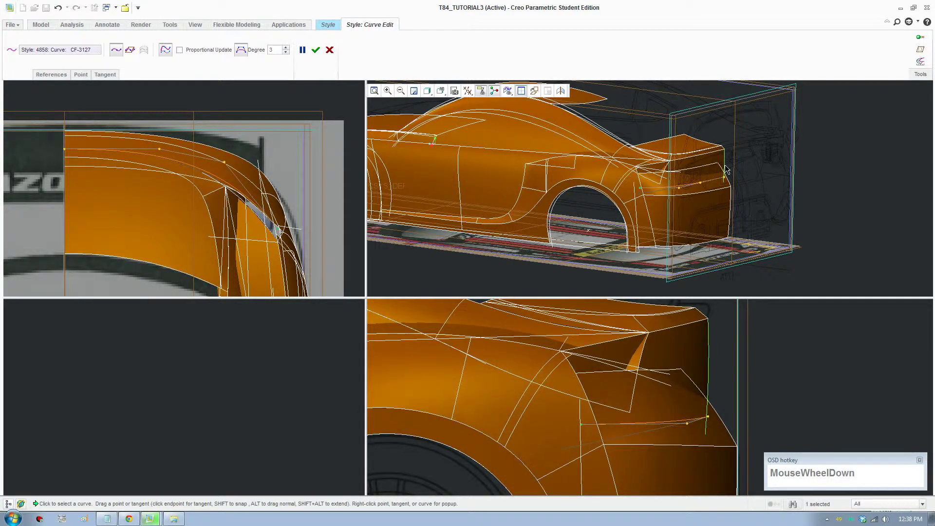
left_click(728, 168)
scroll("down", 3)
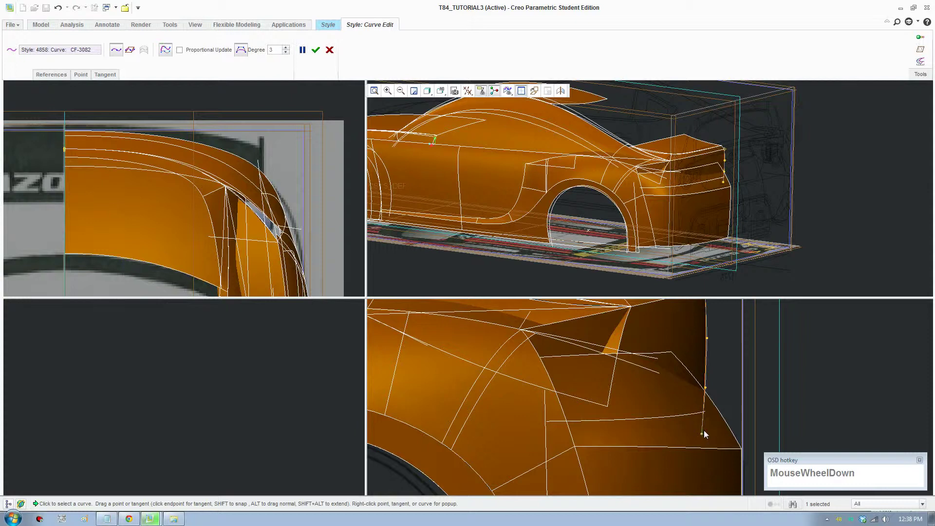
scroll("down", 3)
left_click(703, 443)
left_click_drag(706, 427, 690, 420)
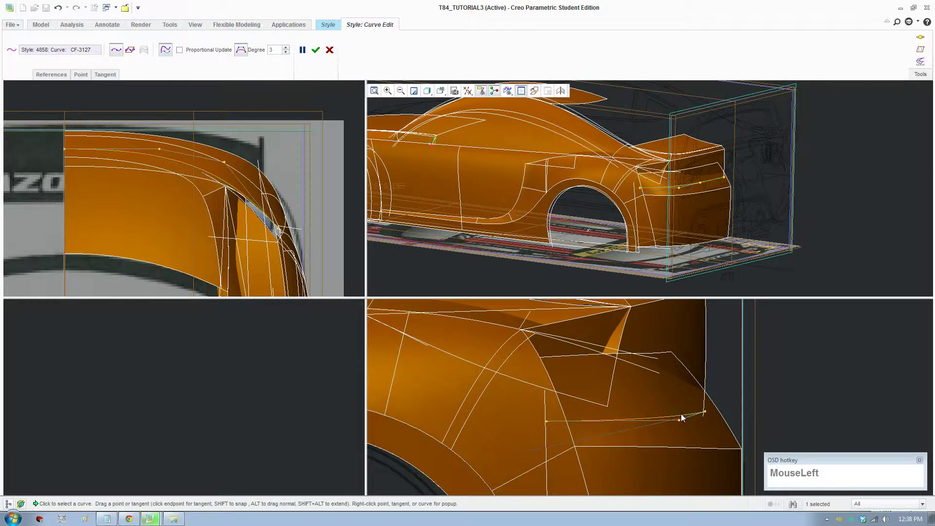
scroll("up", 3)
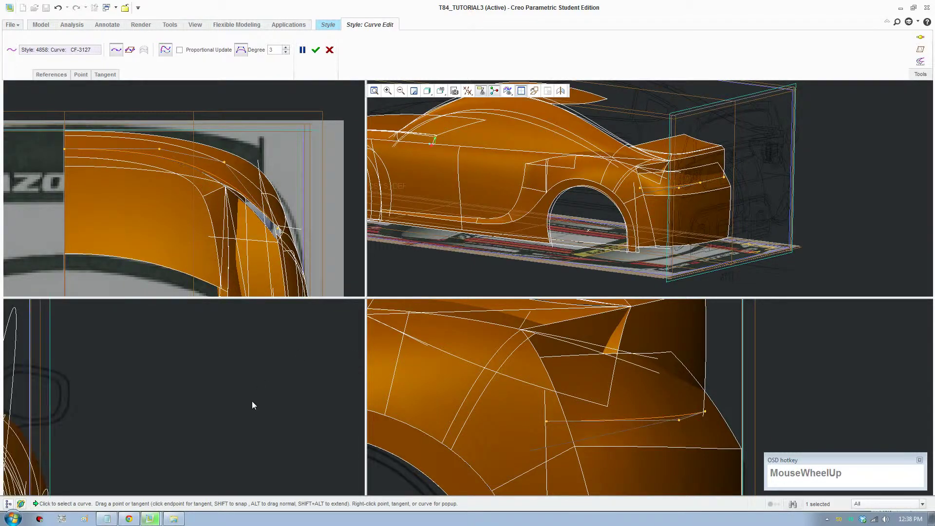
middle_click(123, 429)
scroll("up", 3)
middle_click(177, 423)
scroll("down", 3)
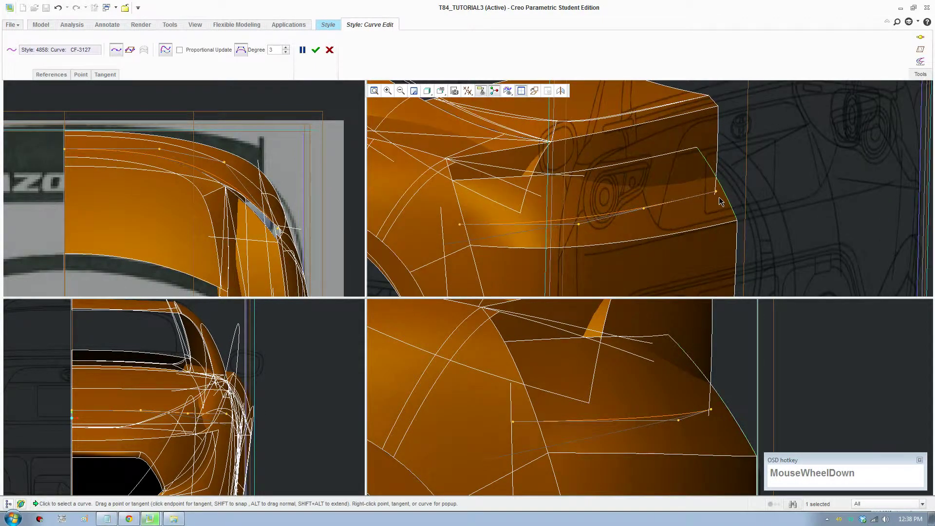
Reposition interior points of the copied curve to follow the panel contour
left_click_drag(718, 193, 719, 201)
scroll("down", 3)
left_click_drag(714, 194, 715, 188)
left_click(716, 198)
scroll("up", 3)
scroll("down", 3)
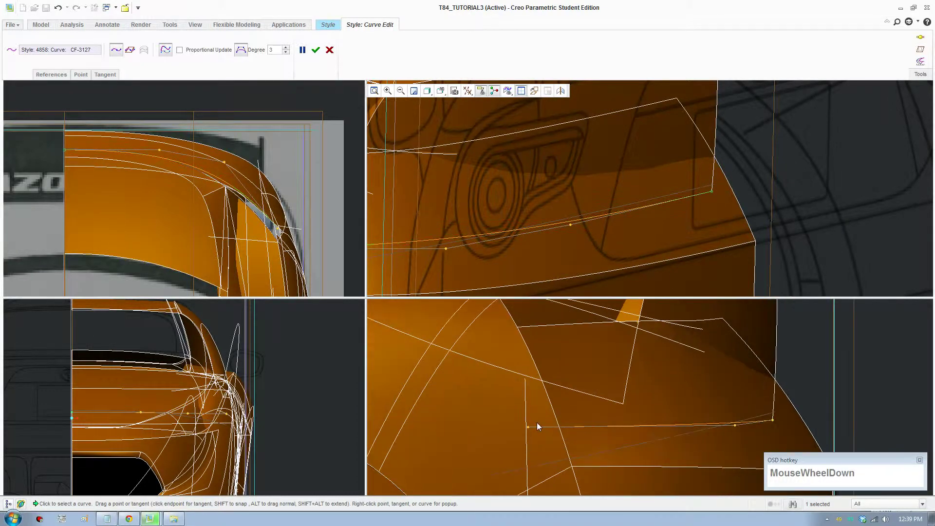
middle_click(466, 251)
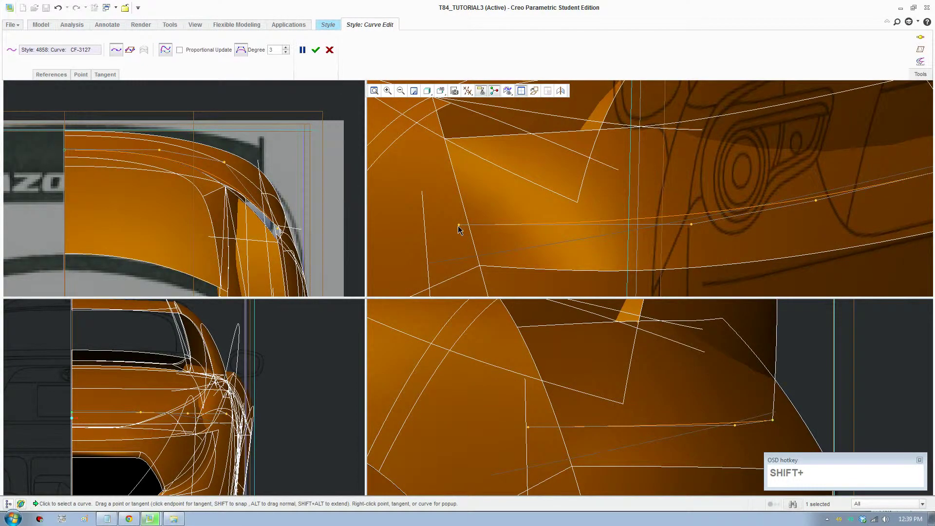
Move the curve's other end onto the panel edge and refine its bend across the panel
left_click_drag(464, 229, 264, 264)
scroll("down", 3)
scroll("up", 3)
left_click_drag(232, 170, 325, 59)
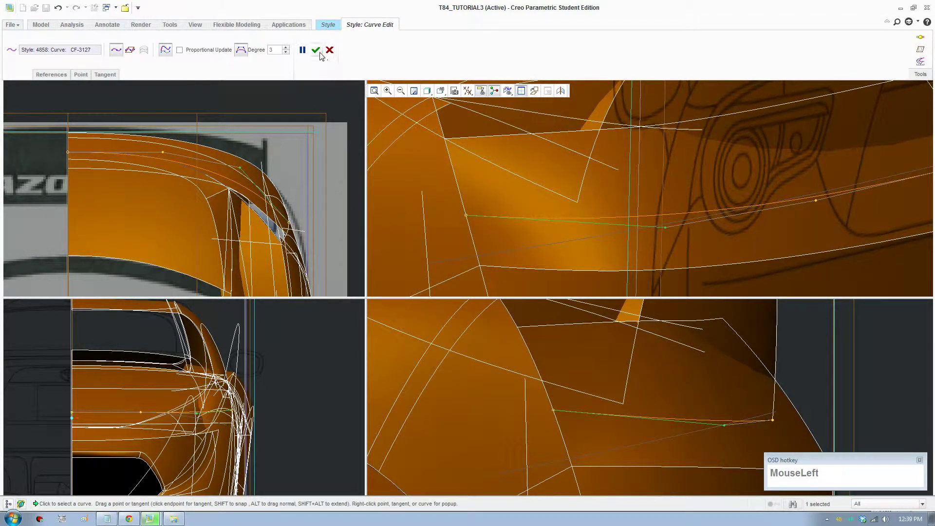
scroll("up", 3)
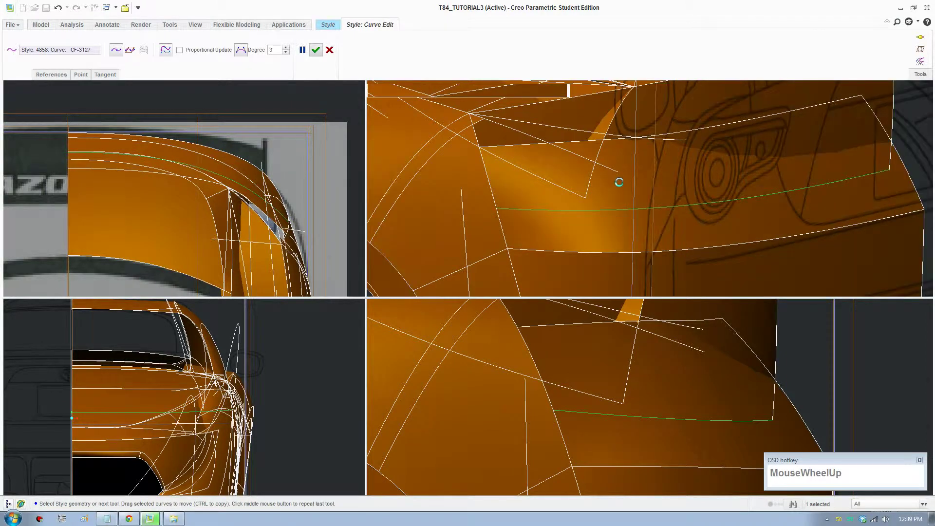
Delete the old strip surface above the rear panel, leaving an open gap
middle_click(744, 167)
scroll("up", 3)
left_click(764, 134)
key("Delete")
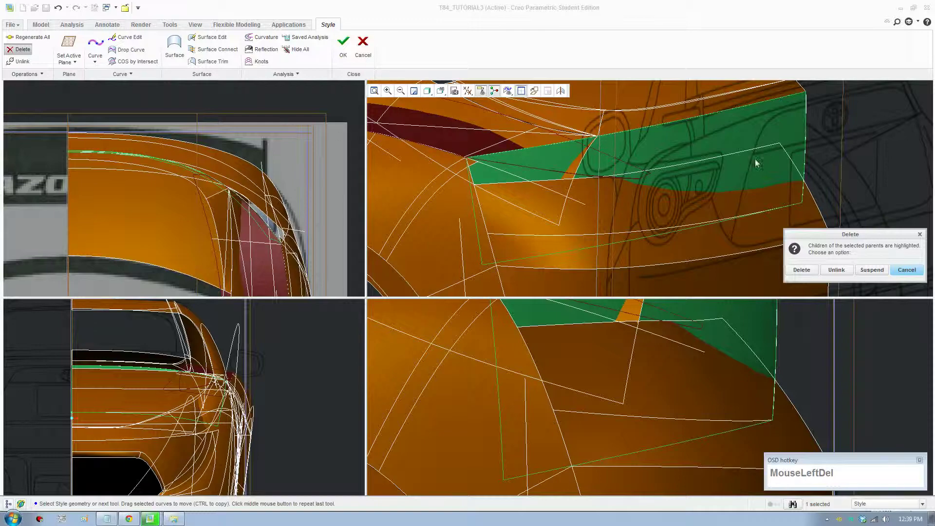
left_click(826, 159)
scroll("up", 3)
left_click_drag(600, 205, 634, 230)
middle_click(634, 230)
scroll("up", 3)
middle_click(655, 191)
middle_click(440, 82)
scroll("down", 3)
left_click(705, 143)
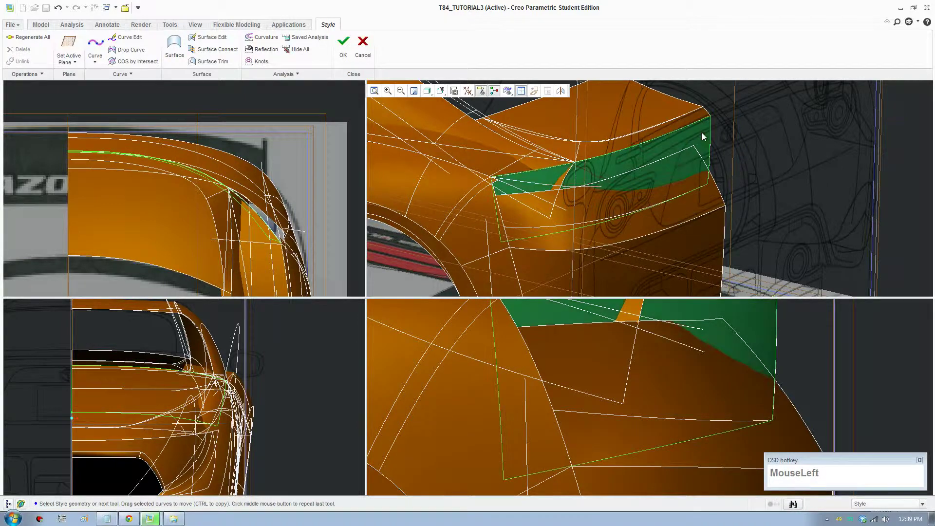
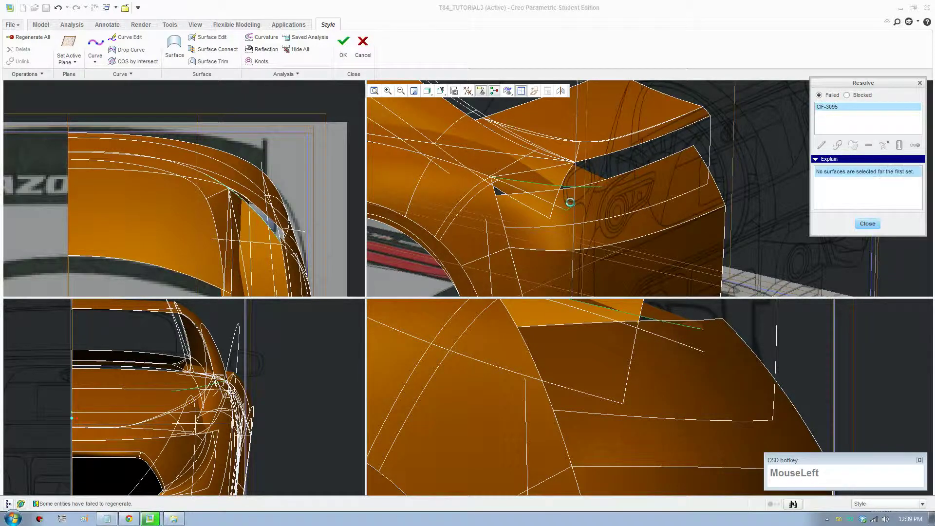
Review and close the Resolve window reporting the failed surface regeneration
scroll("down", 3)
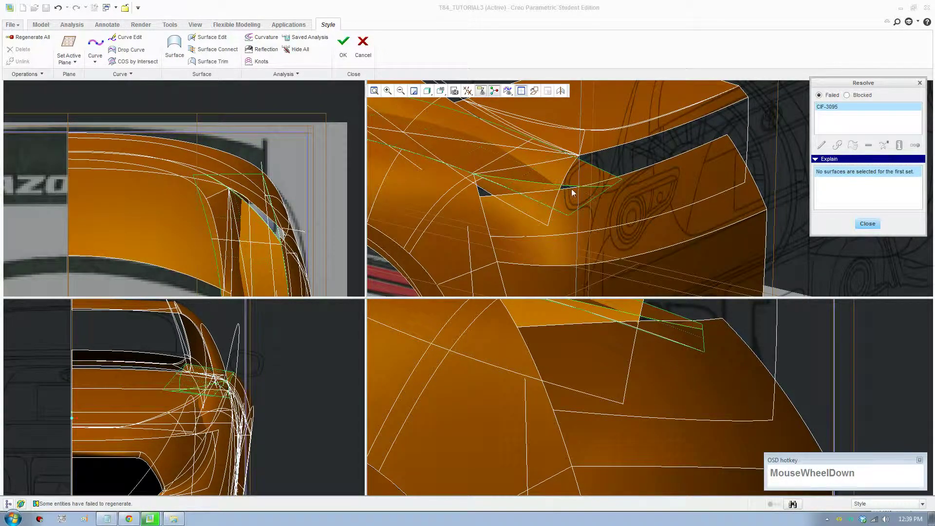
scroll("down", 3)
left_click(871, 147)
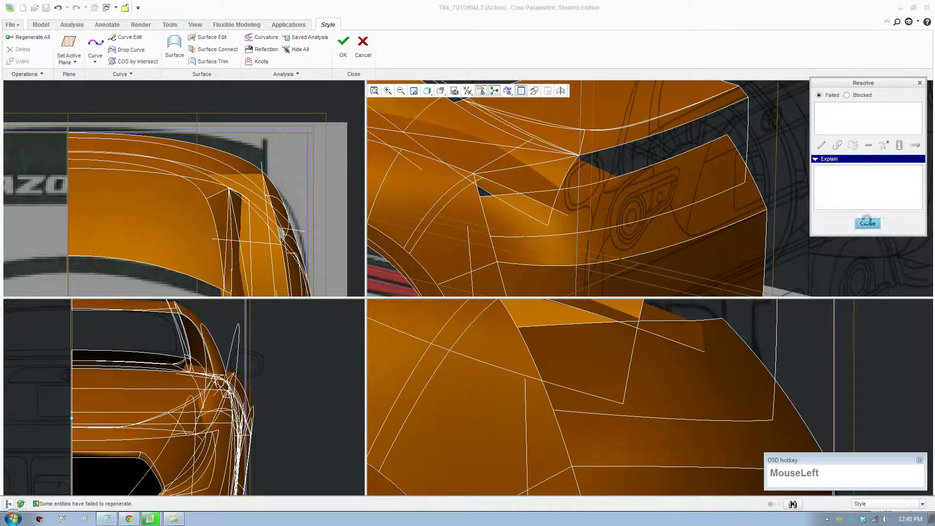
scroll("up", 3)
left_click_drag(672, 178, 517, 88)
left_click(524, 93)
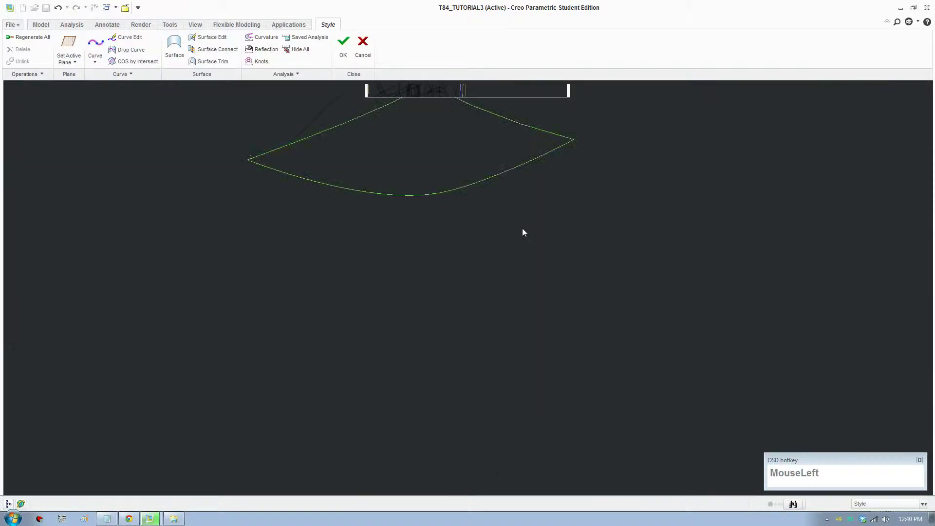
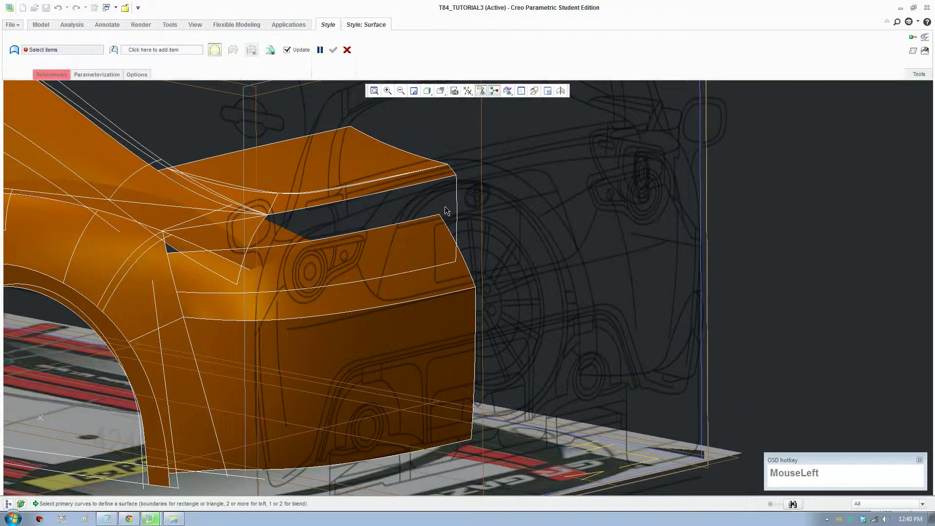
Start a new surface and pick the four boundary curves around the gap
left_click(400, 276)
left_click(174, 270)
left_click(308, 213)
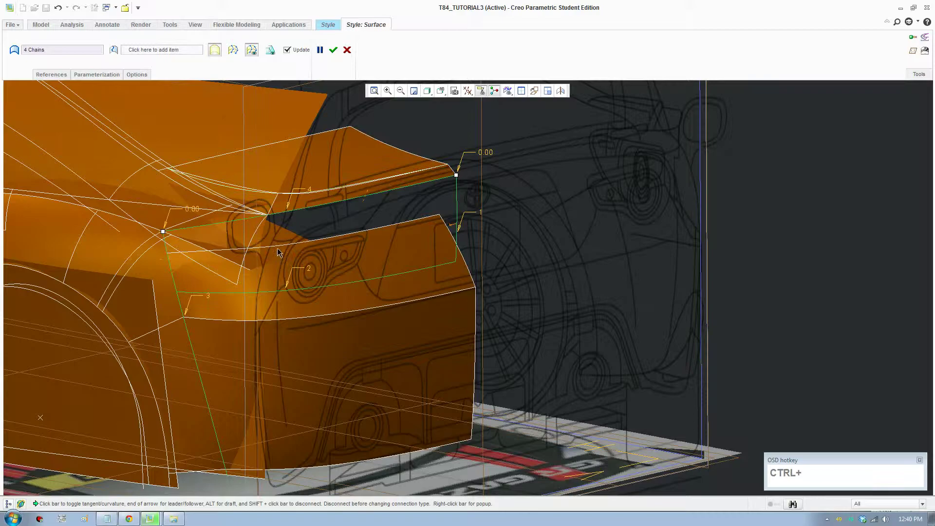
left_click(336, 54)
scroll("up", 3)
middle_click(291, 257)
middle_click(373, 284)
middle_click(336, 270)
scroll("down", 3)
Set the edge connections and confirm the new surface filling the gap
left_click(449, 261)
scroll("down", 3)
right_click(476, 272)
left_click(509, 304)
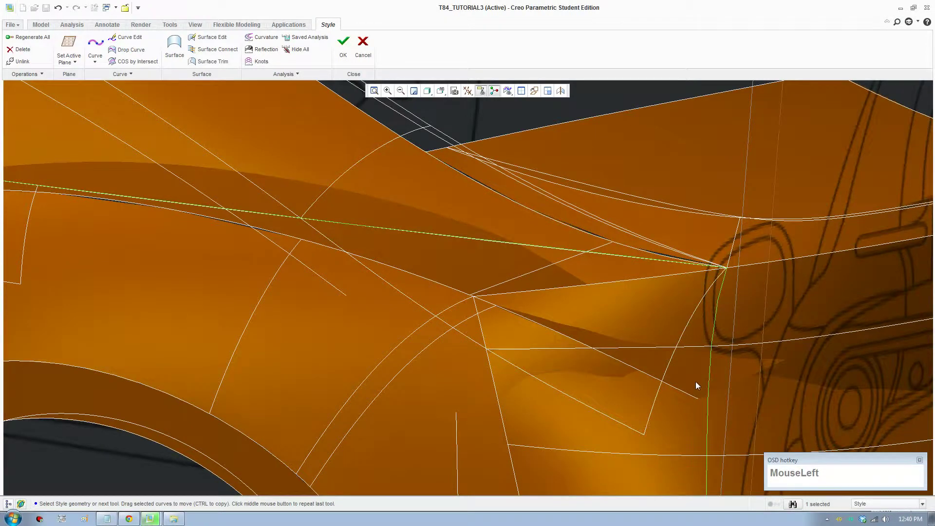
Trim the triangular excess off the quarter-panel surface along the intersection curve near the tail
scroll("up", 3)
middle_click(726, 381)
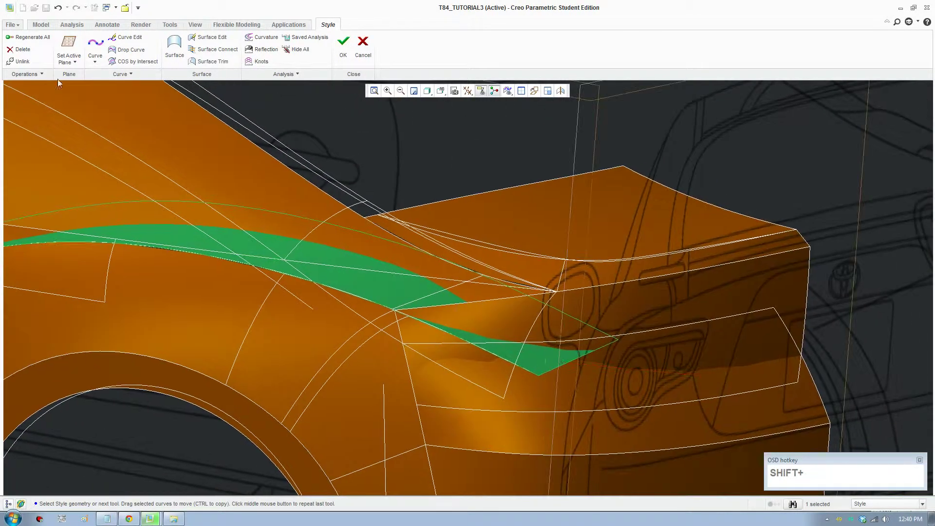
left_click(134, 63)
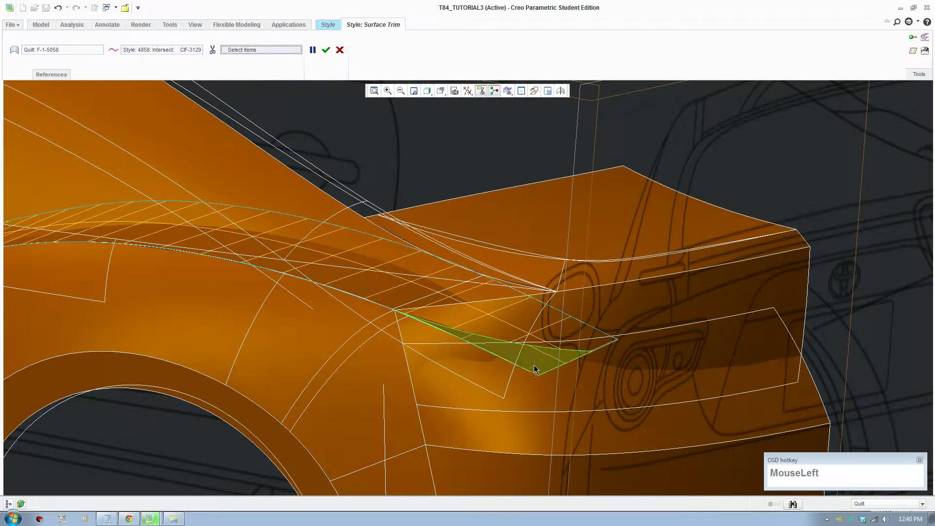
scroll("up", 3)
middle_click(487, 311)
left_click(448, 90)
scroll("up", 3)
left_click(655, 222)
scroll("up", 3)
left_click(73, 40)
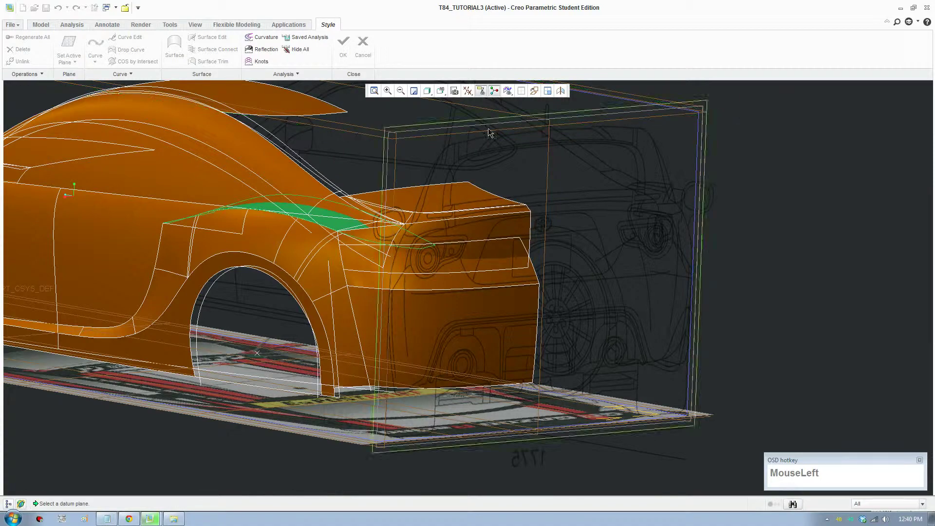
Activate the rear datum plane, face it straight on, and start a new curve
middle_click(594, 172)
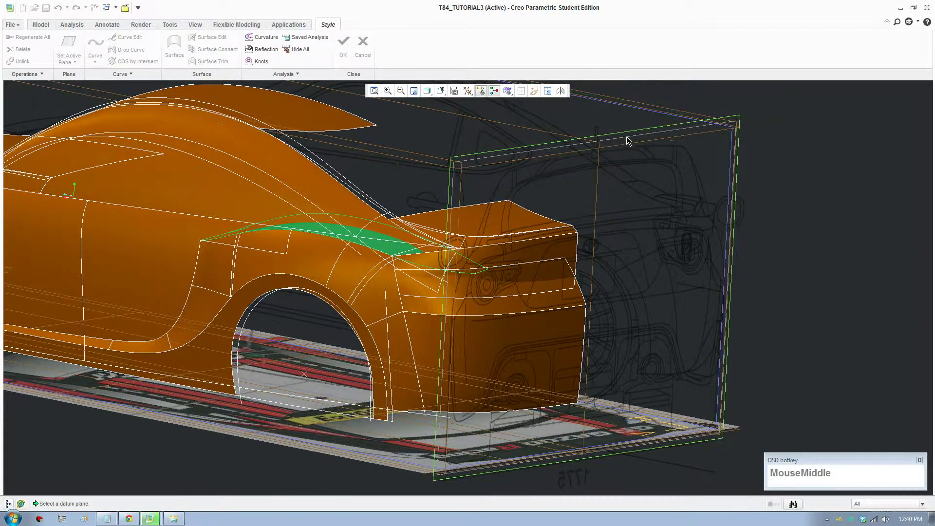
left_click(630, 140)
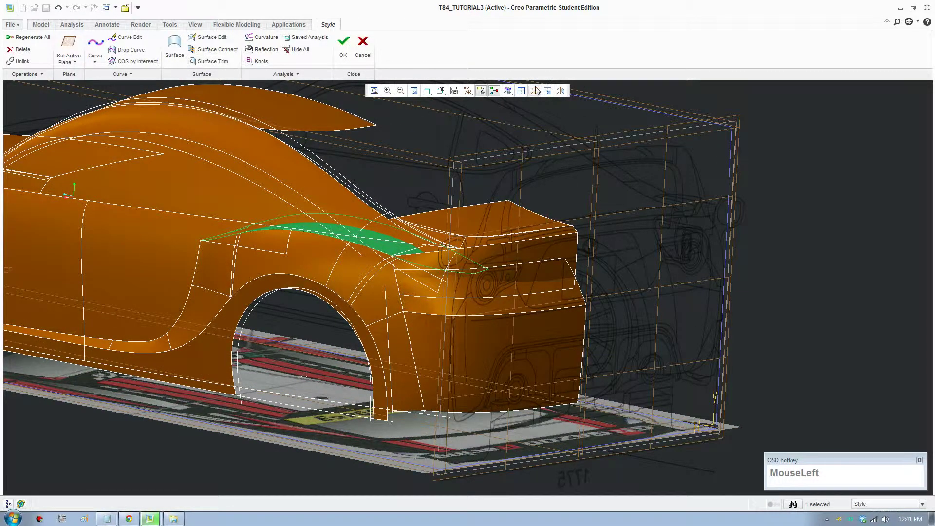
scroll("down", 3)
middle_click(117, 172)
scroll("down", 3)
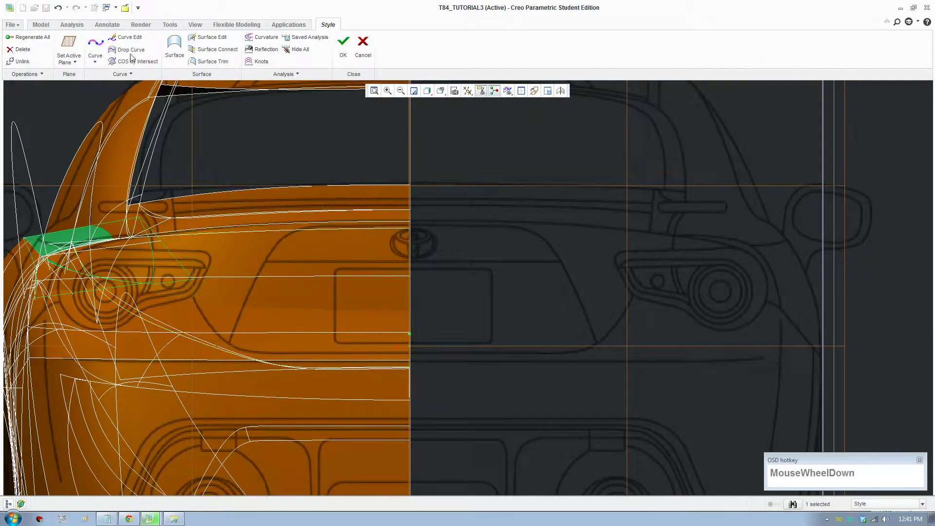
left_click(101, 47)
Place curve points along the recess outline, setting one point coordinate to 8.5
scroll("down", 3)
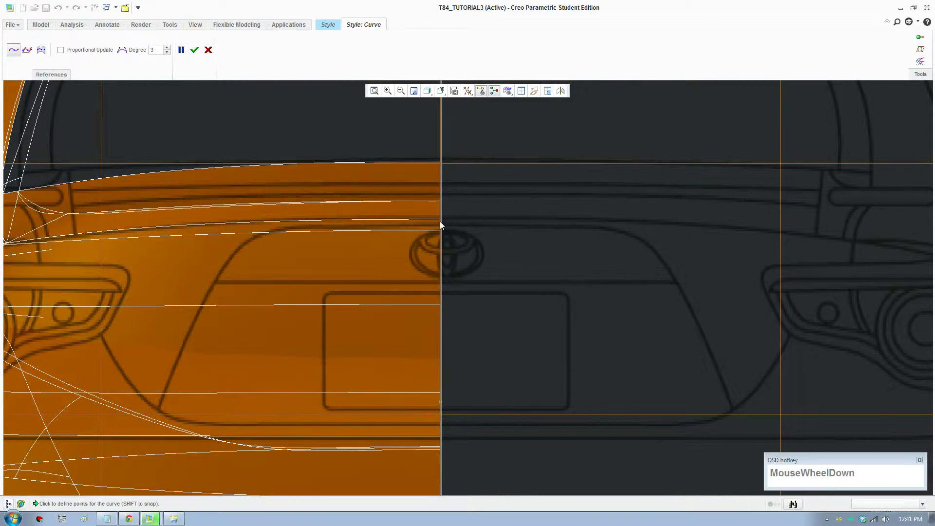
left_click_drag(168, 52, 134, 43)
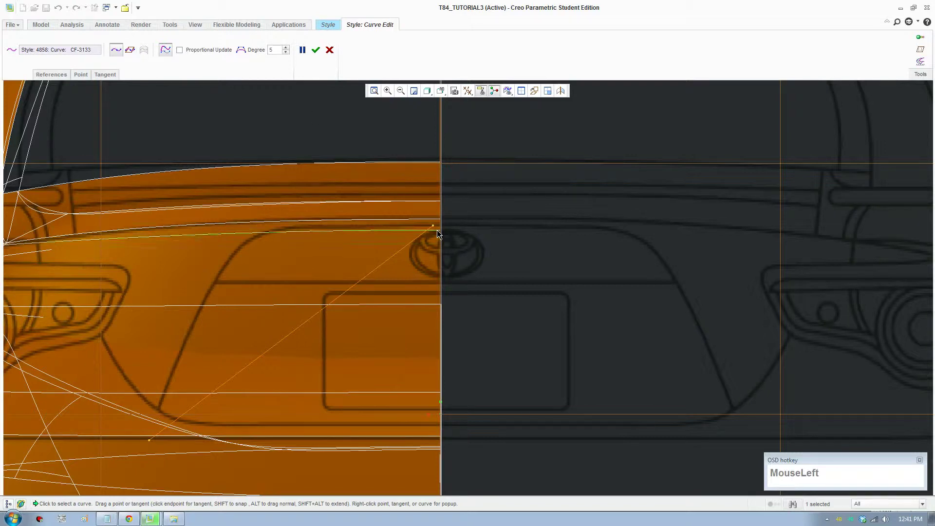
left_click_drag(370, 279, 259, 36)
left_click_drag(244, 58, 366, 285)
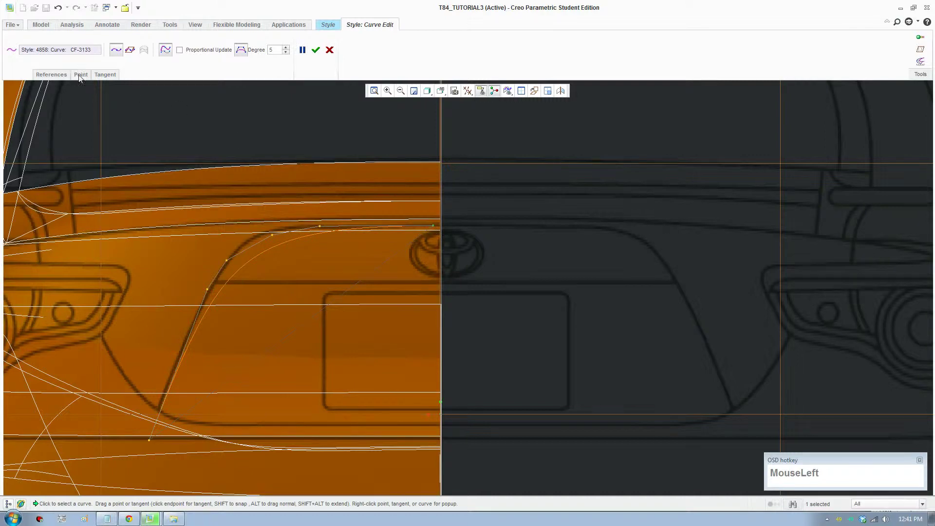
key("KP_8")
key("KP_Decimal")
key("KP_5")
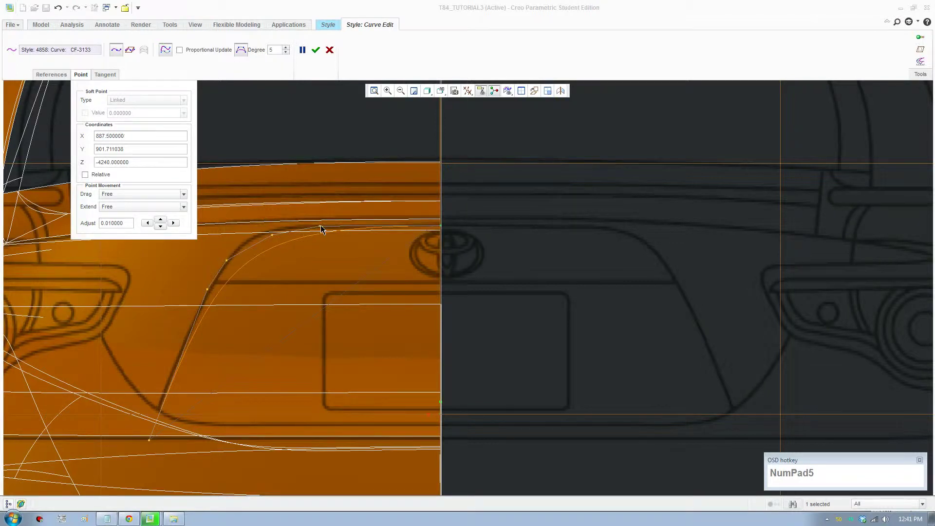
left_click_drag(324, 229, 153, 443)
key("F8")
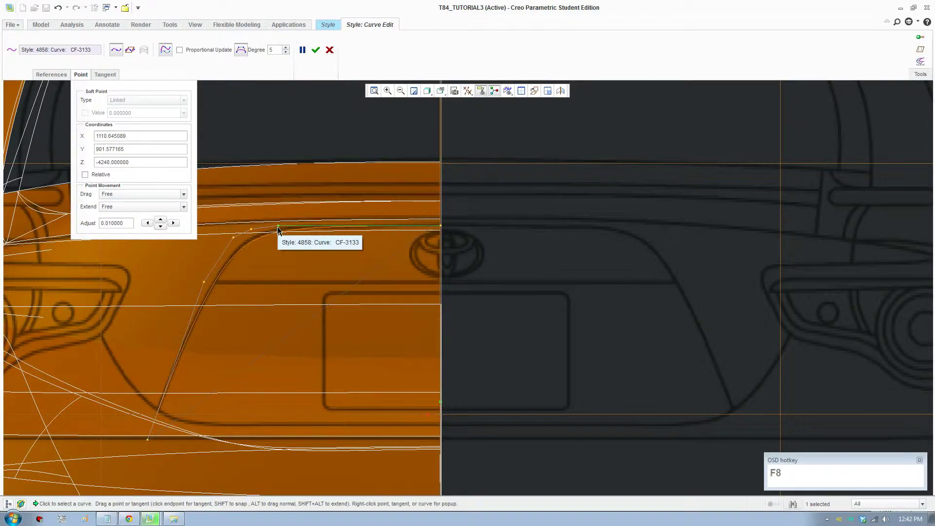
Shape the rounded corner, set the end tangent horizontal at the centre line, and finish the curve
left_click_drag(281, 230, 226, 250)
scroll("up", 3)
middle_click(283, 259)
scroll("down", 3)
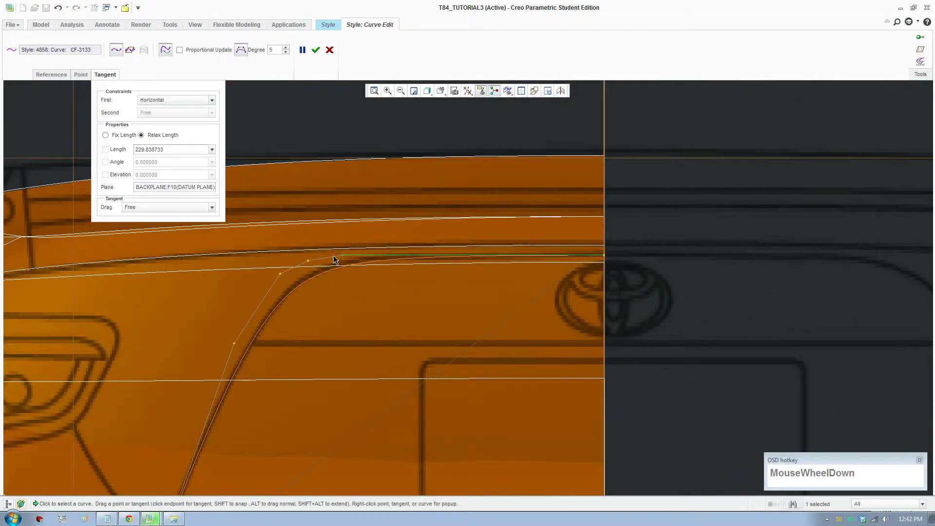
left_click_drag(285, 275, 322, 263)
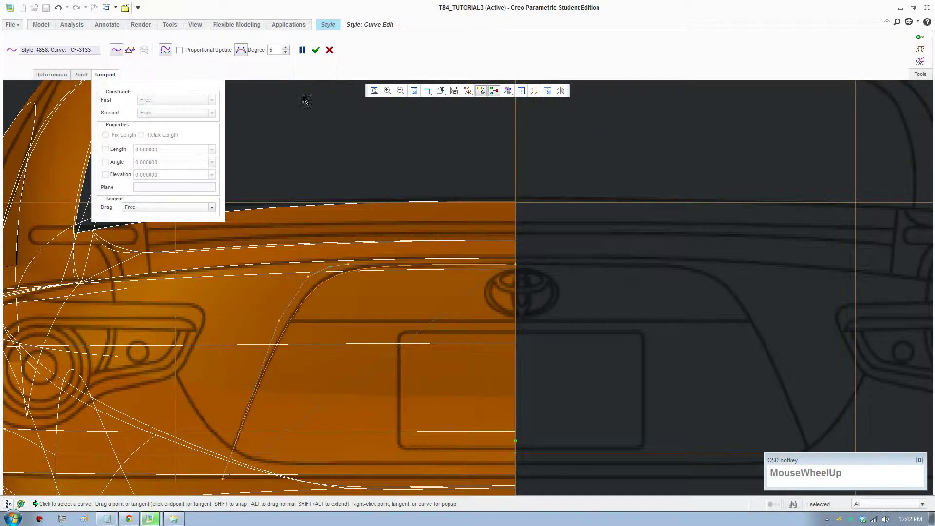
left_click(321, 51)
scroll("up", 3)
Select the recess curve and orbit to check how it sits on the body
left_click(326, 339)
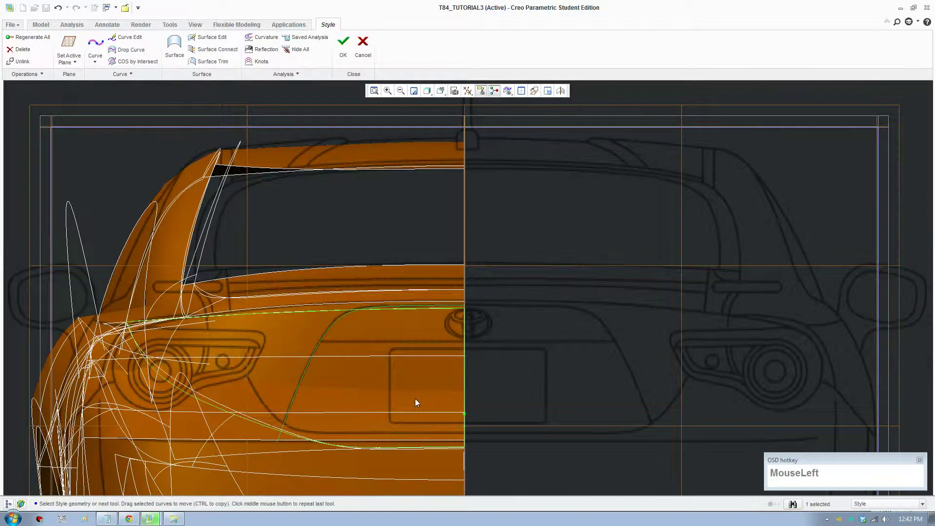
scroll("down", 3)
scroll("up", 3)
middle_click(347, 351)
middle_click(508, 374)
scroll("down", 3)
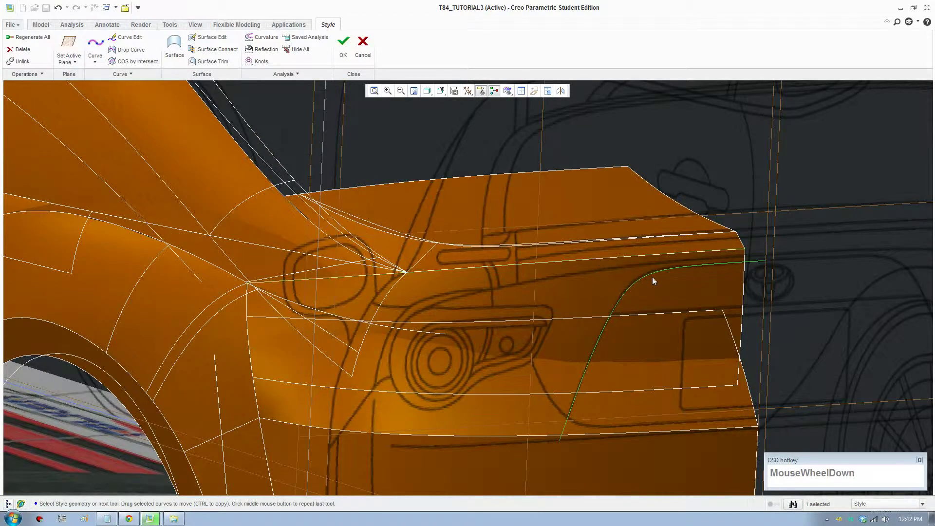
left_click(654, 279)
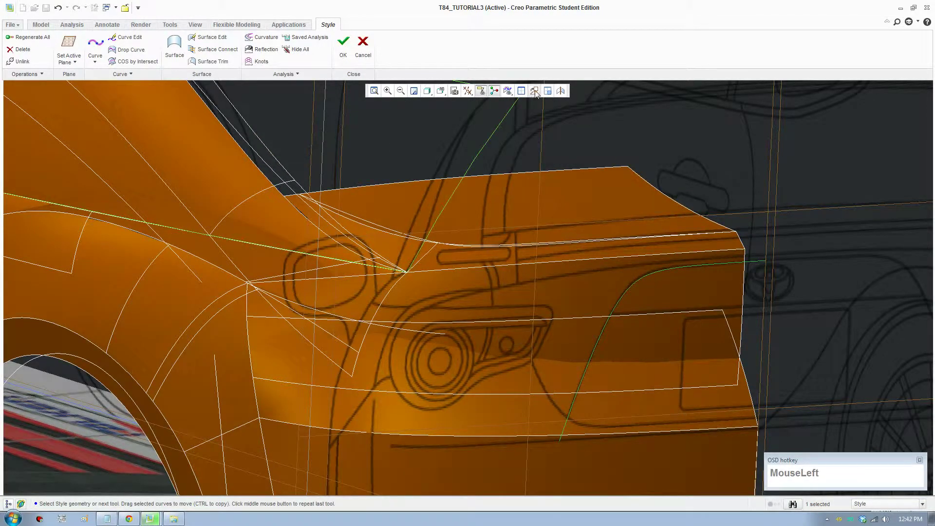
scroll("up", 3)
middle_click(84, 165)
scroll("down", 3)
scroll("down", 3)
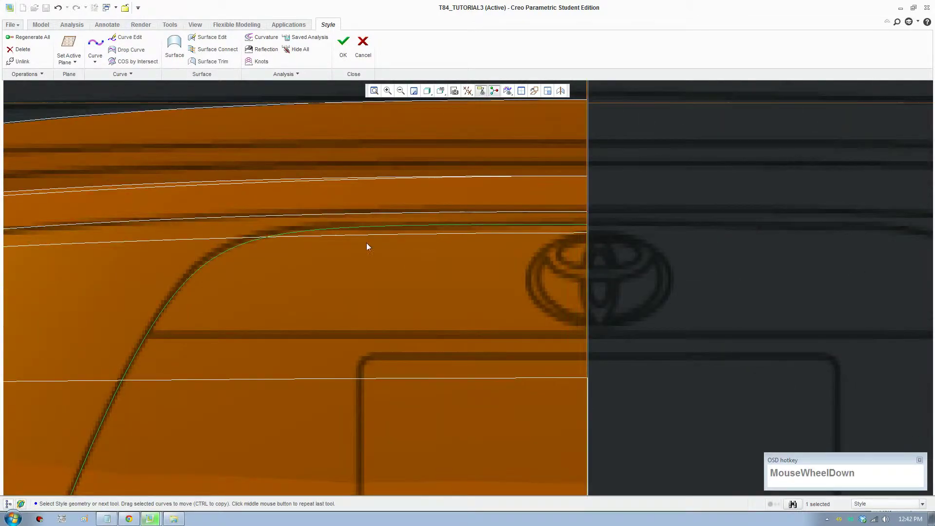
scroll("up", 3)
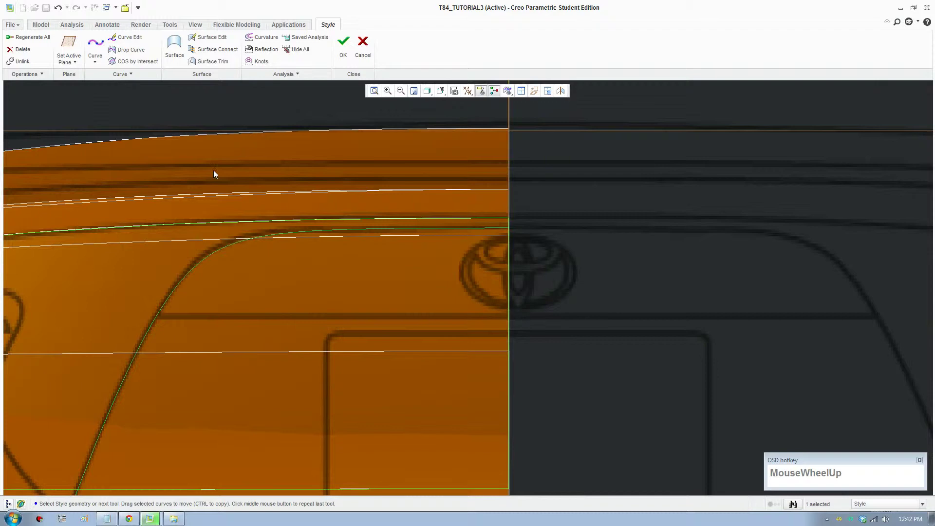
Reopen the curve for editing and drag its corner control points onto the sketched outline
left_click(145, 47)
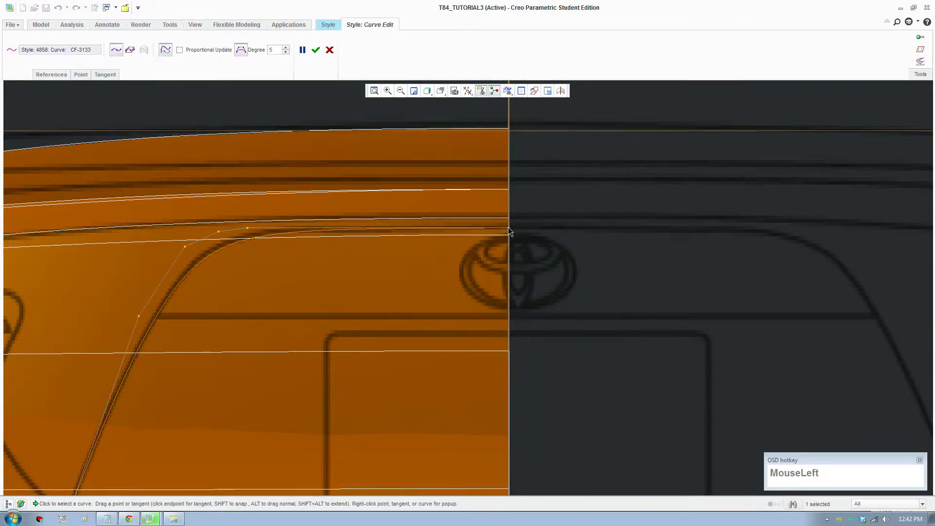
left_click(222, 236)
left_click(187, 251)
left_click(188, 251)
left_click_drag(188, 266, 274, 297)
scroll("up", 3)
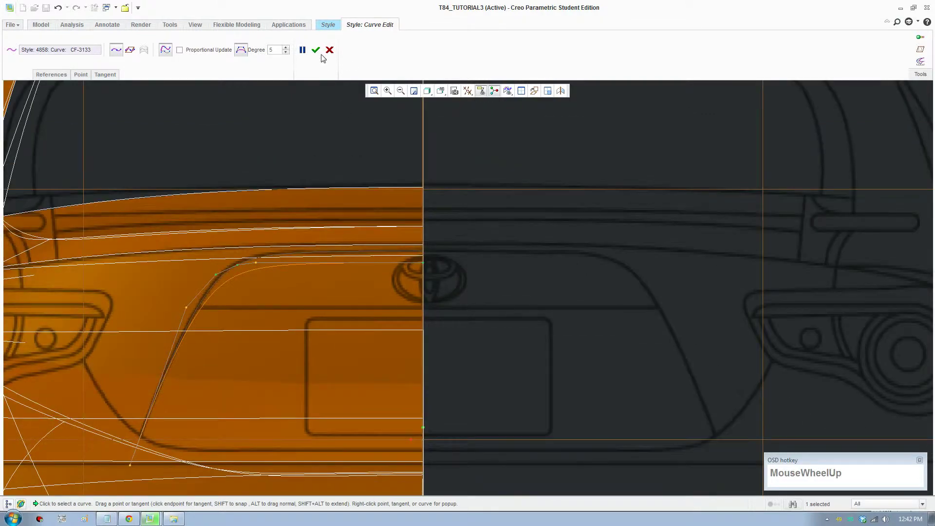
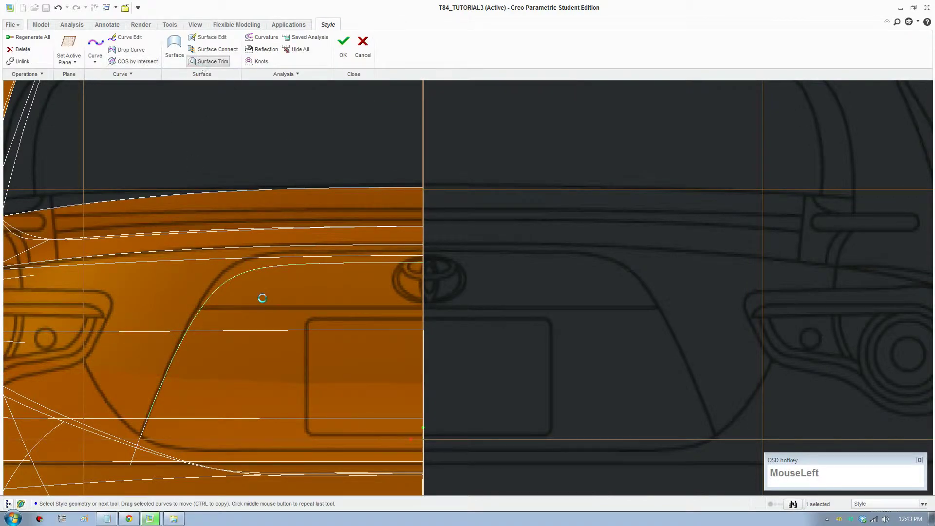
Trim the rear panel surface using the recess curve as the cutting edge
scroll("up", 3)
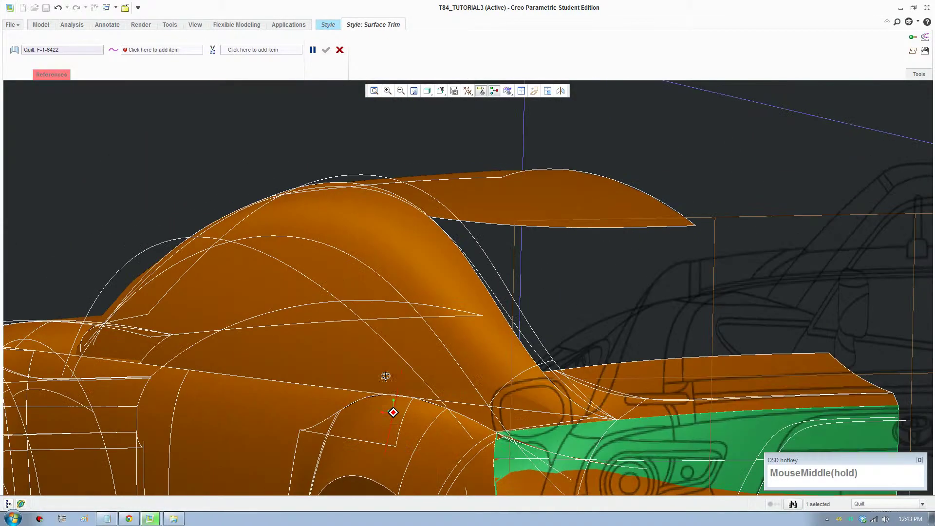
middle_click(733, 407)
scroll("down", 3)
left_click(577, 360)
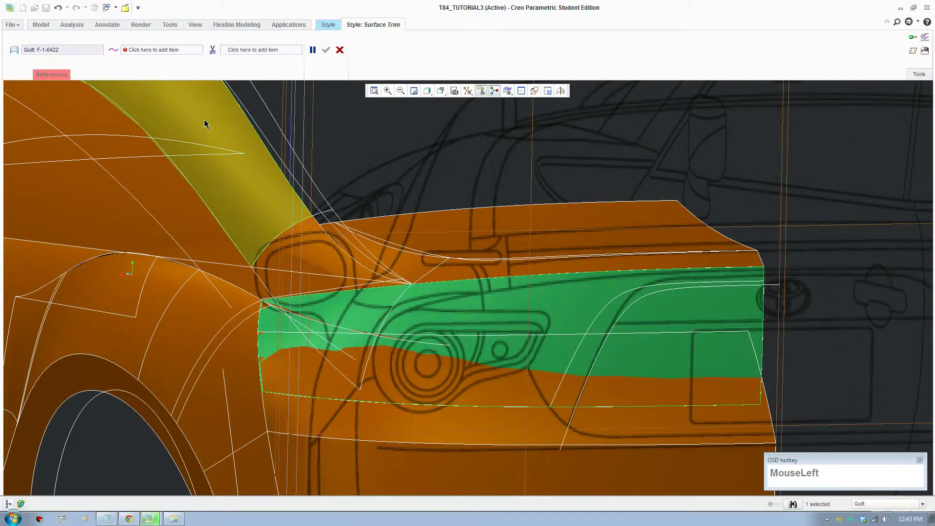
left_click(478, 280)
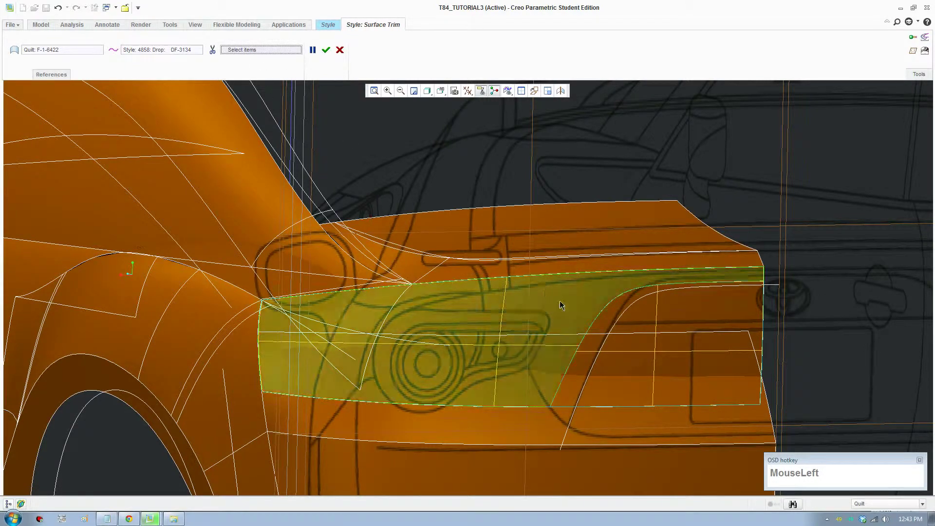
Shape a new lower curve so it runs along the bottom outline of the recess
scroll("up", 3)
left_click_drag(529, 353, 325, 84)
left_click_drag(446, 100, 181, 283)
scroll("down", 3)
scroll("down", 3)
middle_click(124, 280)
scroll("up", 3)
left_click_drag(104, 50, 178, 64)
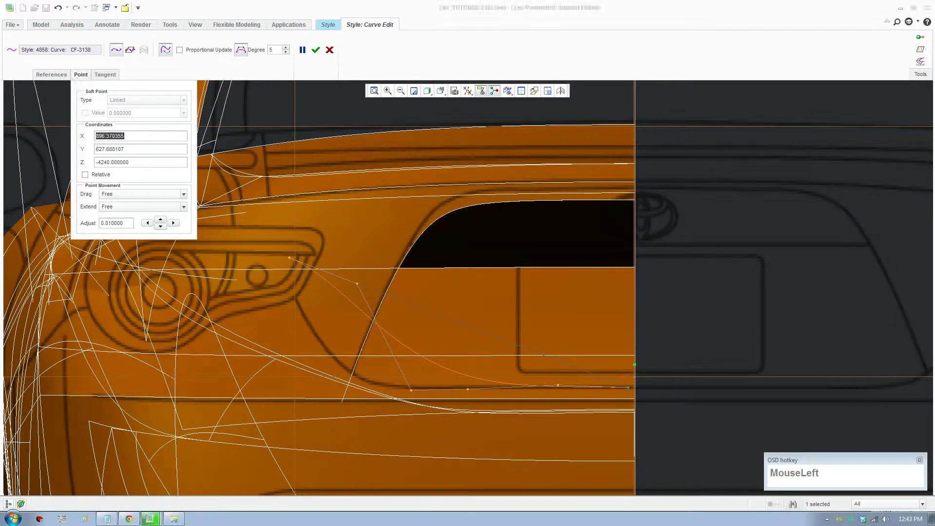
Fix the lower recess curve's end point at X 887.5 and set its tangency constraint
key("KP_8")
key("KP_Decimal")
key("KP_5")
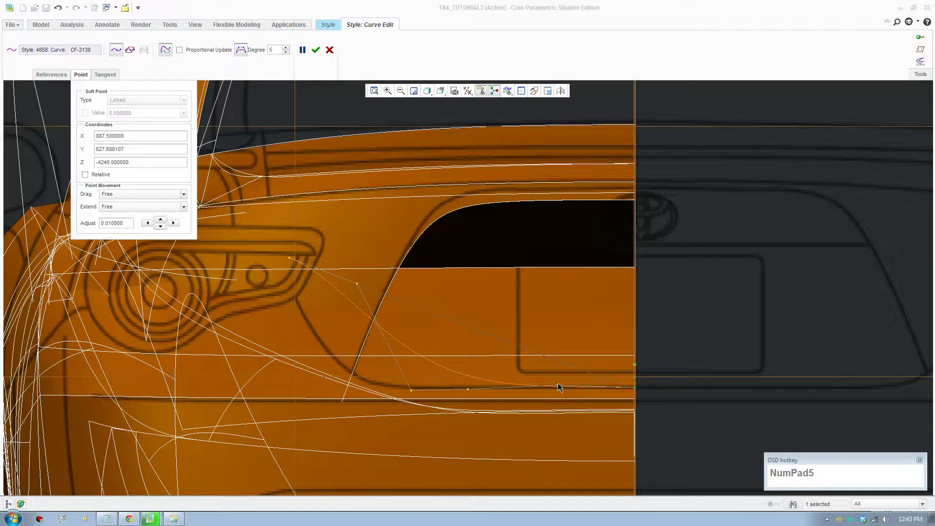
left_click(561, 387)
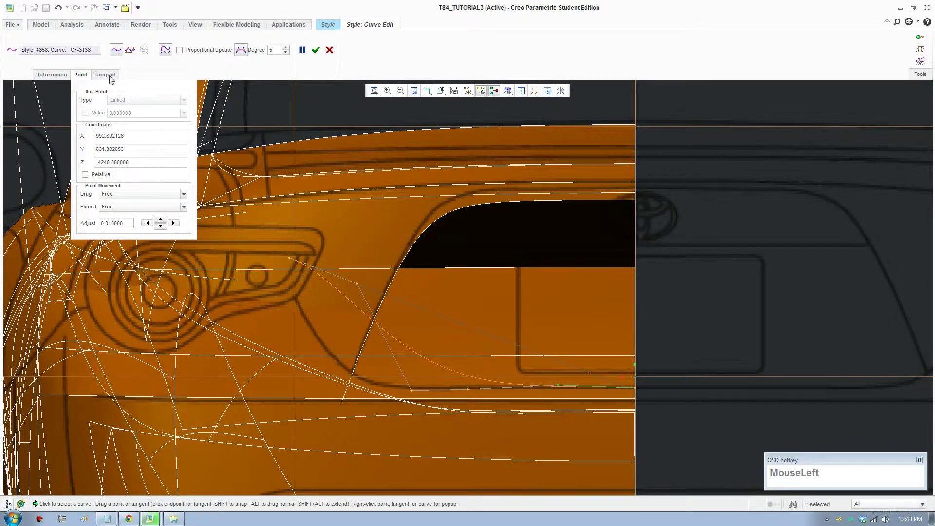
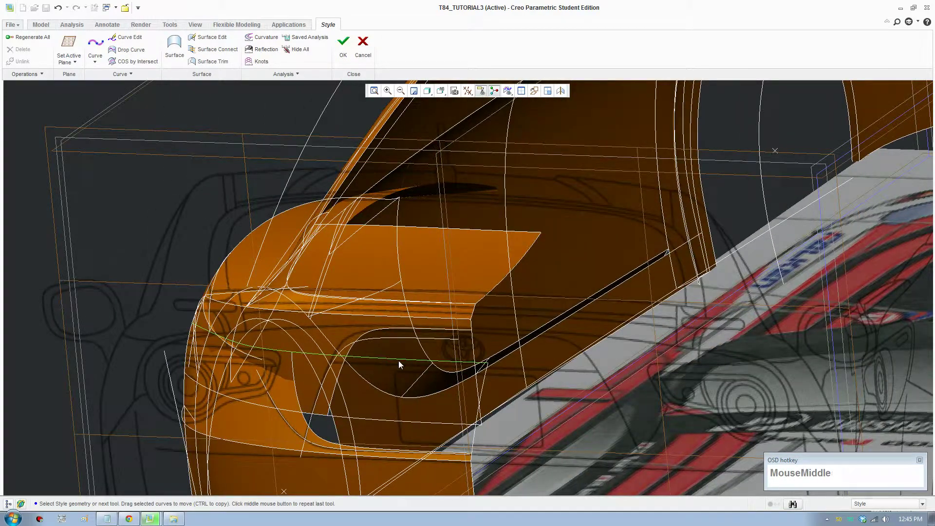
Orbit to the lower rear corner and place the first point of a short ledge curve
key("F8")
scroll("up", 3)
middle_click(573, 416)
scroll("down", 3)
middle_click(586, 333)
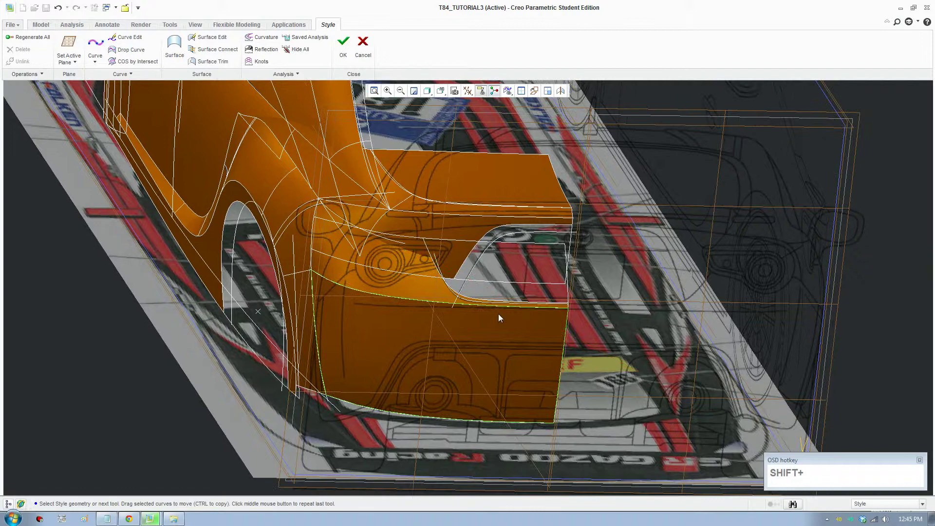
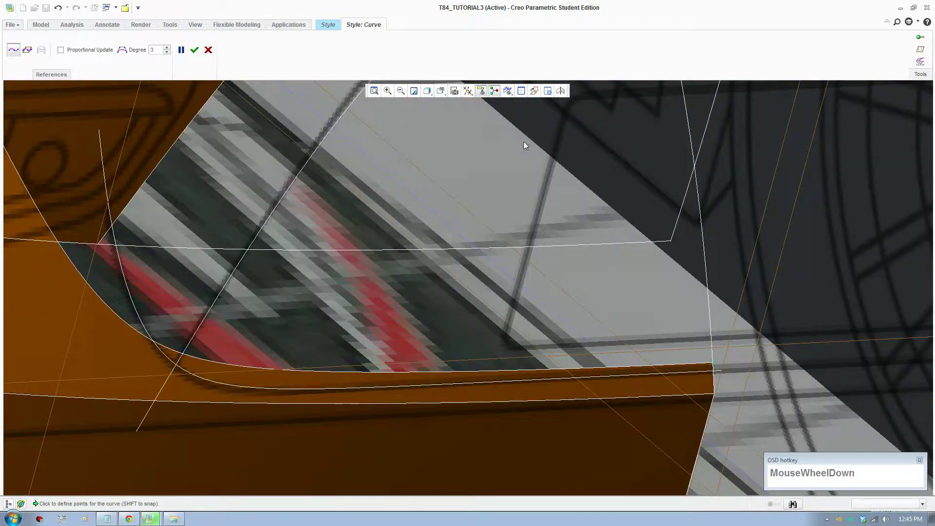
left_click(447, 95)
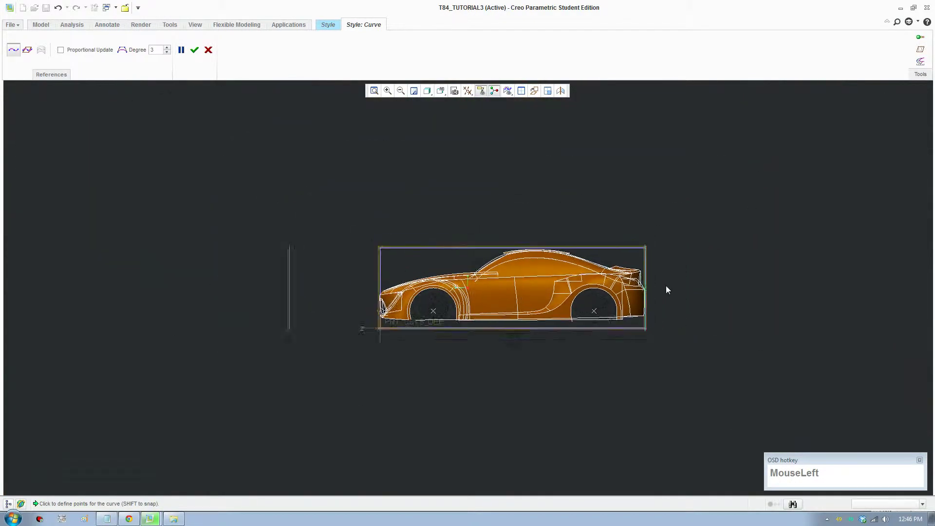
Place the remaining point at the rear corner and finish the short ledge curve
scroll("down", 3)
middle_click(601, 390)
middle_click(578, 305)
left_click_drag(548, 384, 531, 384)
left_click(531, 385)
left_click(526, 386)
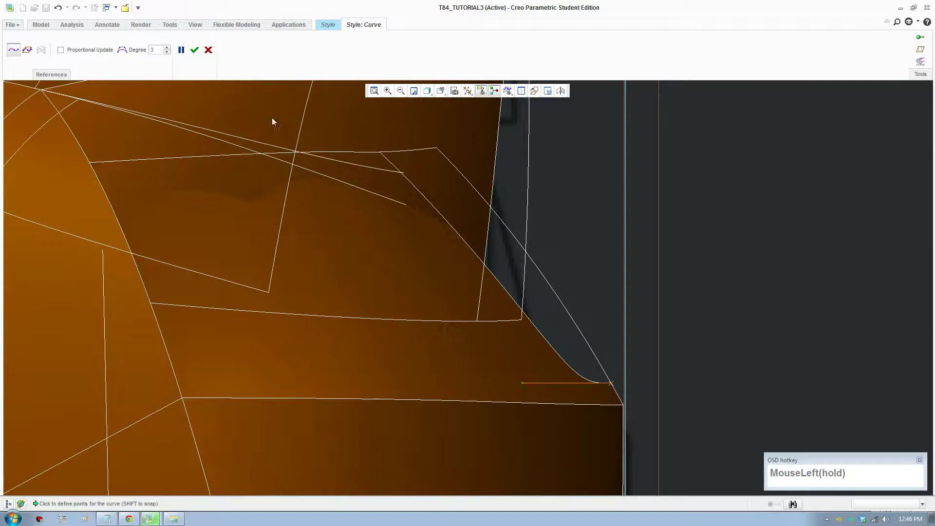
scroll("up", 3)
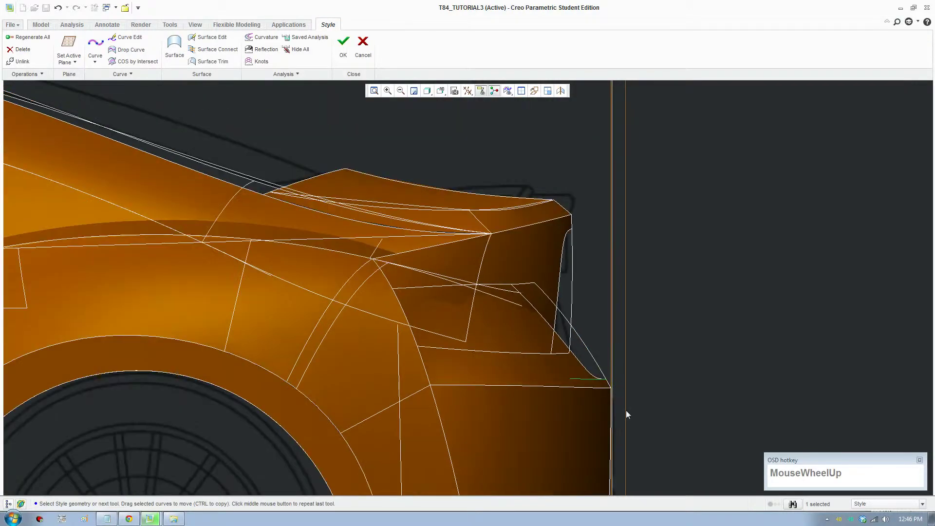
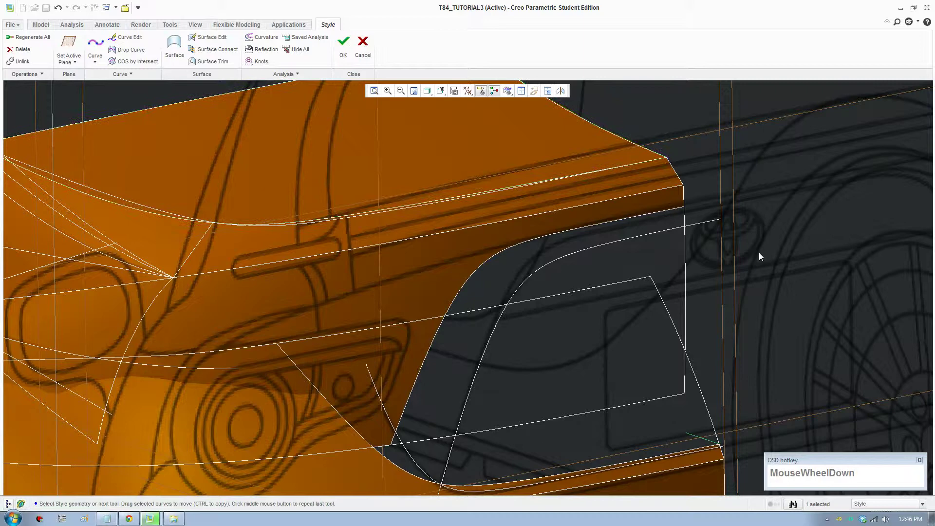
Begin a new curve along the lower edge of the license-plate recess
left_click(763, 255)
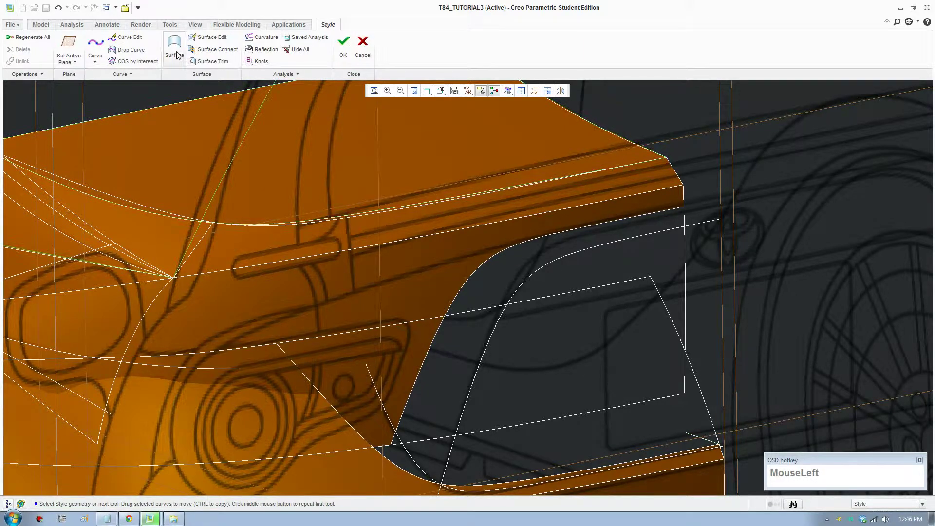
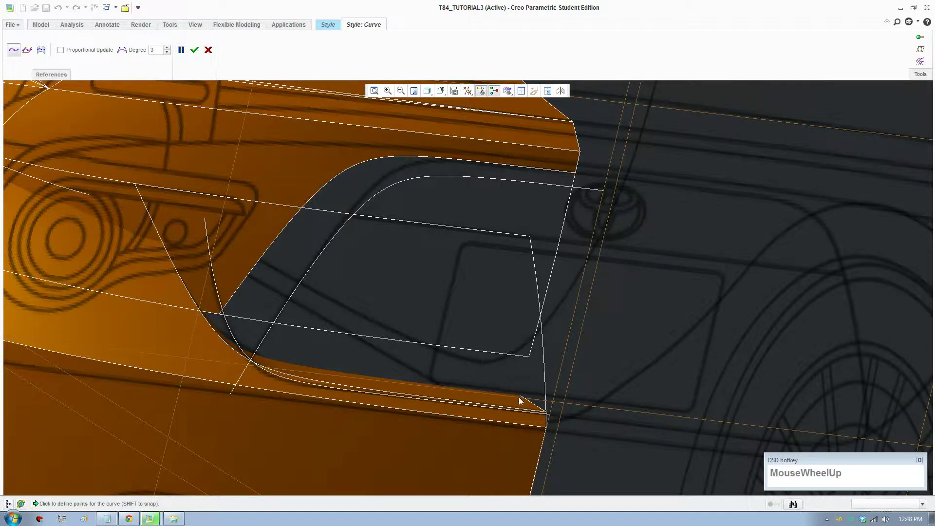
Refit the whole car and orbit the view around to face the rear panel
left_click_drag(524, 401, 523, 399)
scroll("down", 3)
scroll("up", 3)
left_click(443, 98)
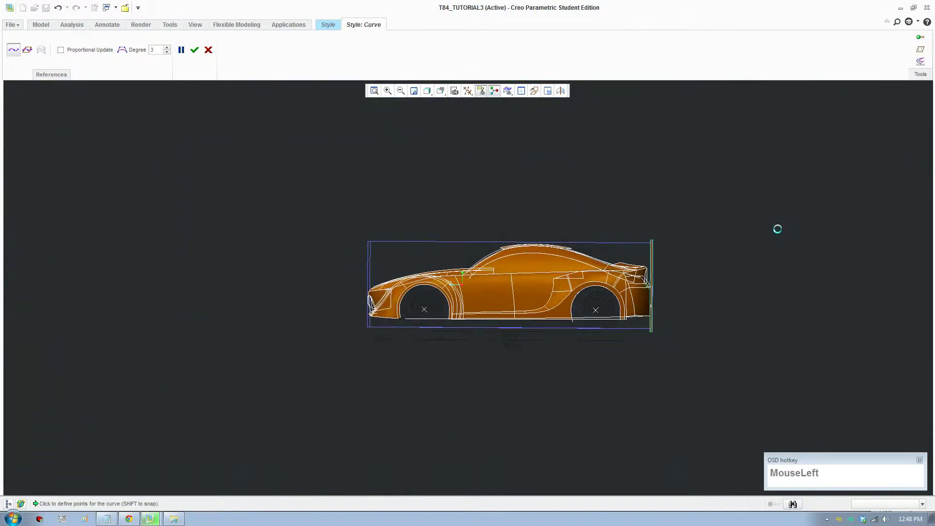
scroll("down", 3)
middle_click(642, 346)
left_click_drag(578, 244, 591, 296)
scroll("up", 3)
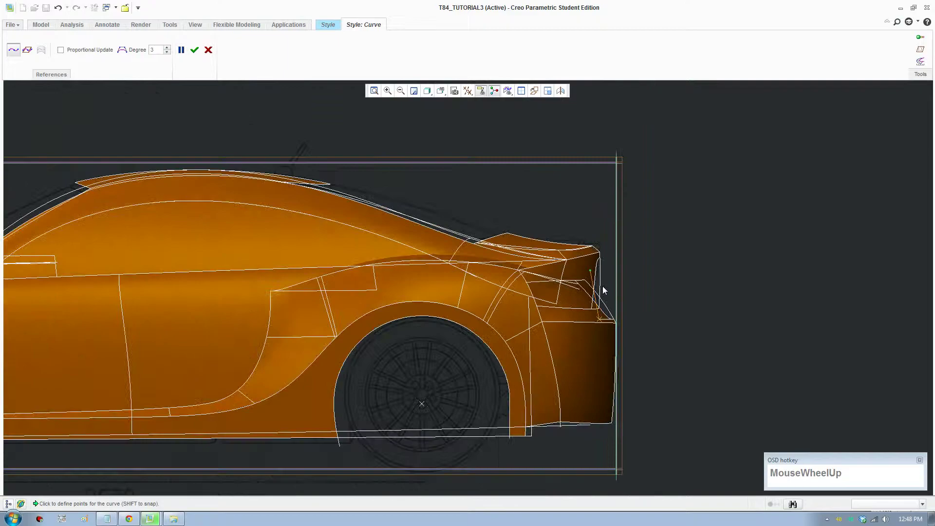
middle_click(633, 378)
scroll("up", 3)
middle_click(603, 367)
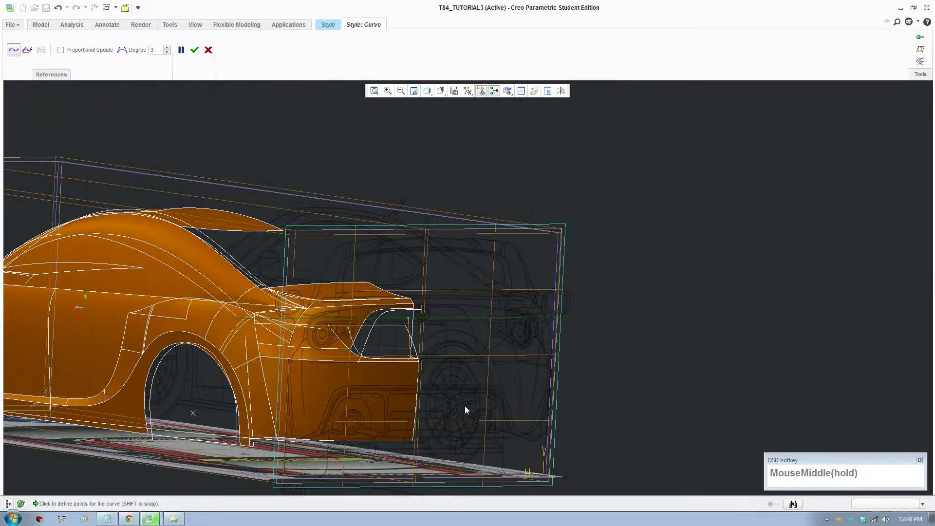
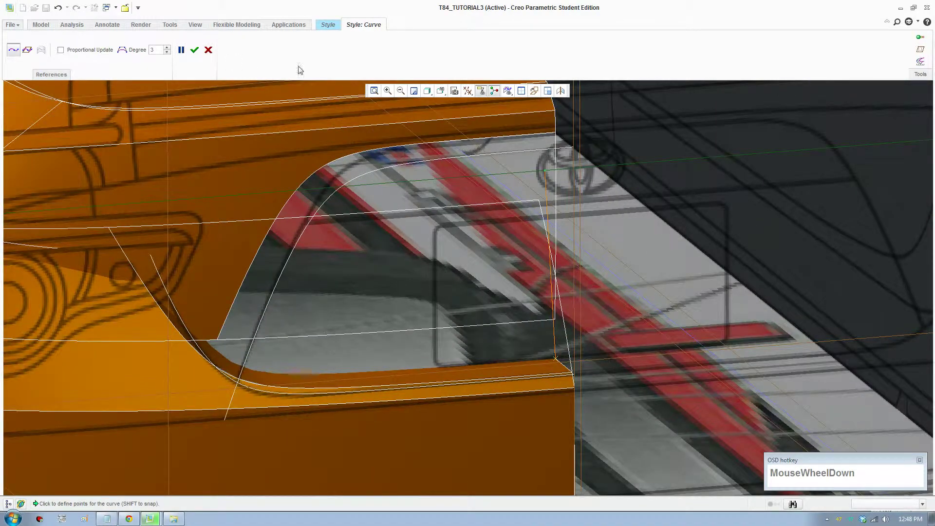
left_click(447, 95)
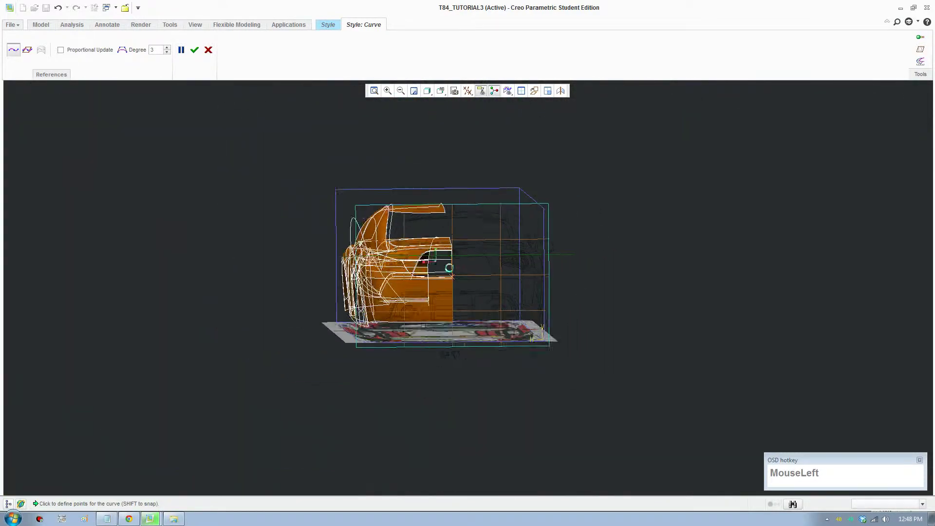
Edit the recess edge curve, adding a point at the bottom of the recess
scroll("down", 3)
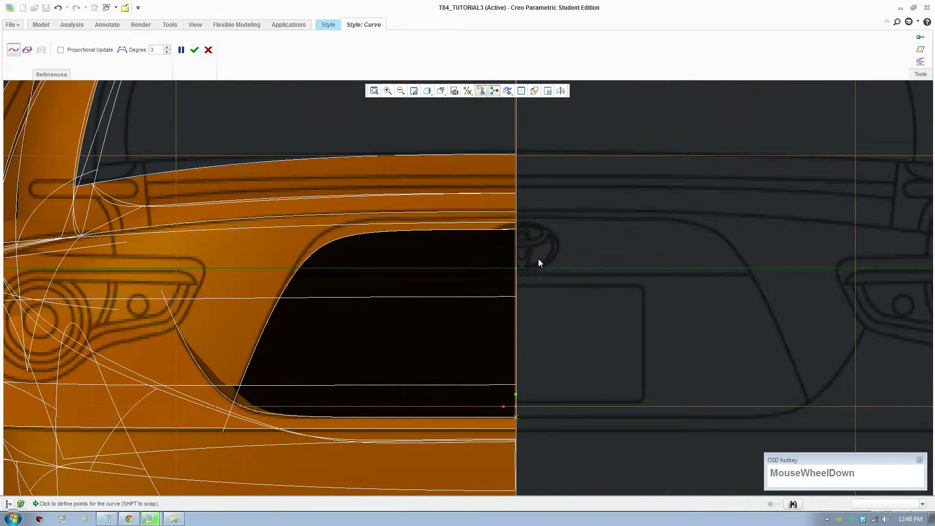
left_click(202, 54)
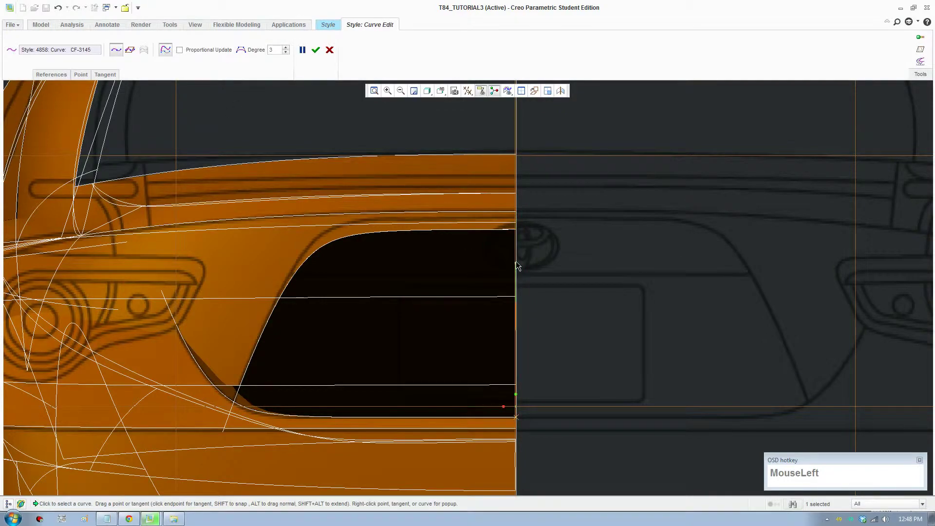
scroll("up", 3)
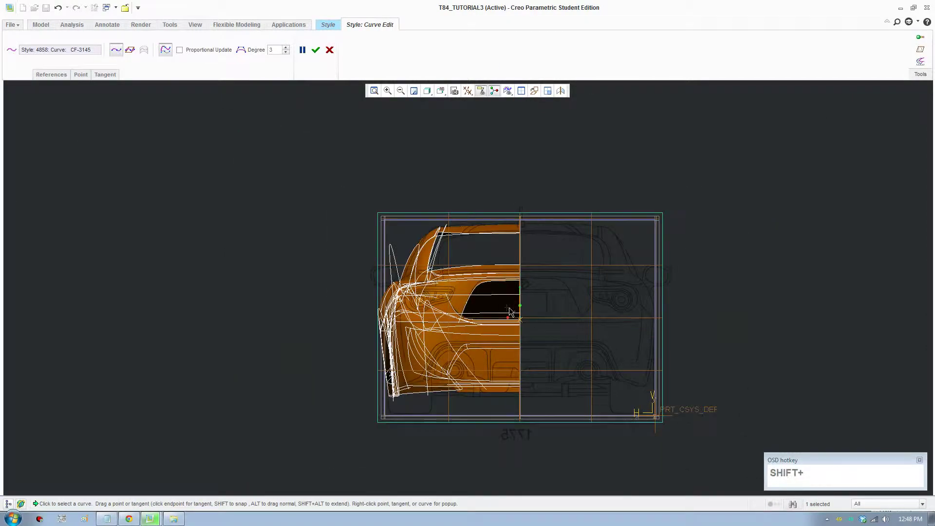
middle_click(514, 311)
scroll("down", 3)
scroll("up", 3)
middle_click(501, 345)
scroll("down", 3)
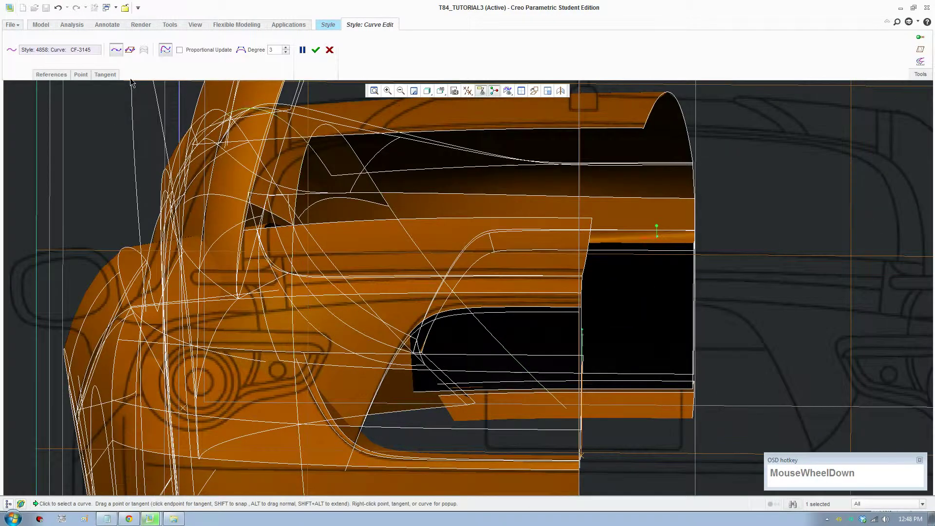
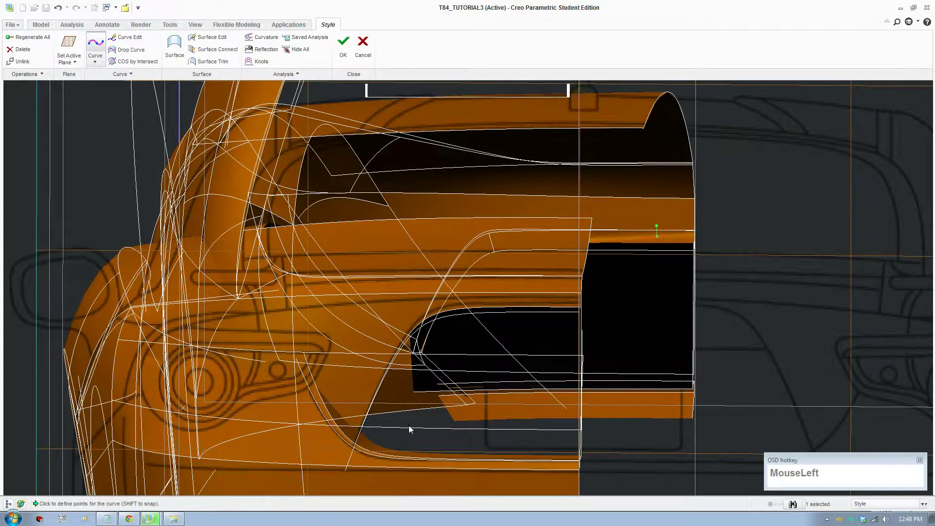
scroll("down", 3)
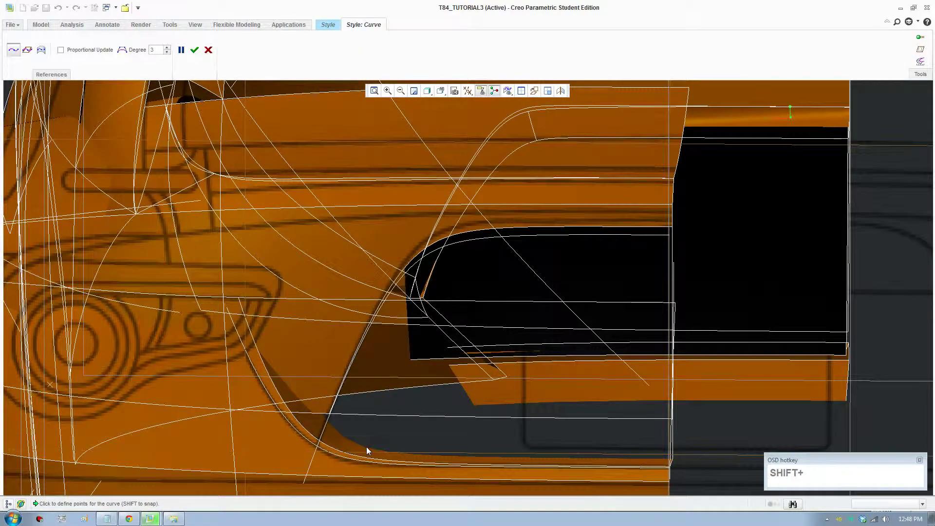
left_click(379, 454)
scroll("up", 3)
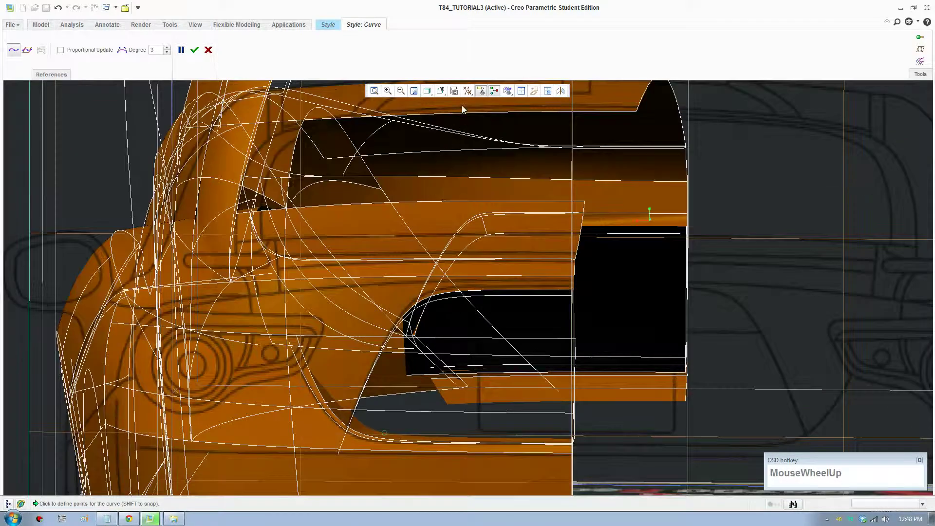
left_click(449, 100)
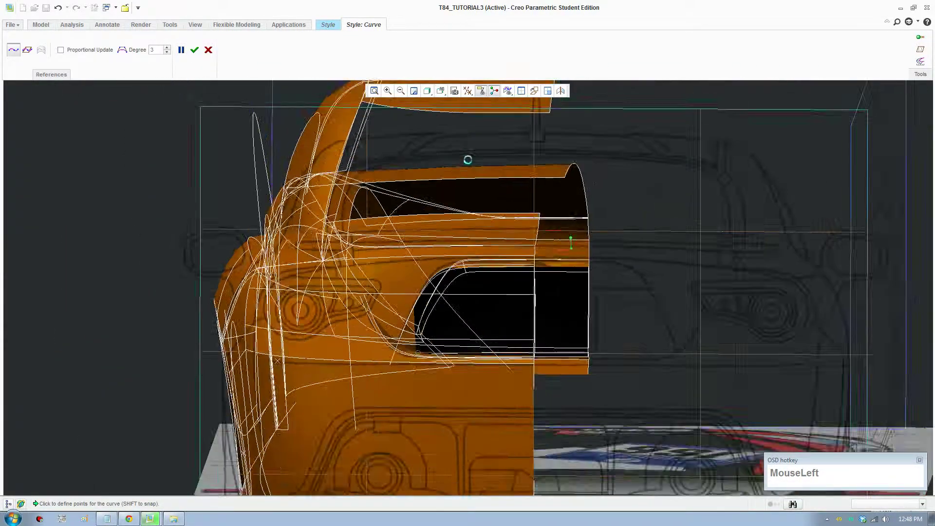
scroll("down", 3)
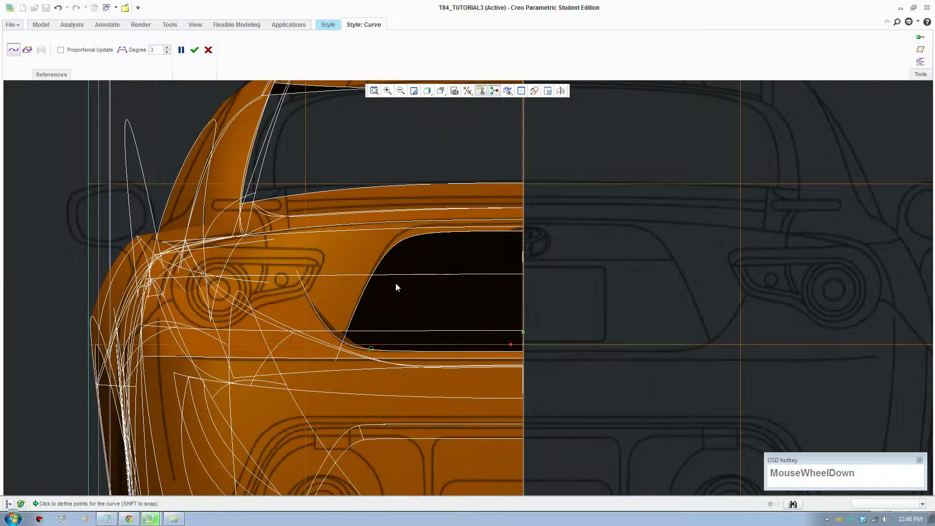
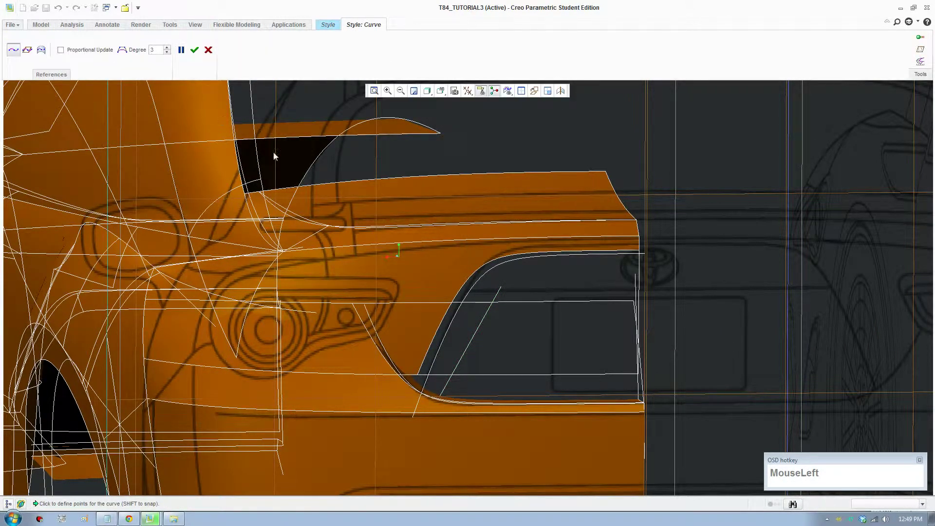
Orbit and zoom toward the plate recess opening viewed from behind
scroll("down", 3)
scroll("up", 3)
left_click_drag(636, 330, 875, 269)
left_click(879, 269)
scroll("up", 3)
middle_click(737, 302)
scroll("down", 3)
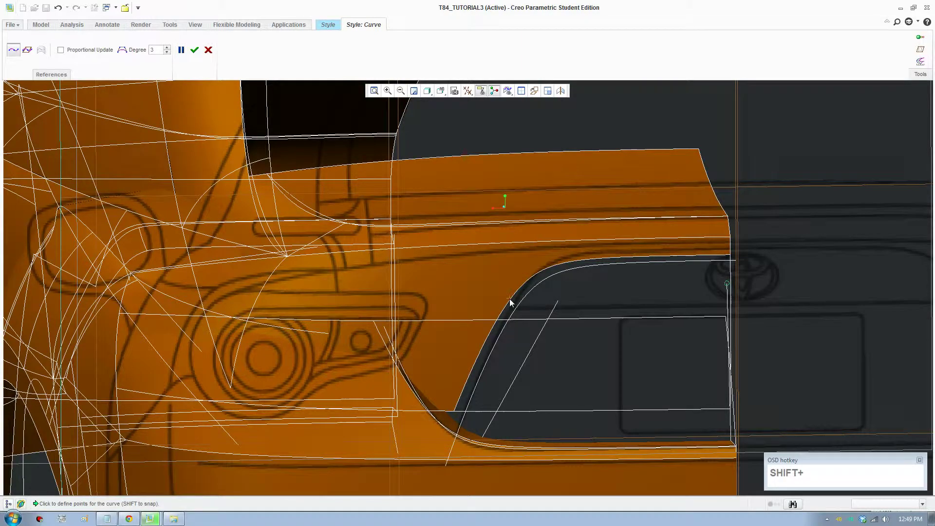
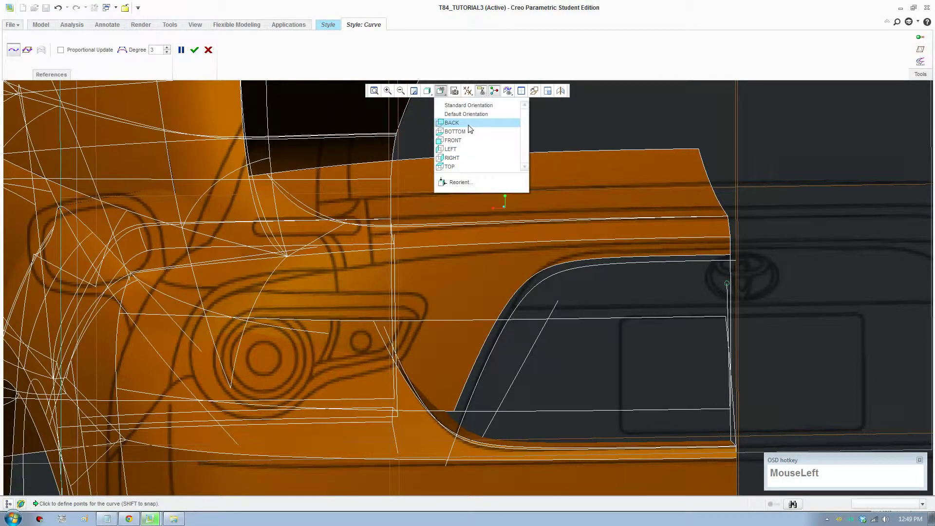
scroll("down", 3)
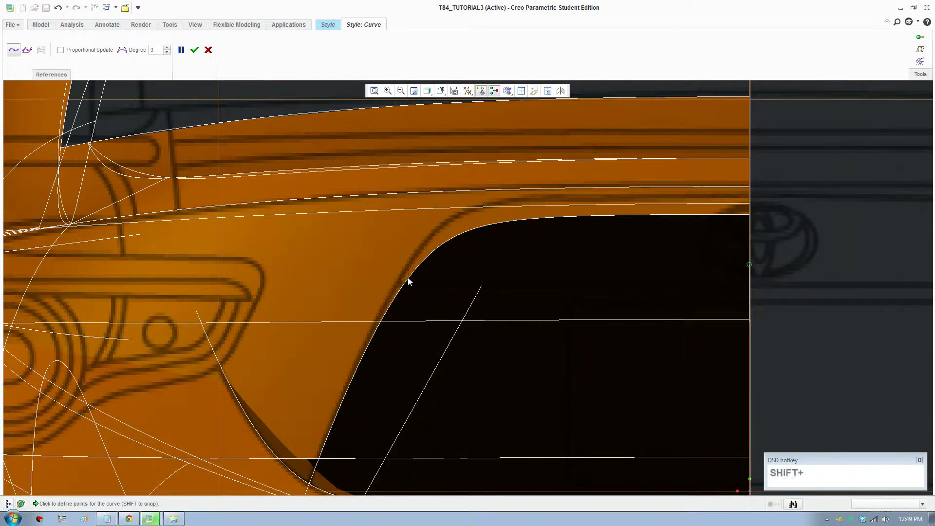
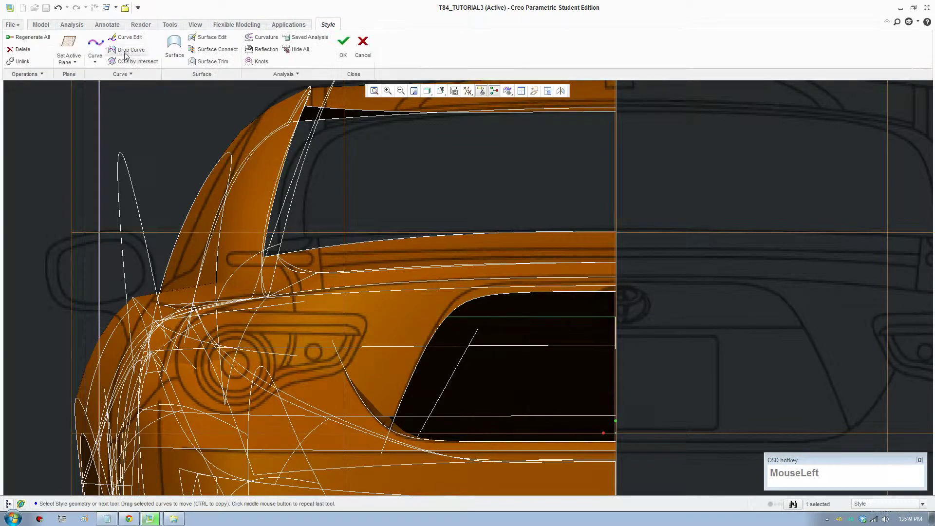
Zoom the view on the curves spanning the recess opening
scroll("down", 3)
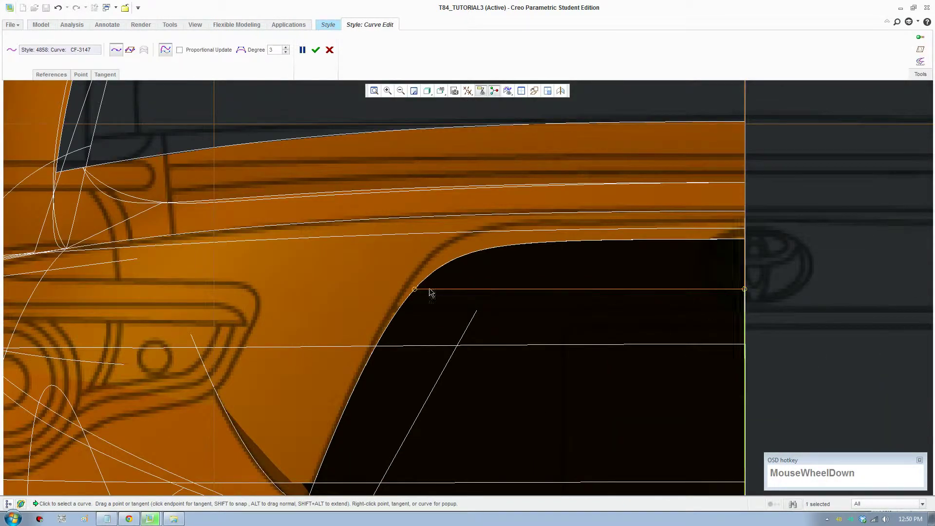
scroll("down", 3)
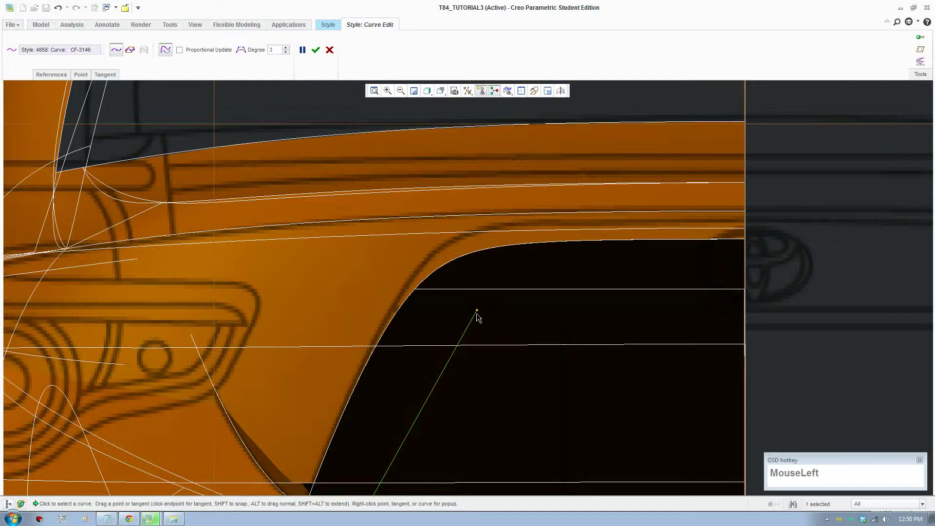
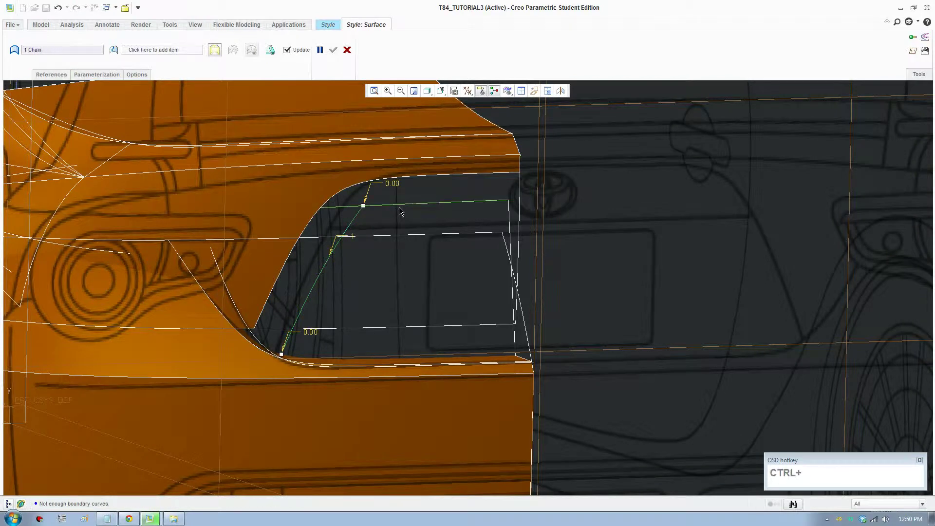
Add the top, right-edge and bottom recess curves as boundaries and select the plate-recess surface
left_click(407, 209)
left_click(514, 245)
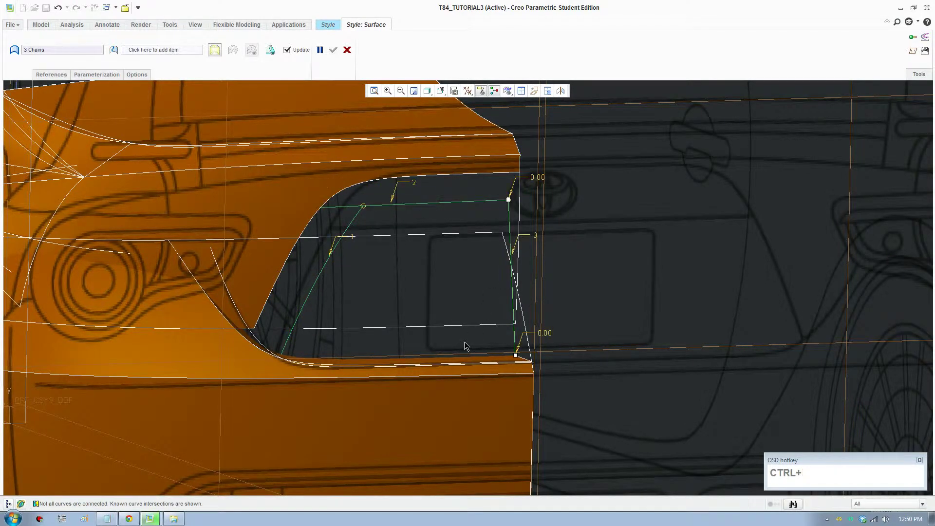
left_click(458, 359)
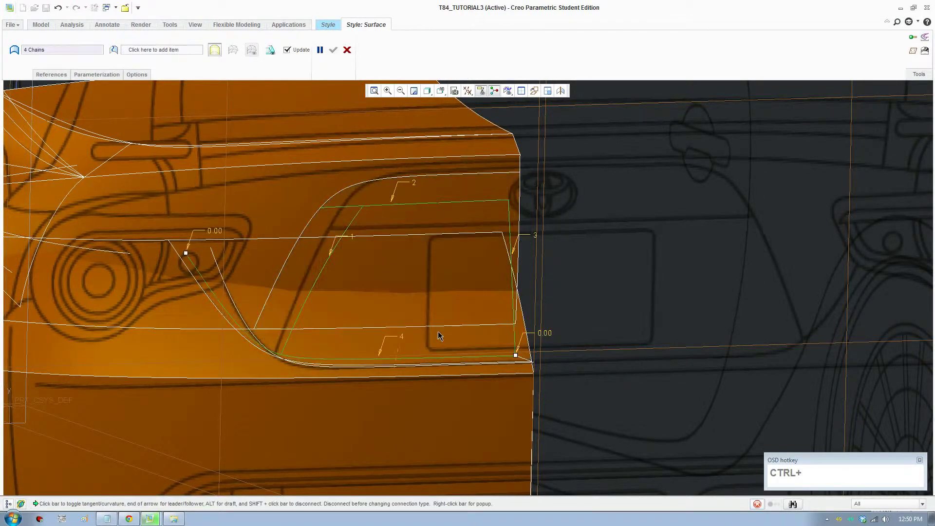
left_click(336, 55)
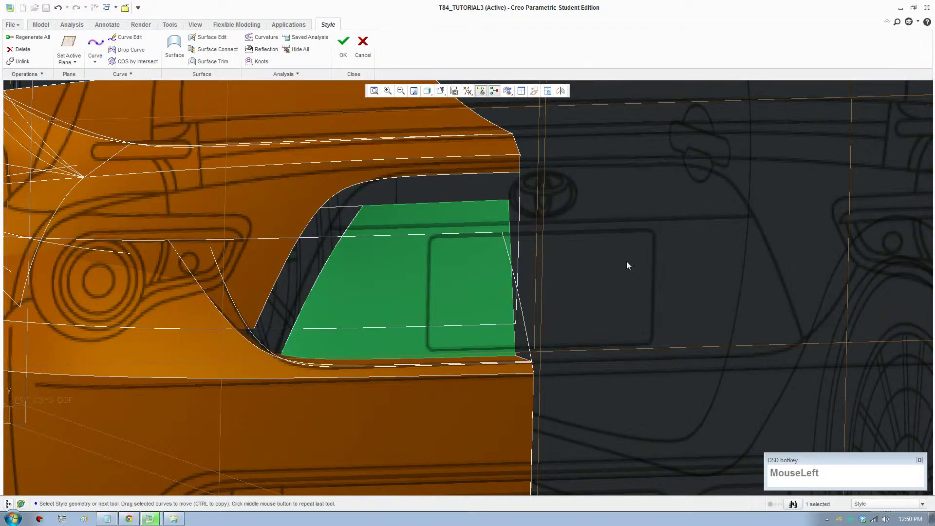
scroll("down", 3)
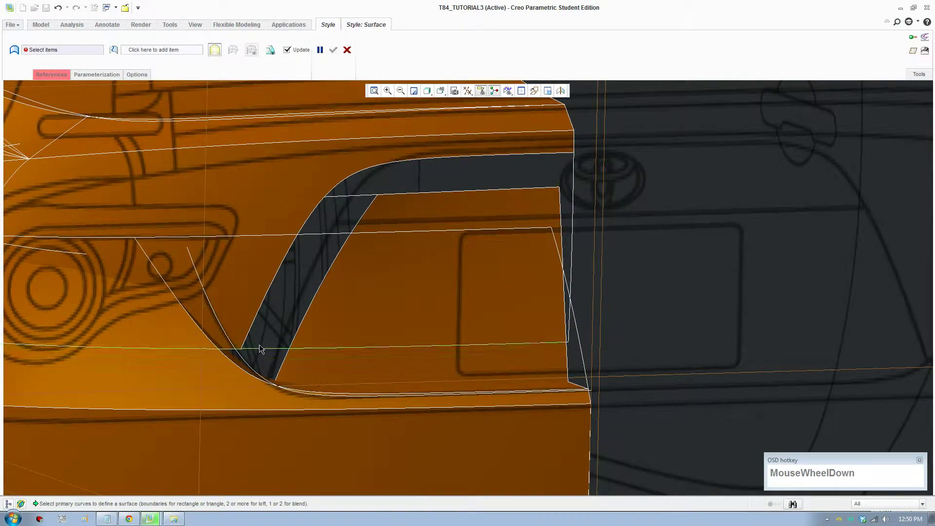
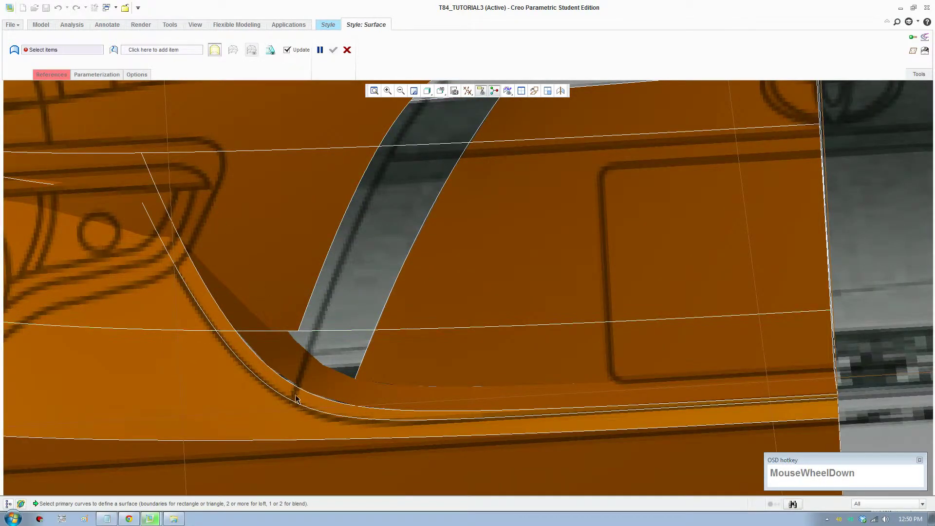
scroll("up", 3)
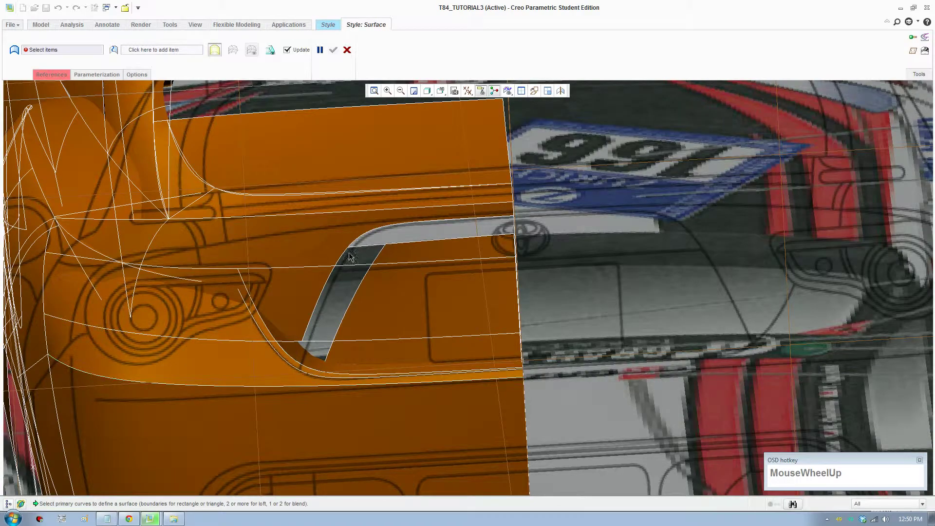
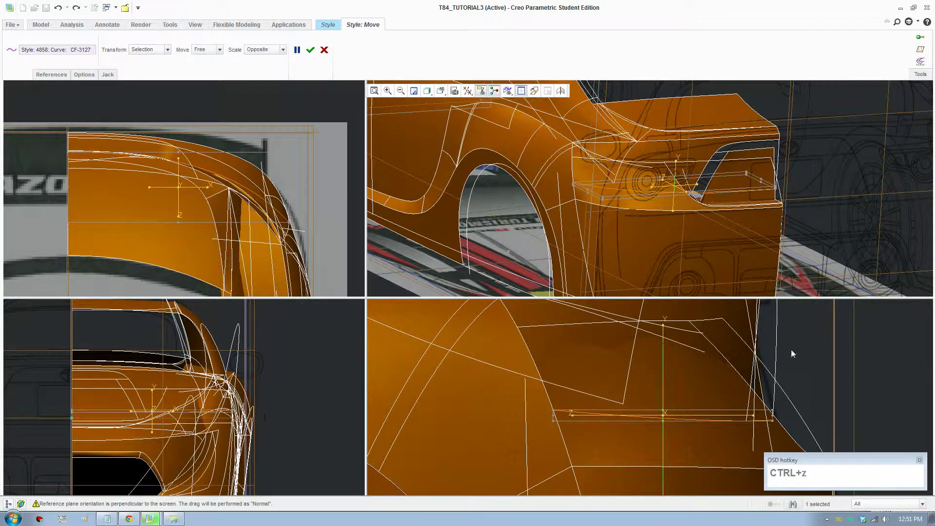
Confirm the panel curve move, then drag the rear panel's lower curve to follow the recess corner
left_click(776, 357)
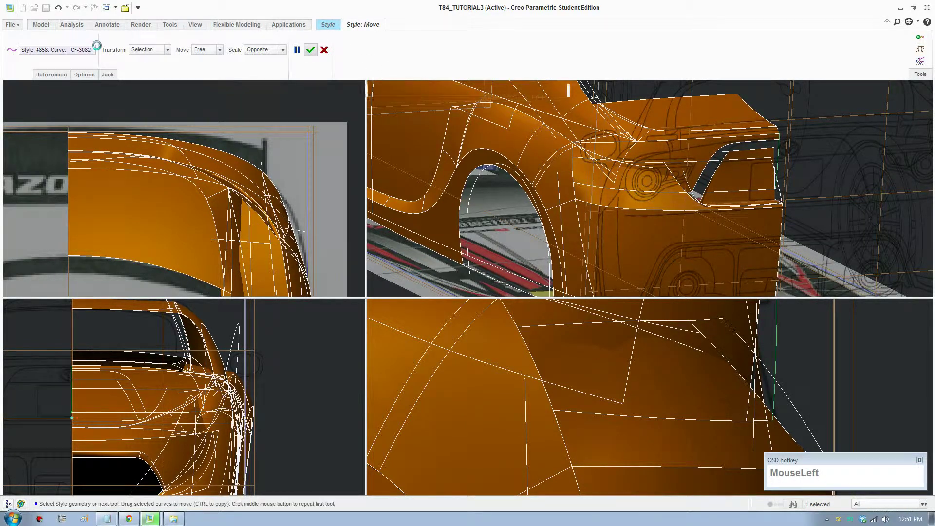
key("F8")
left_click_drag(776, 414, 715, 167)
scroll("down", 3)
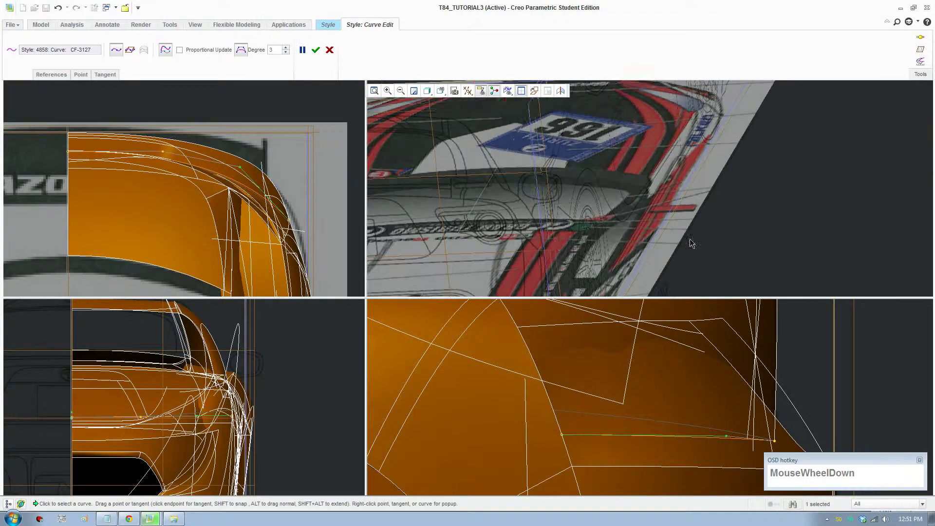
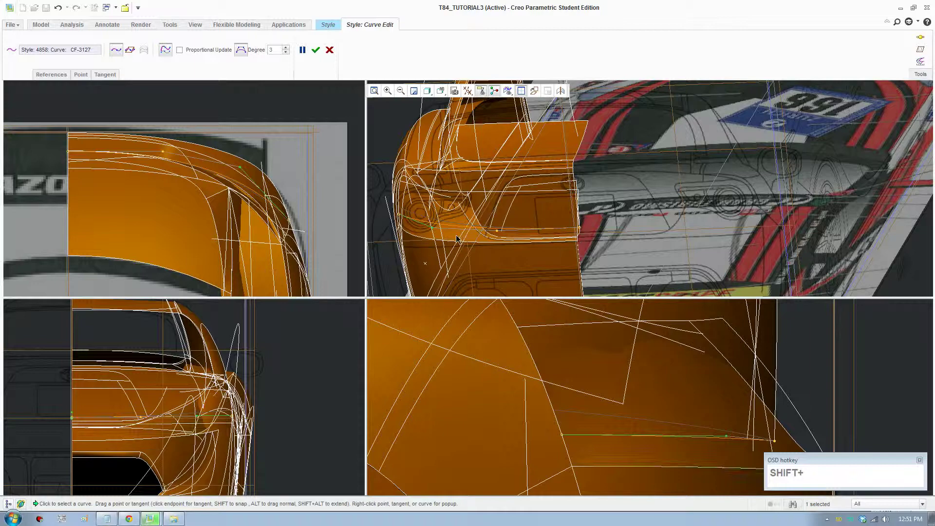
scroll("down", 3)
middle_click(515, 247)
middle_click(707, 447)
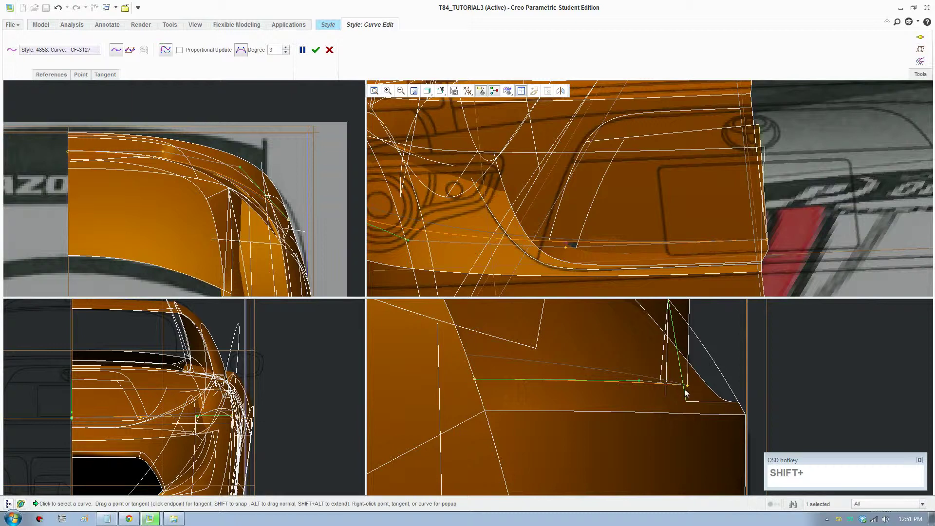
left_click_drag(690, 377, 512, 130)
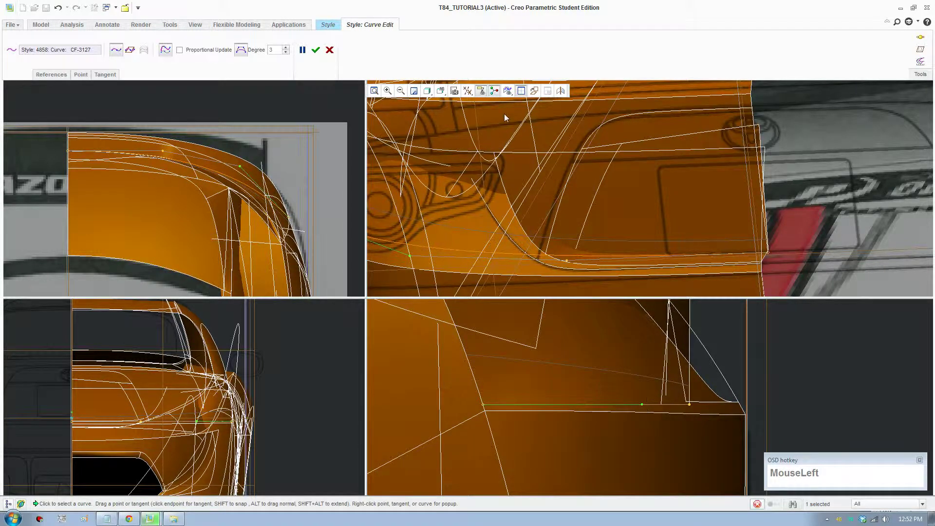
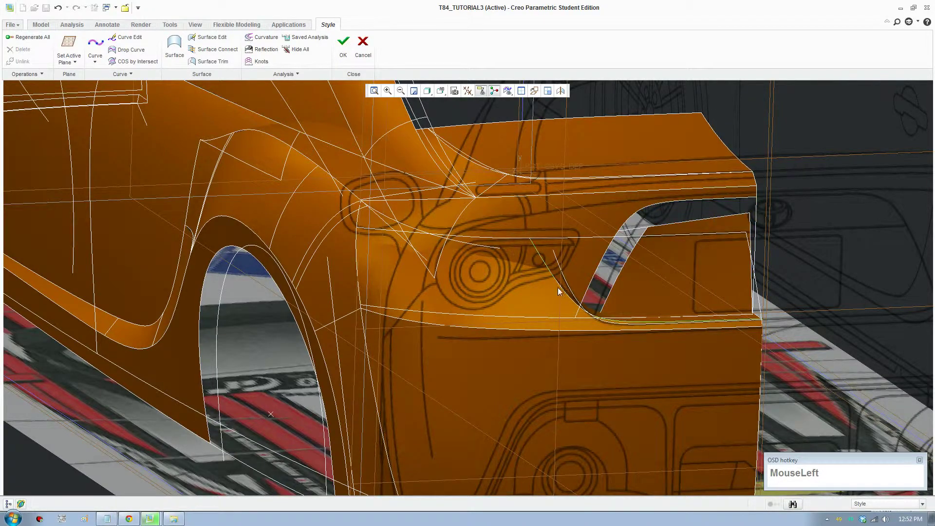
Start a new Style curve and orbit in on the slanted gap beside the recess
scroll("down", 3)
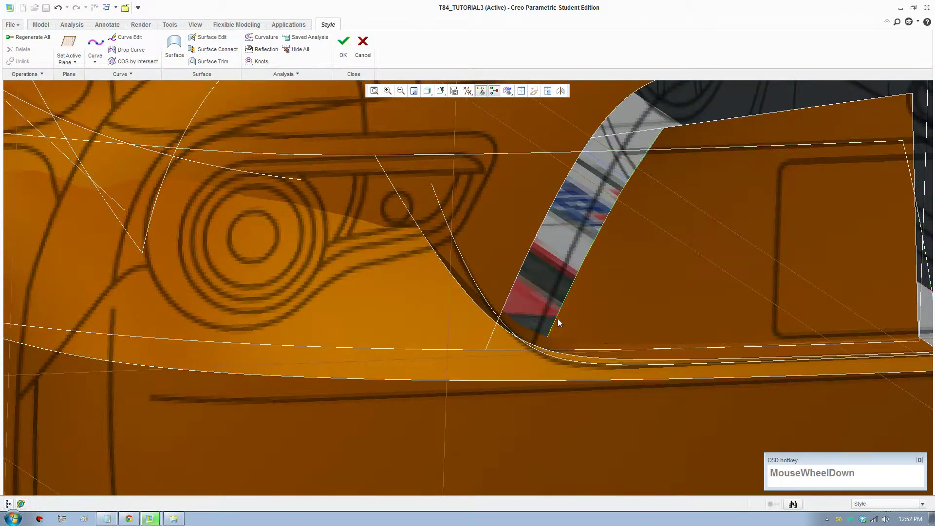
middle_click(560, 322)
left_click(874, 296)
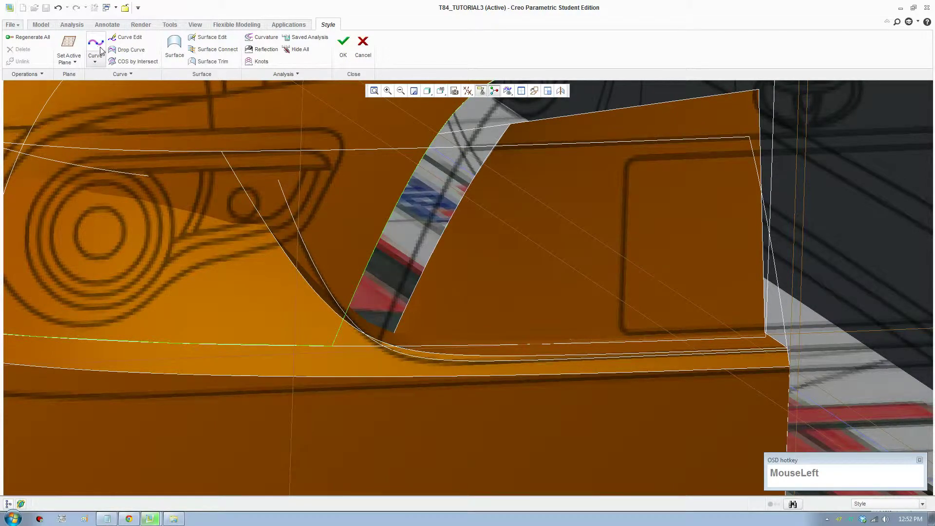
left_click(102, 50)
scroll("down", 3)
scroll("up", 3)
middle_click(440, 338)
middle_click(501, 317)
scroll("down", 3)
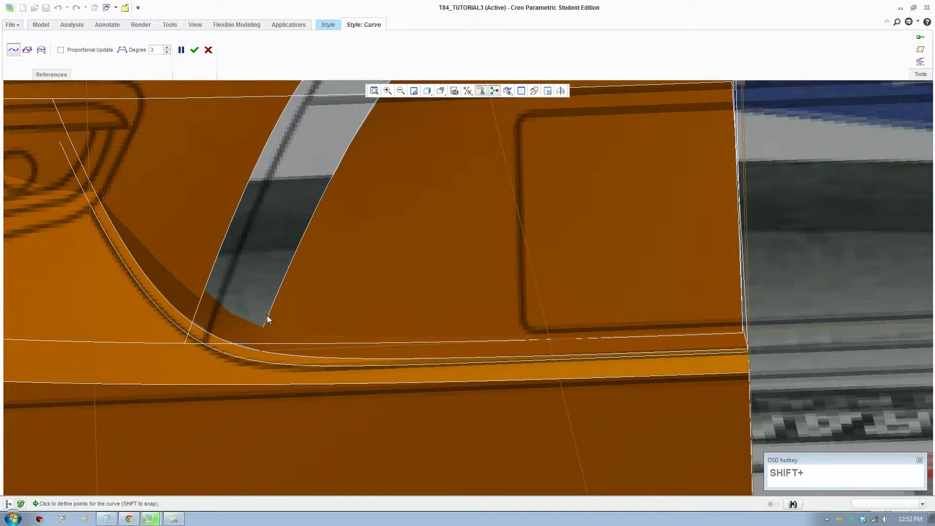
Place two points across the gap's lower corners to close its bottom end
left_click_drag(270, 319, 266, 323)
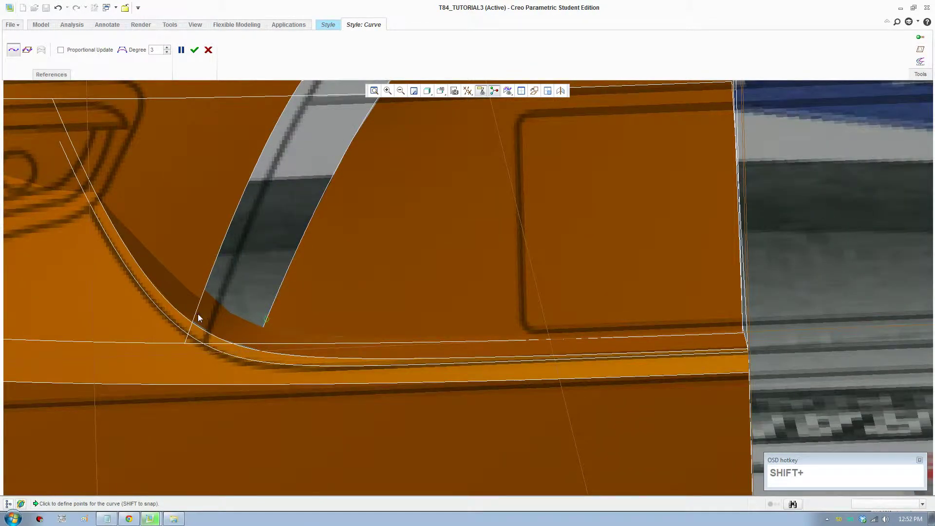
left_click(197, 316)
left_click(194, 54)
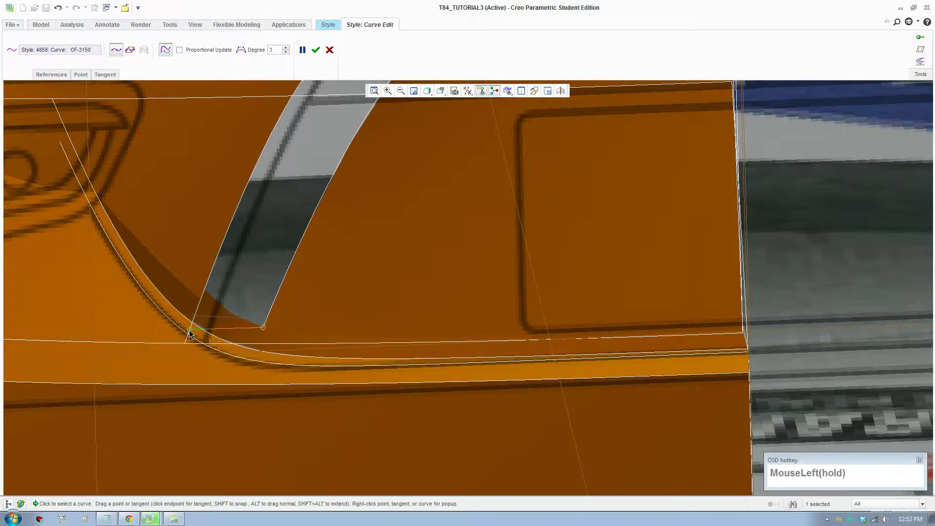
scroll("up", 3)
middle_click(298, 280)
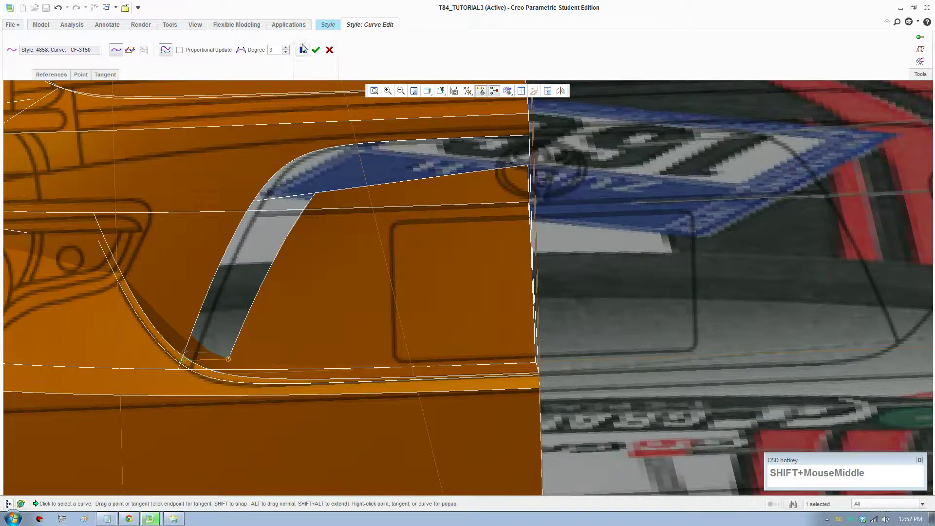
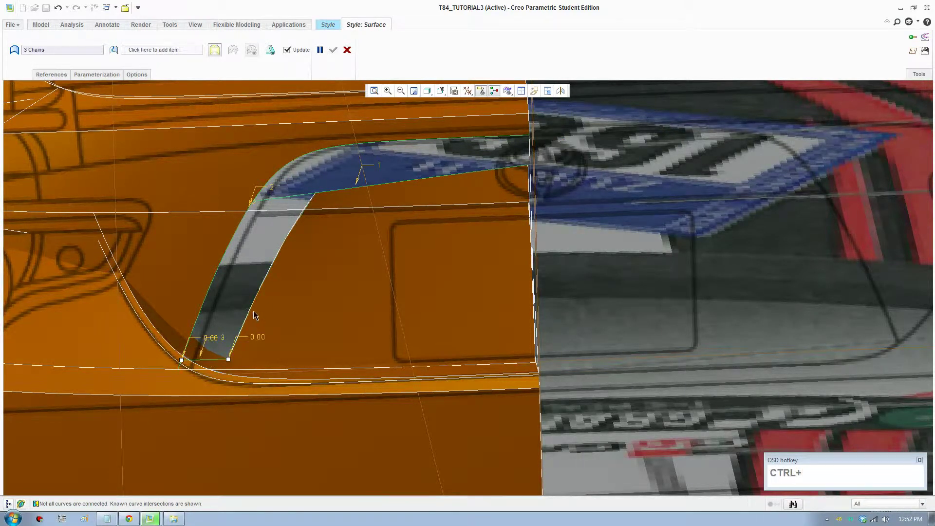
Add the last boundary curve so four chains define the gap-filling surface
left_click(256, 314)
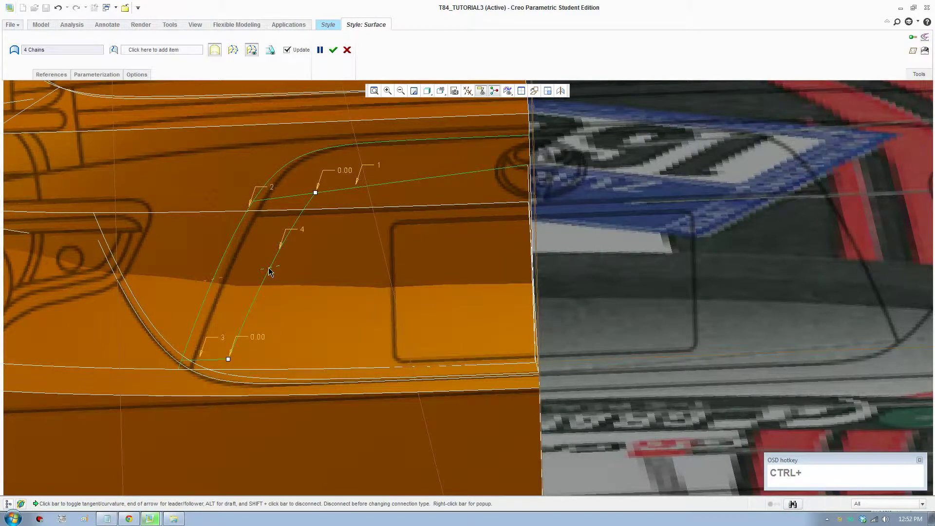
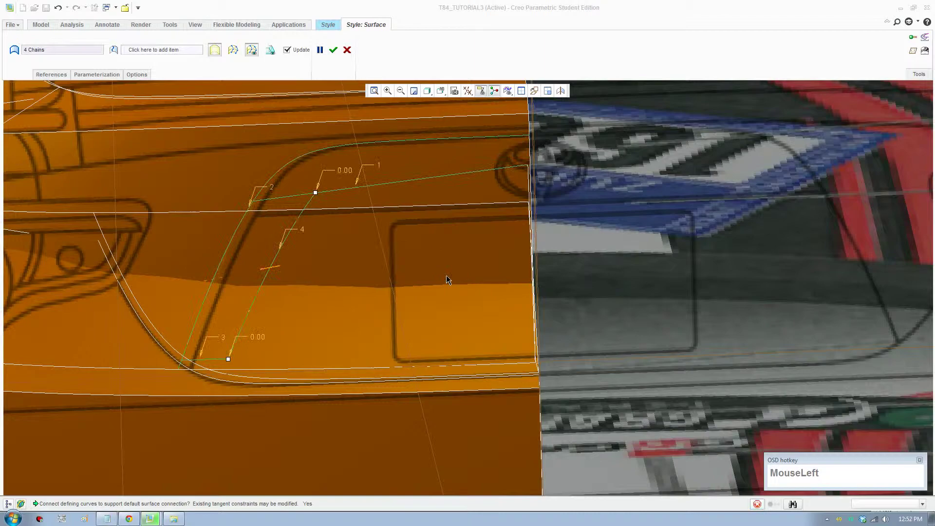
scroll("up", 3)
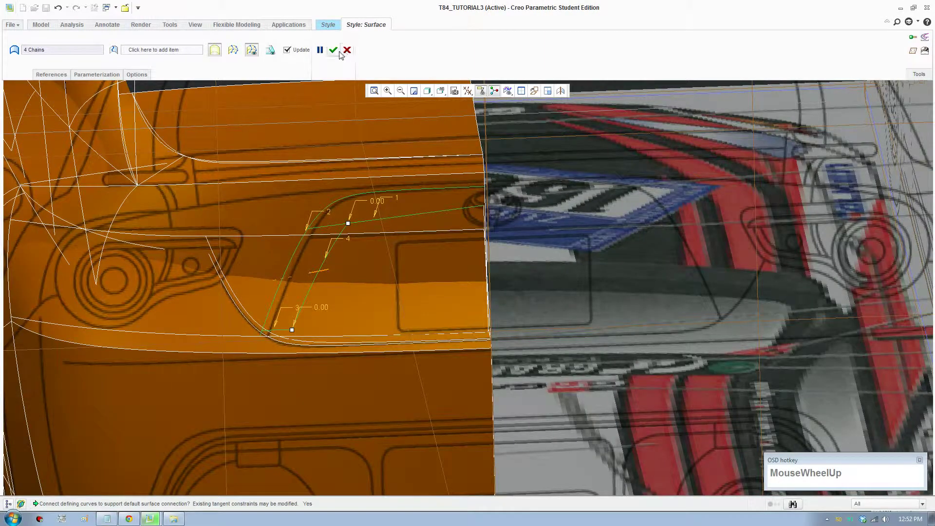
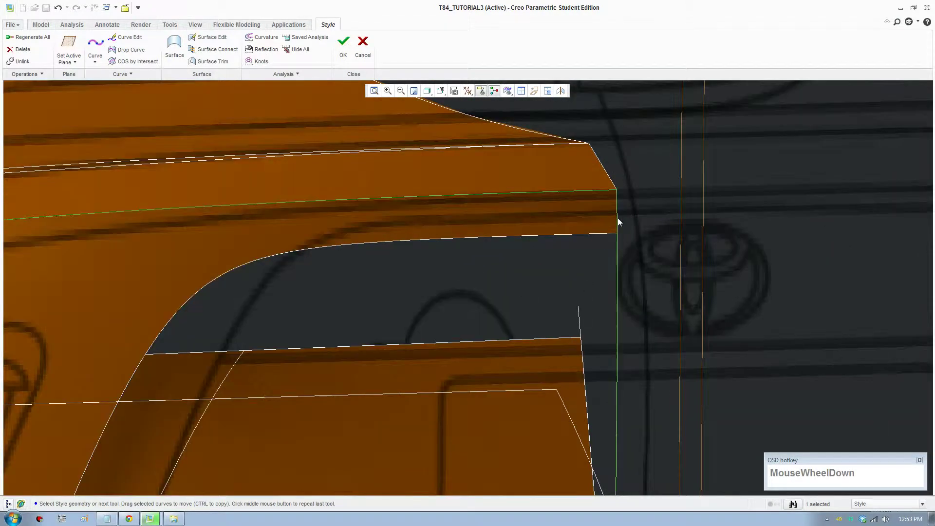
Select the gap's upper edge curve and zoom in and out to inspect it around the recess corner
left_click(620, 222)
scroll("up", 3)
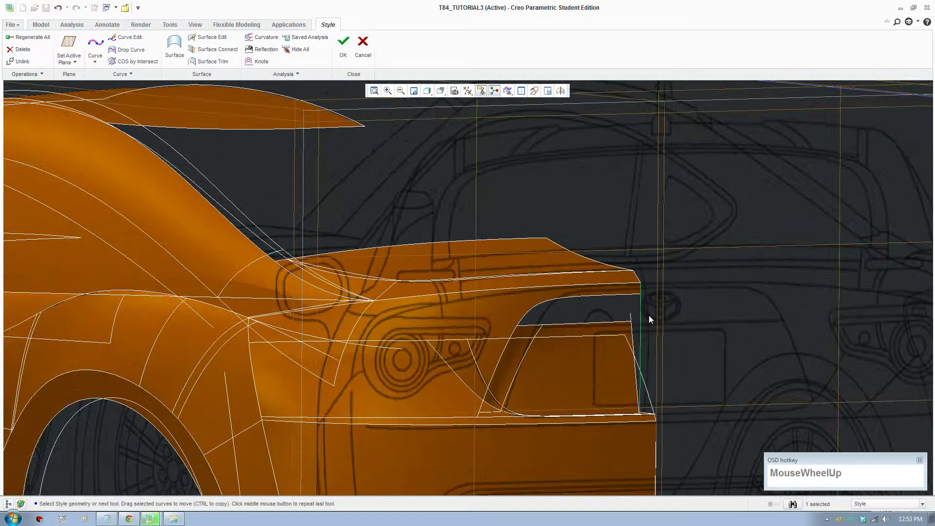
scroll("down", 3)
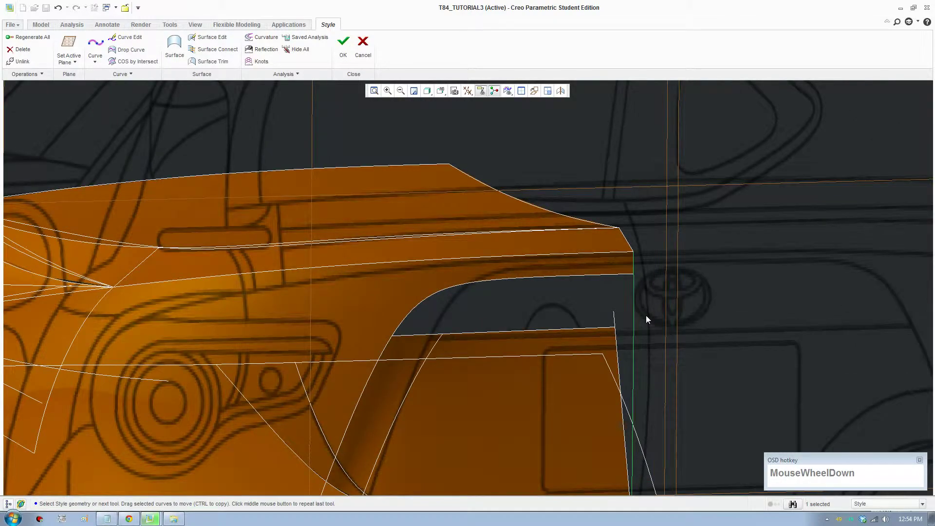
scroll("up", 3)
scroll("down", 3)
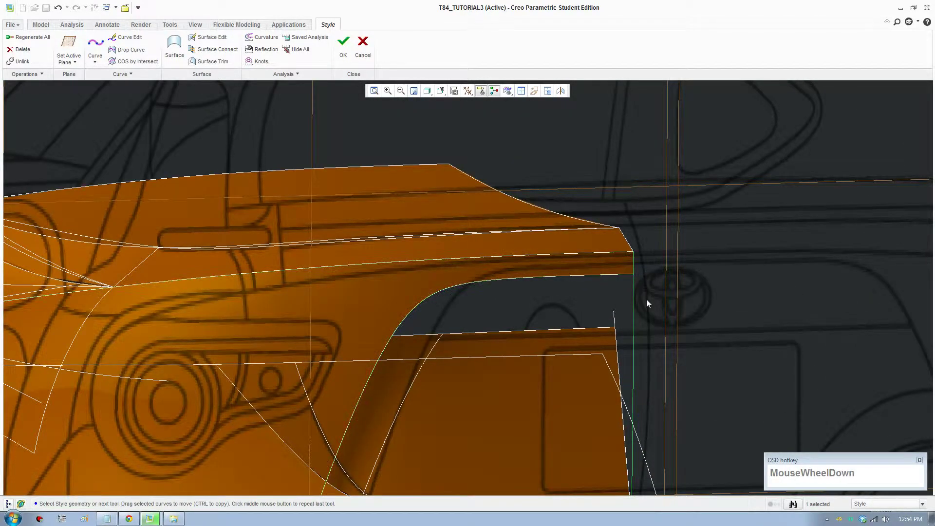
scroll("up", 3)
scroll("down", 3)
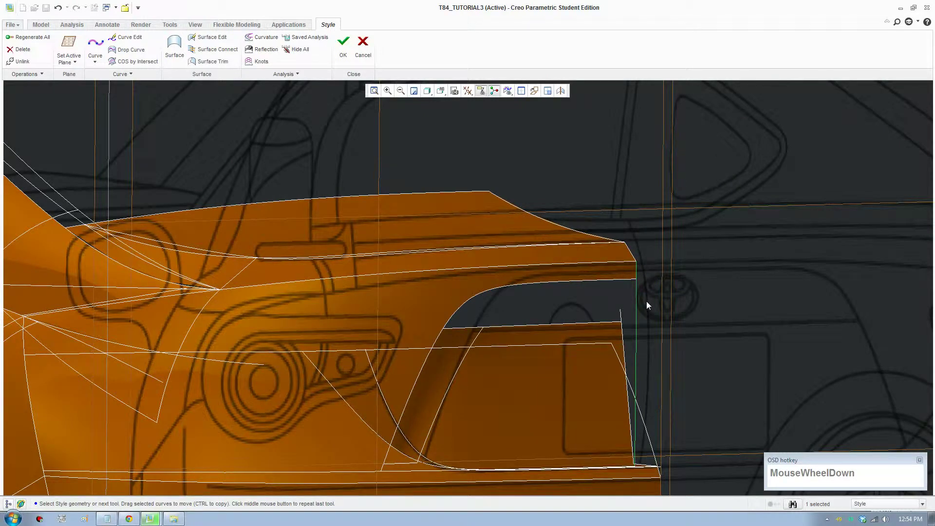
key("F8")
Add extra points to the curve above the panel gap and the recess curve to reshape them
left_click(556, 268)
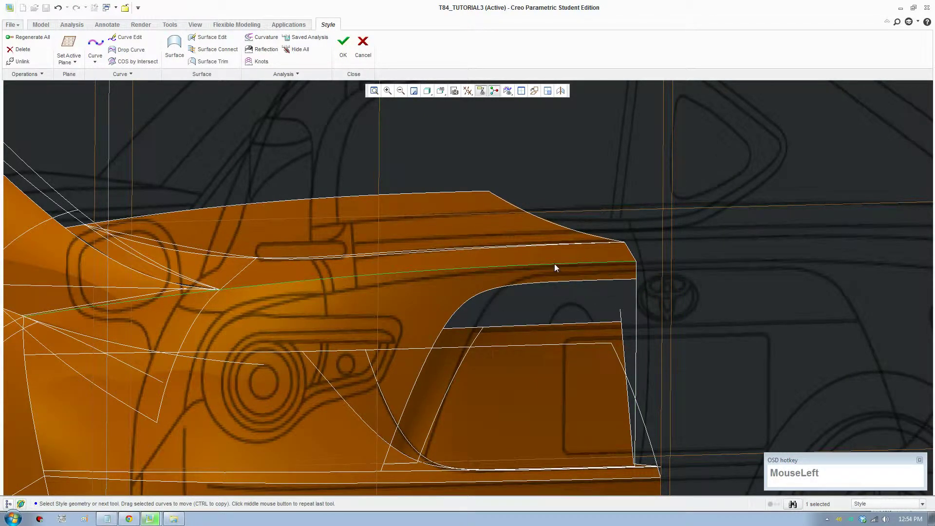
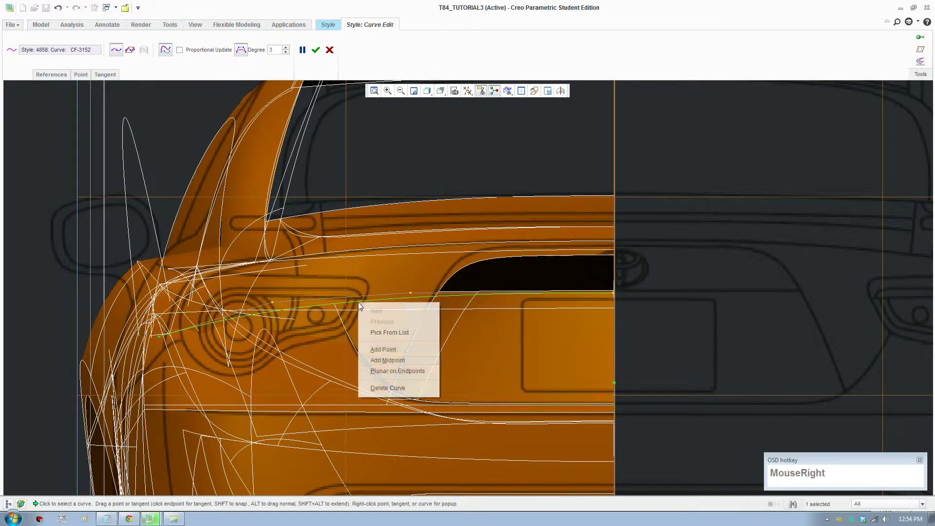
left_click(387, 355)
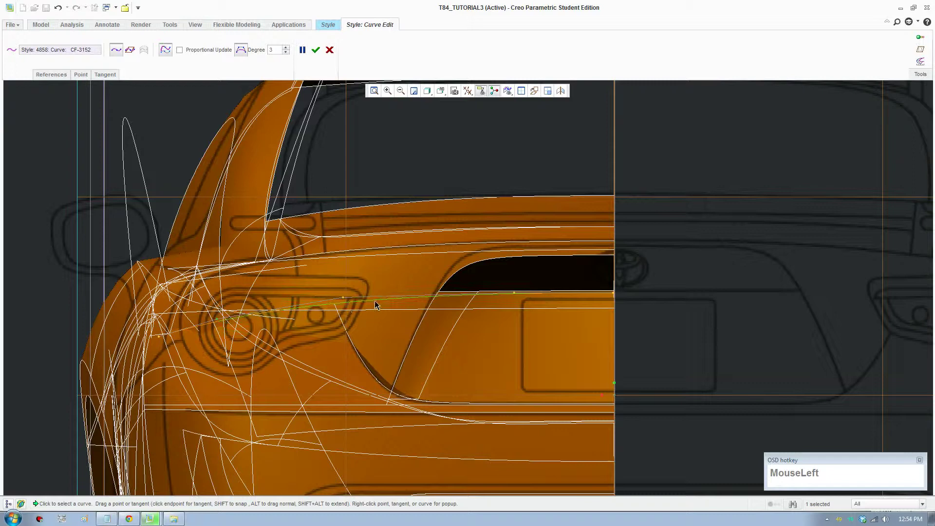
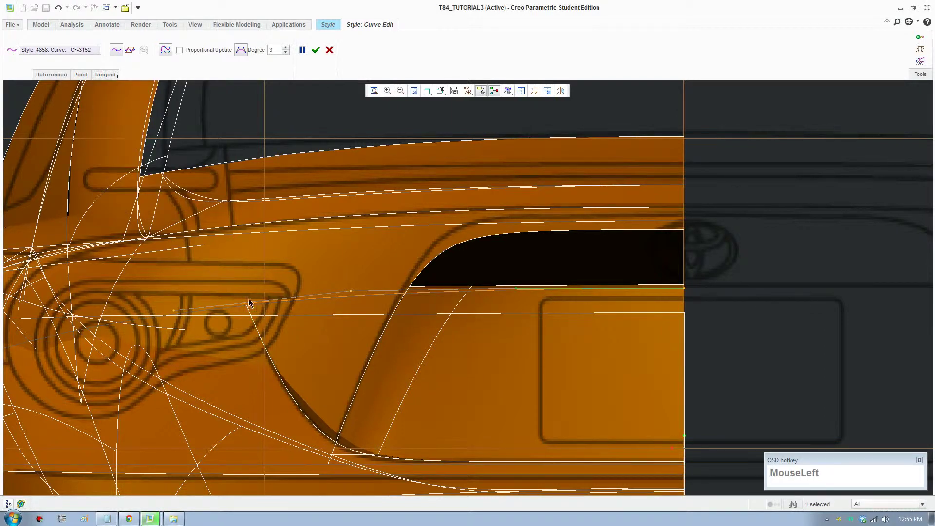
right_click(433, 295)
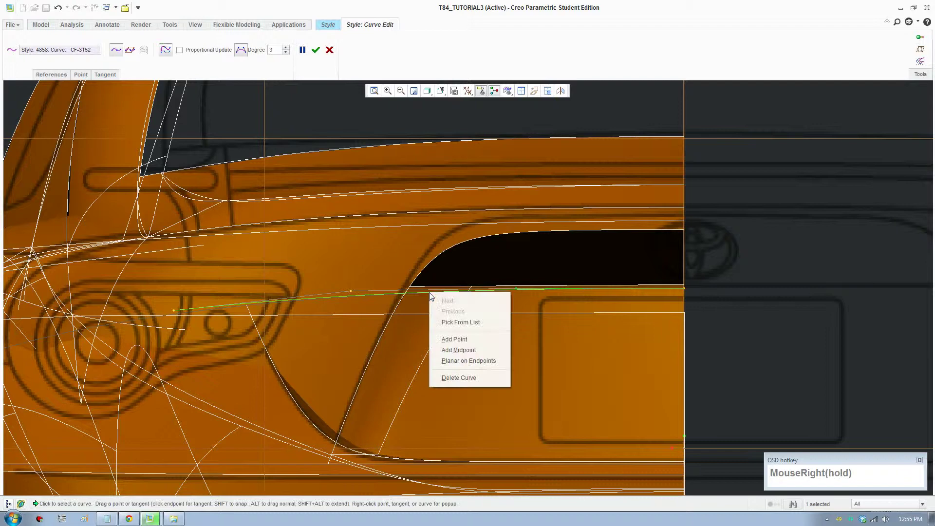
left_click(445, 346)
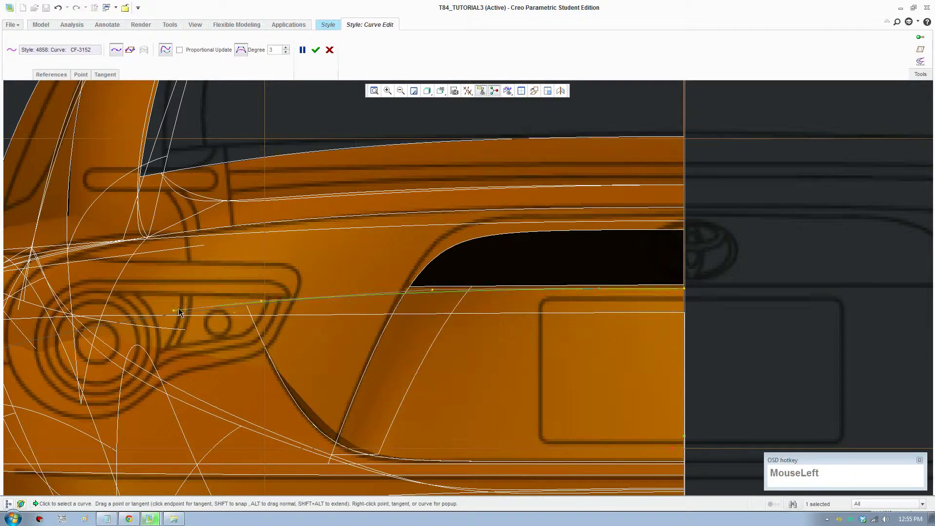
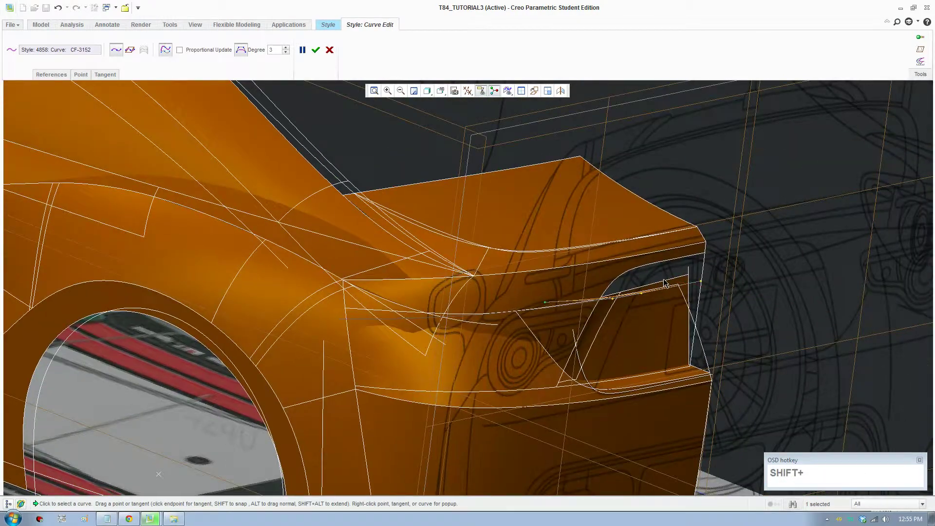
scroll("down", 3)
Accept the recess curve edit and start a new curve across the gap
left_click(317, 53)
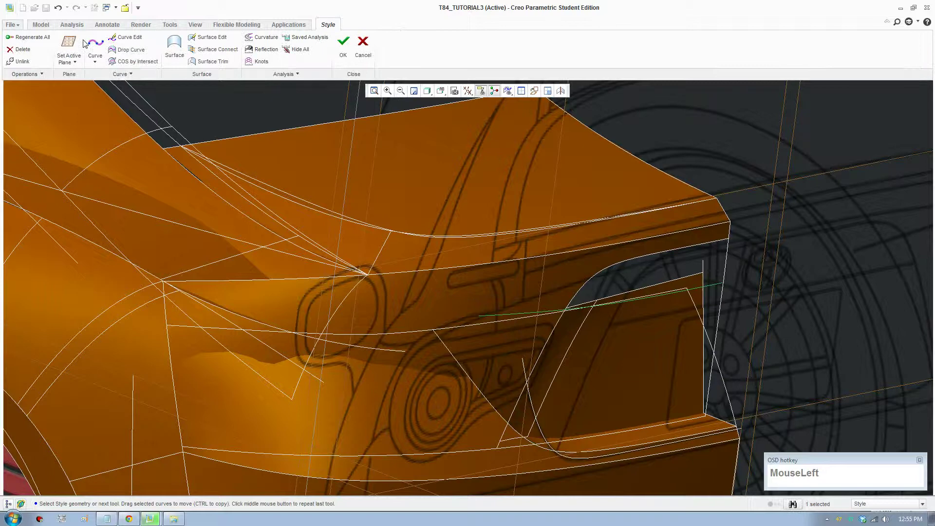
scroll("down", 3)
left_click(711, 278)
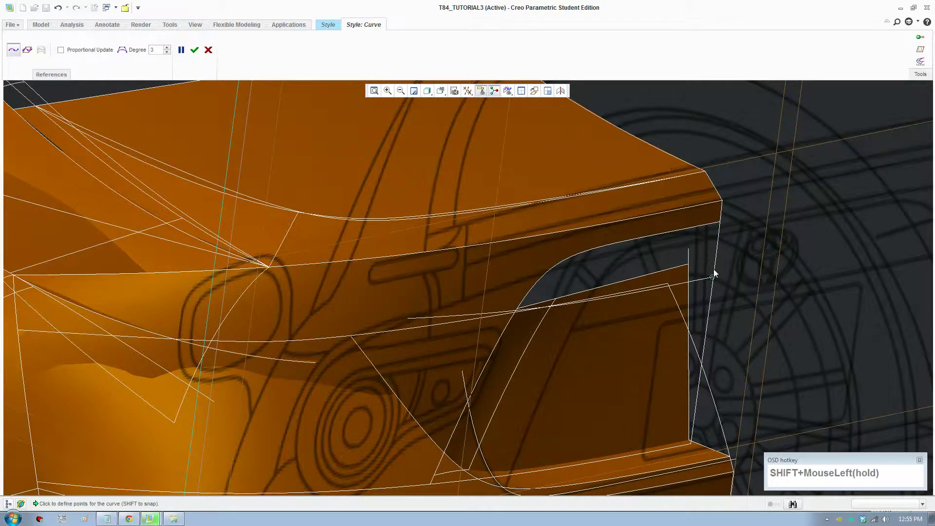
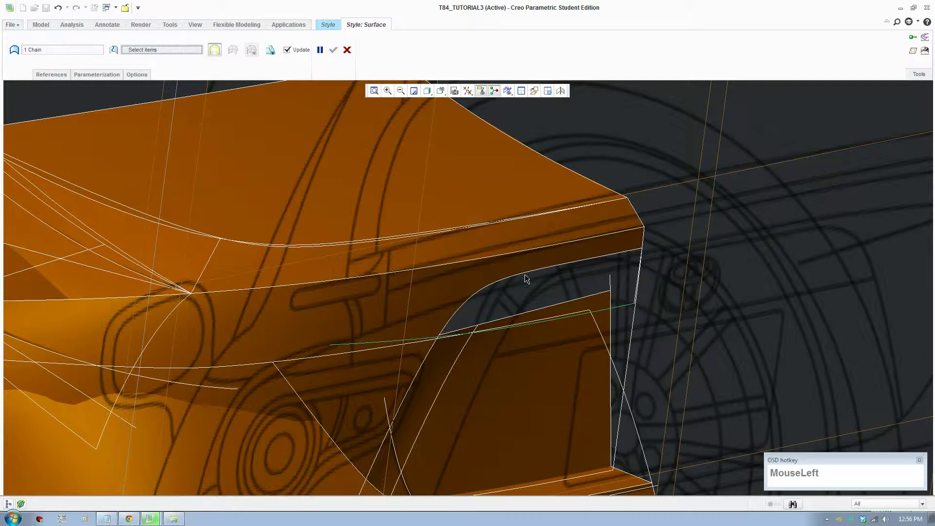
scroll("down", 3)
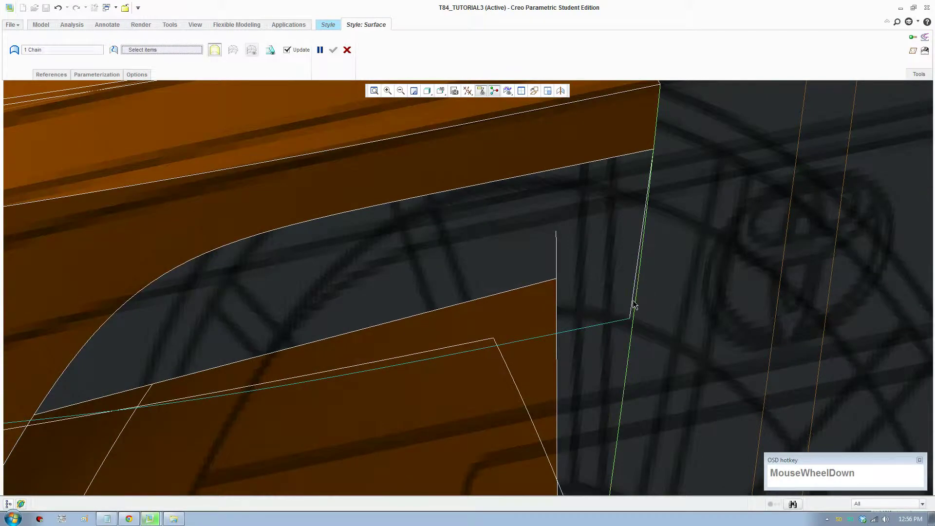
Build a boundary surface from the picked chains to fill the strip above the rear panel
left_click(635, 305)
scroll("up", 3)
left_click(337, 55)
scroll("up", 3)
middle_click(431, 344)
left_click_drag(337, 325, 123, 117)
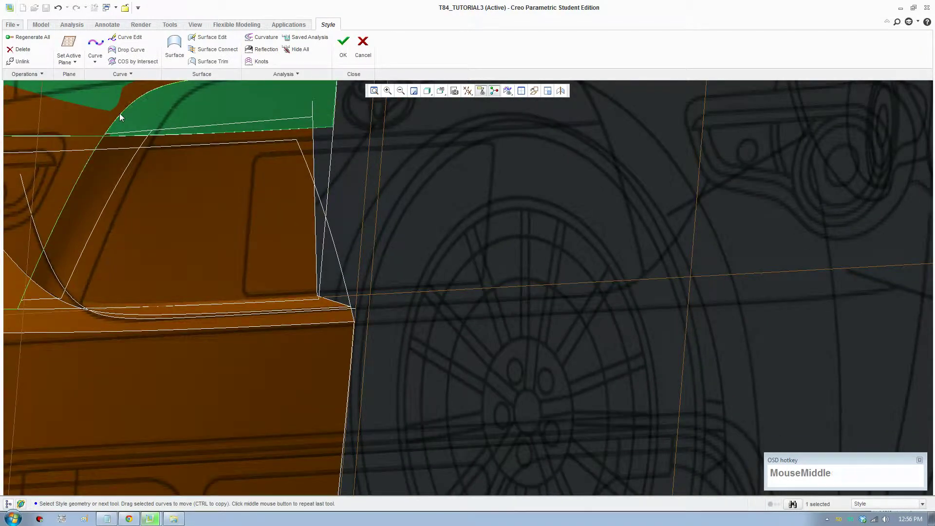
Pick the recess curves and select the new patch above the recess for trimming
left_click(123, 118)
middle_click(199, 188)
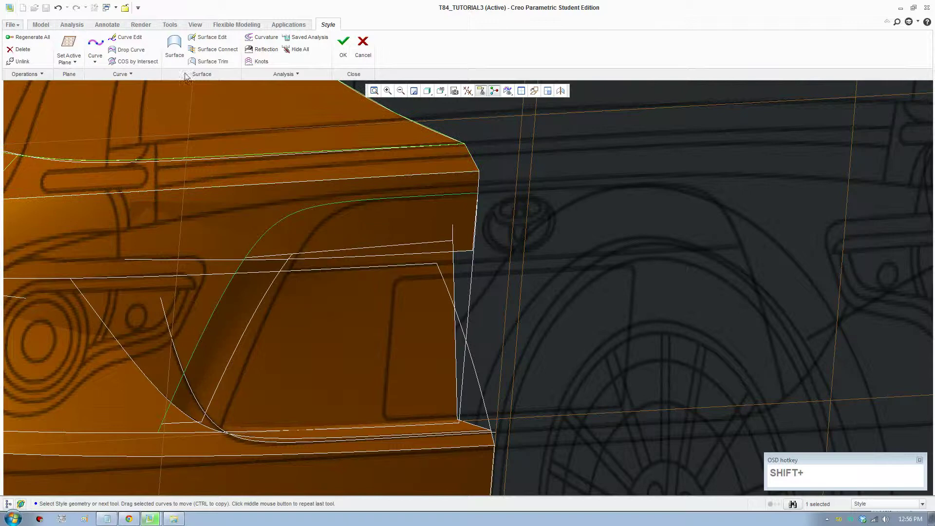
left_click(144, 51)
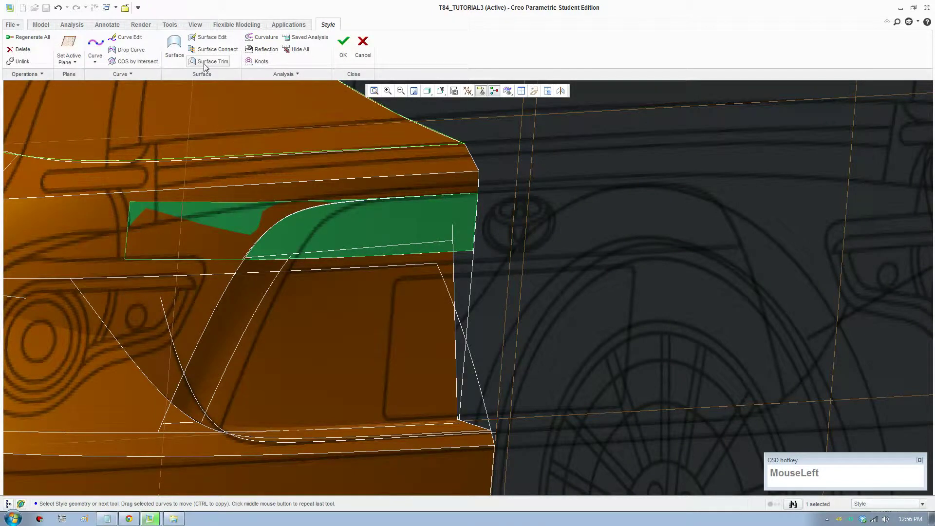
scroll("down", 3)
left_click(269, 244)
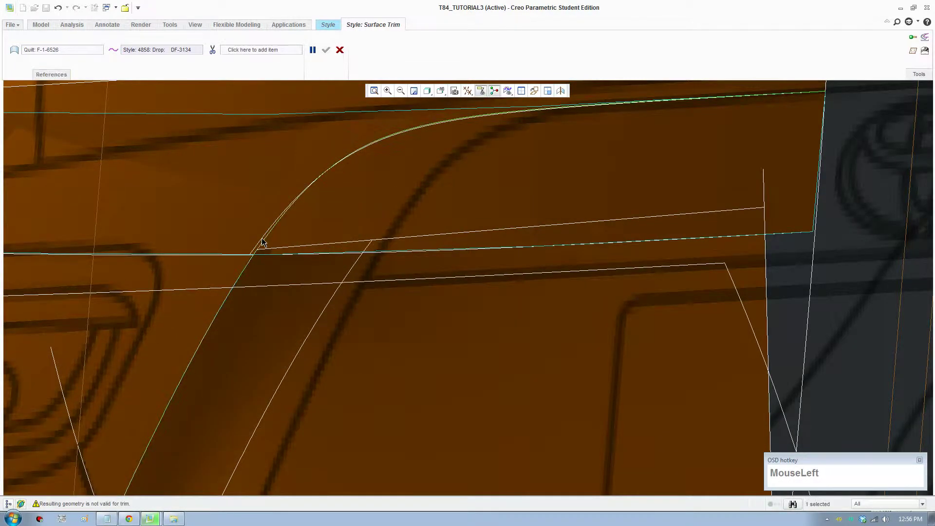
Trim the patch with the recess curve, removing its recess side and keeping the tail-light side
left_click(264, 242)
scroll("up", 3)
left_click(239, 55)
scroll("up", 3)
left_click(712, 257)
scroll("up", 3)
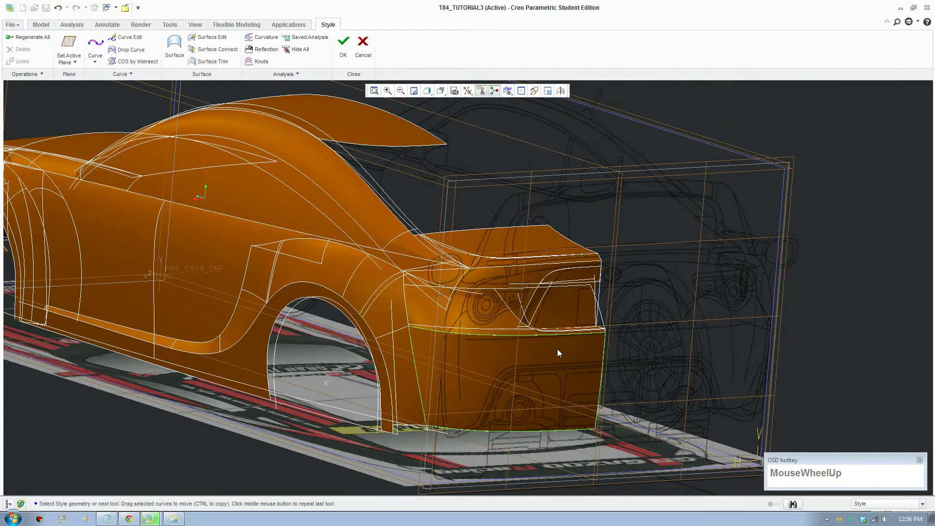
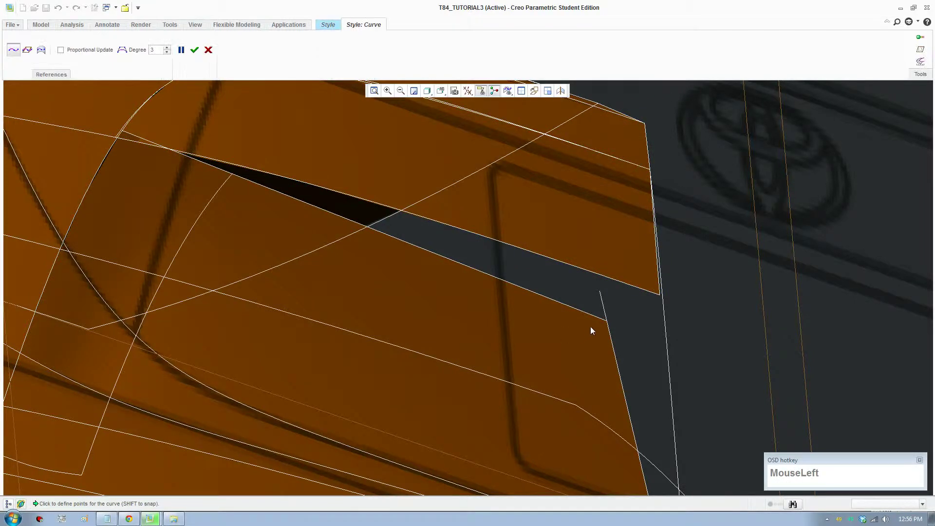
Bridge the lower rear-panel corner gap with a two-point curve and confirm its tangency edit
left_click(602, 323)
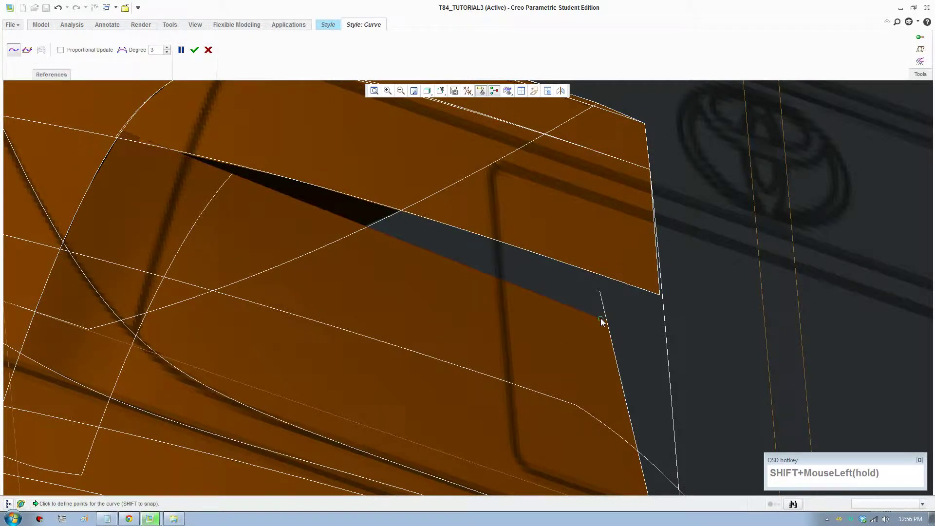
left_click(645, 294)
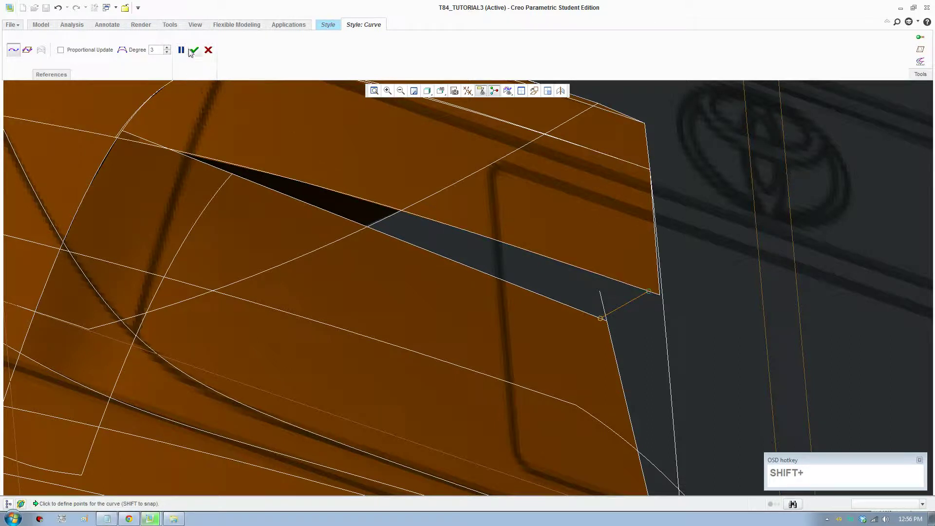
left_click(196, 53)
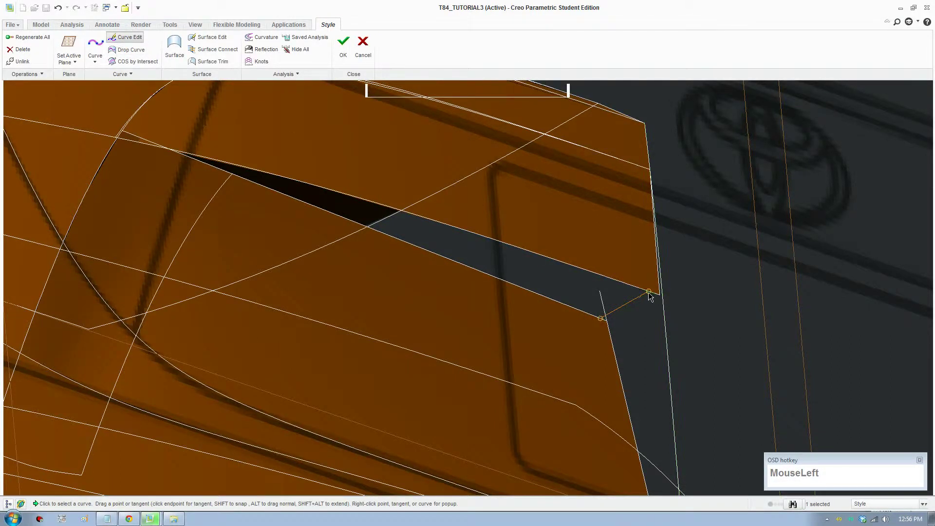
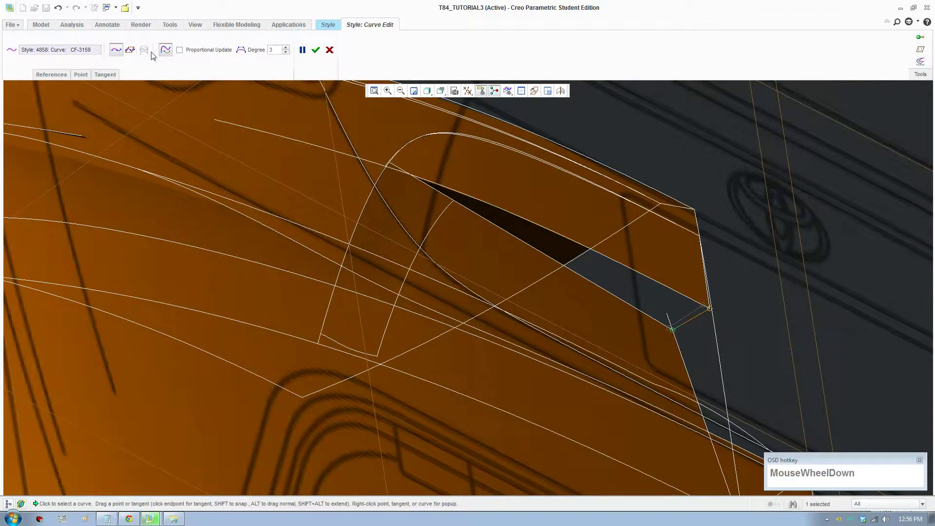
left_click(317, 56)
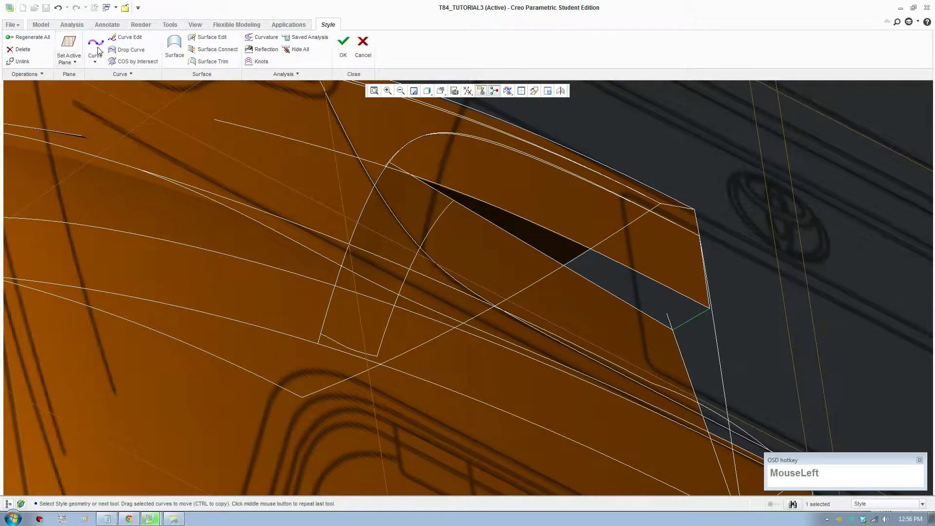
Create a curve point at the wedge tip to bound the thin sliver near the tail-light corner
scroll("down", 3)
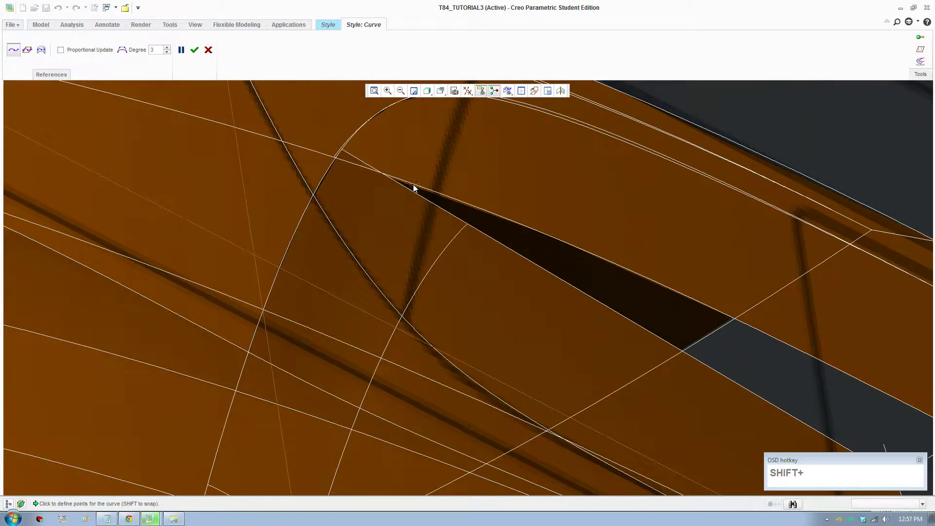
left_click(412, 194)
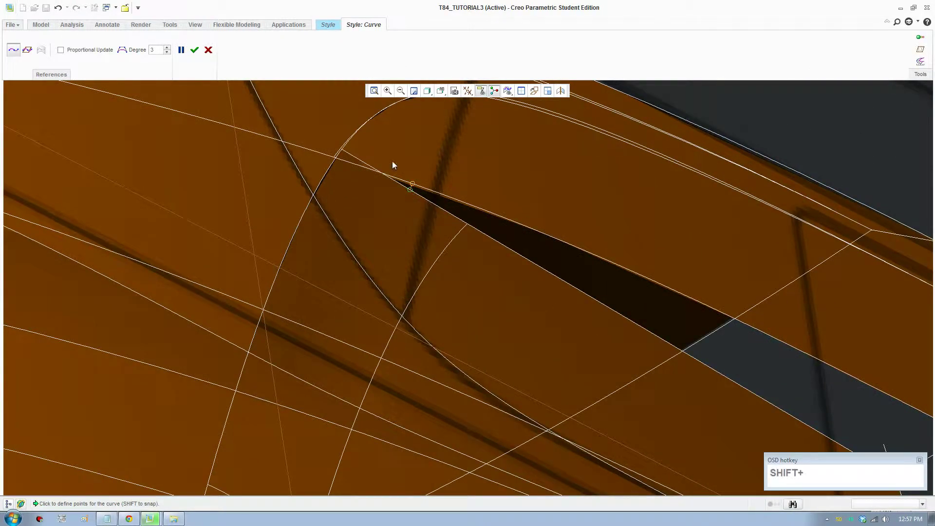
left_click(196, 54)
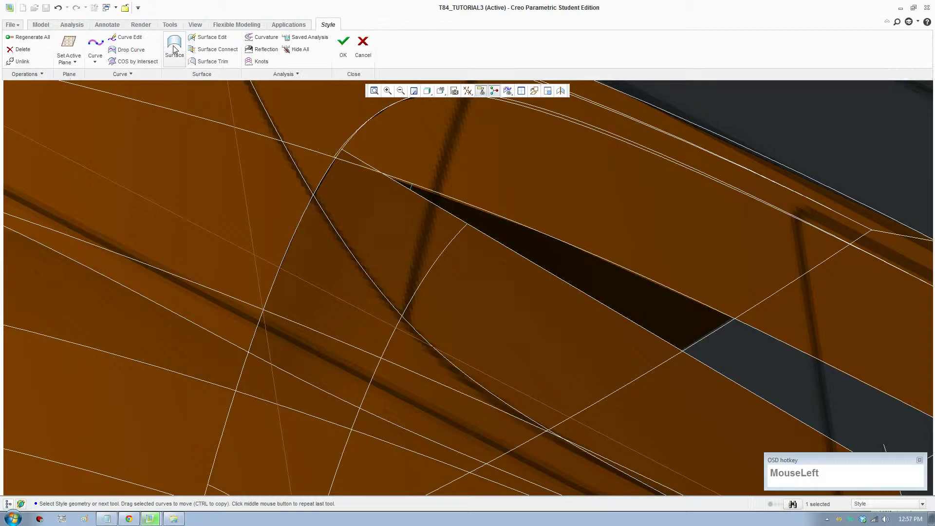
scroll("down", 3)
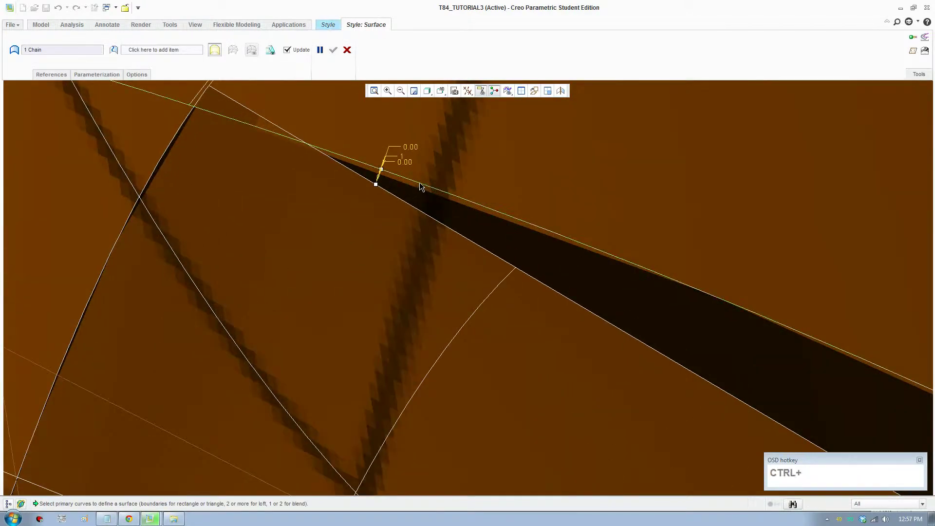
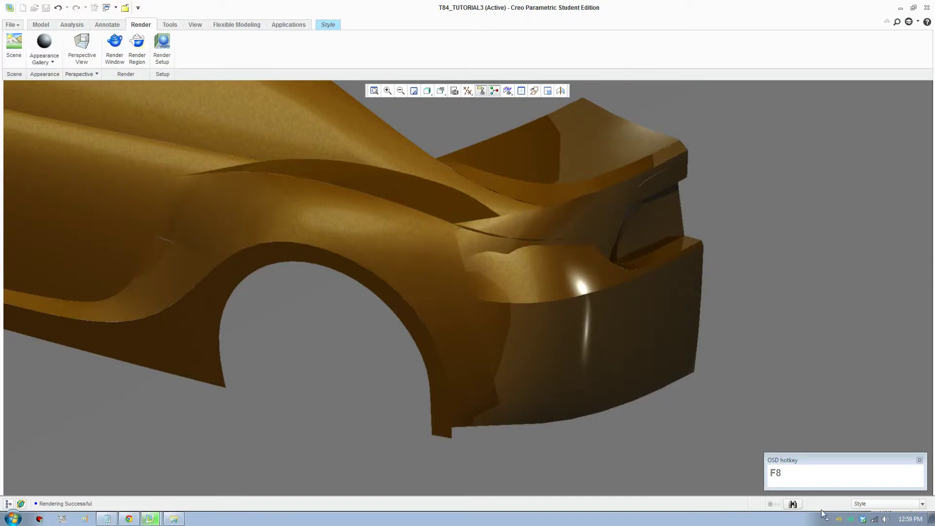
Spin and zoom the shaded rear quarter to check the closed wedge gap
scroll("up", 3)
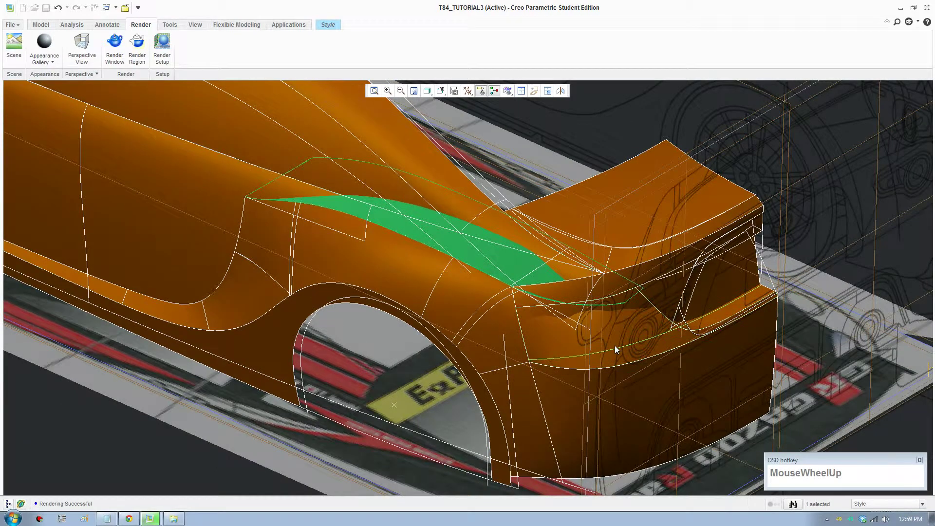
middle_click(577, 332)
scroll("up", 3)
middle_click(493, 357)
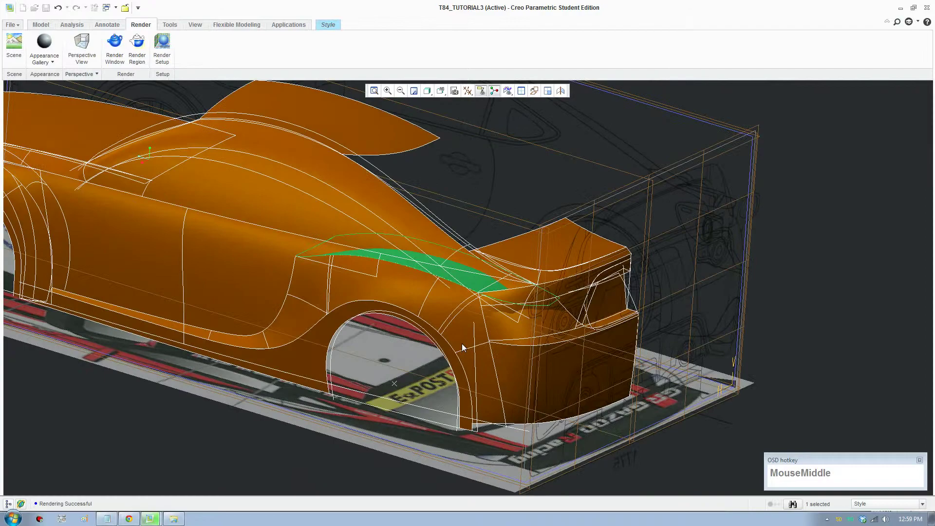